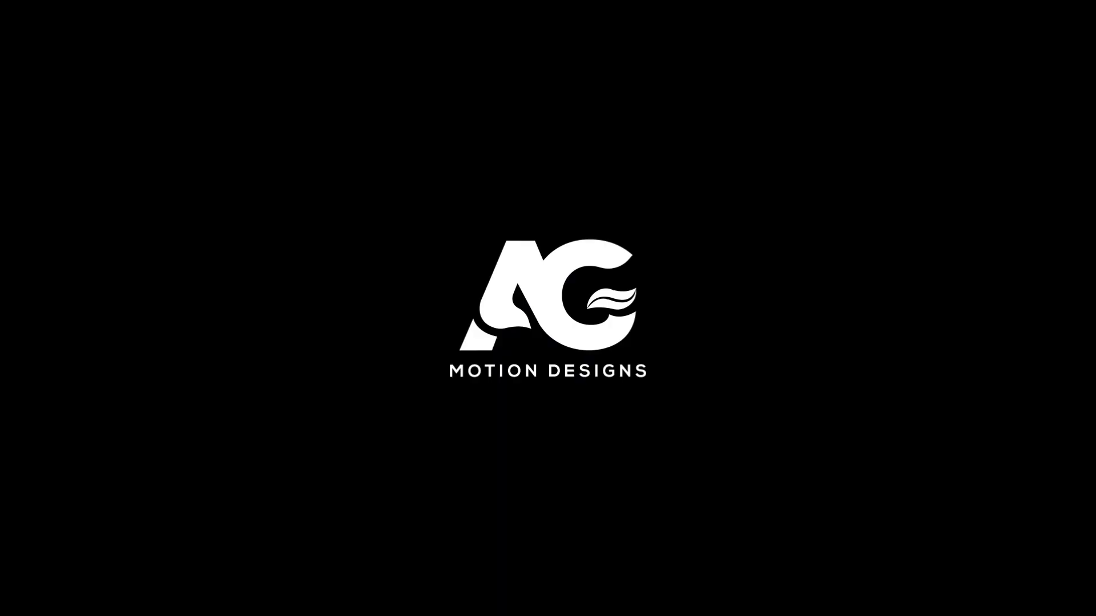
Bring up the untitled project containing only the imported Google icon PNG
click(641, 542)
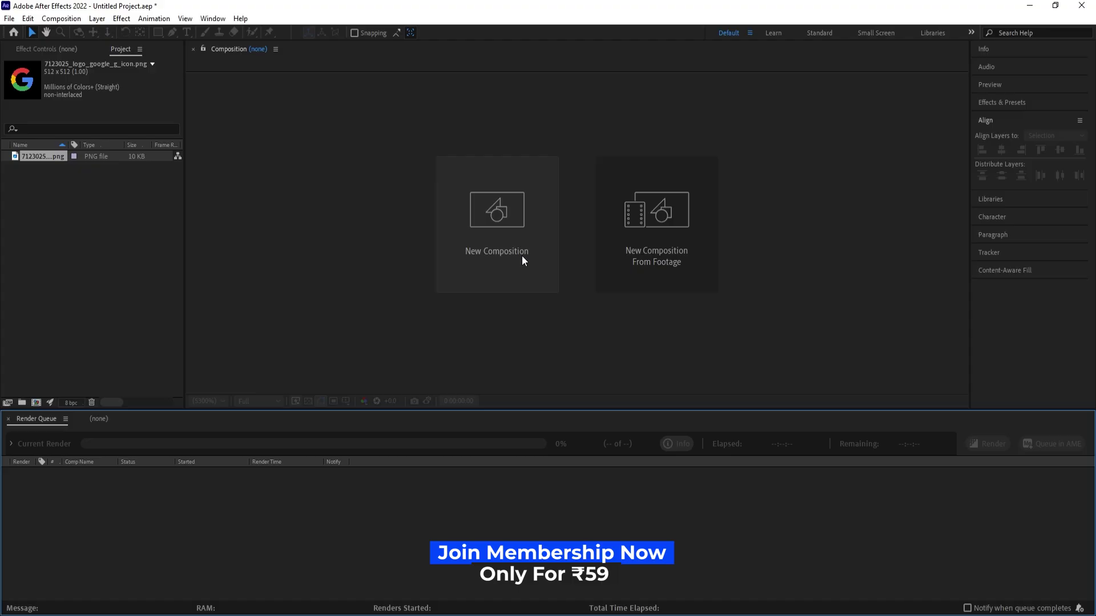
Create the 1920×1080, 30 fps 'Main Animation' comp and drop the Google icon into it
click(521, 253)
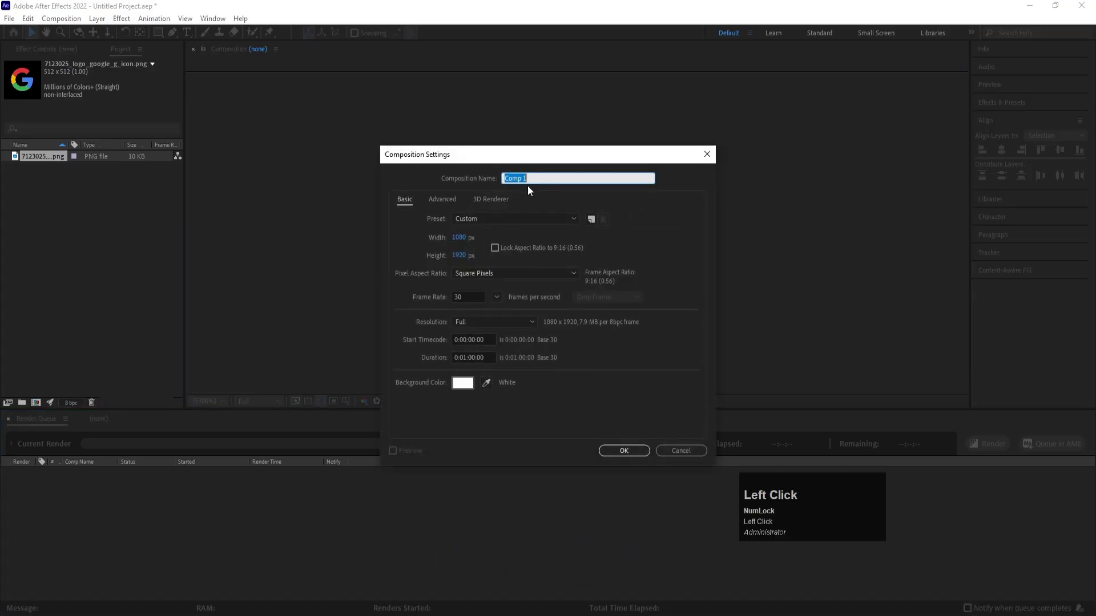
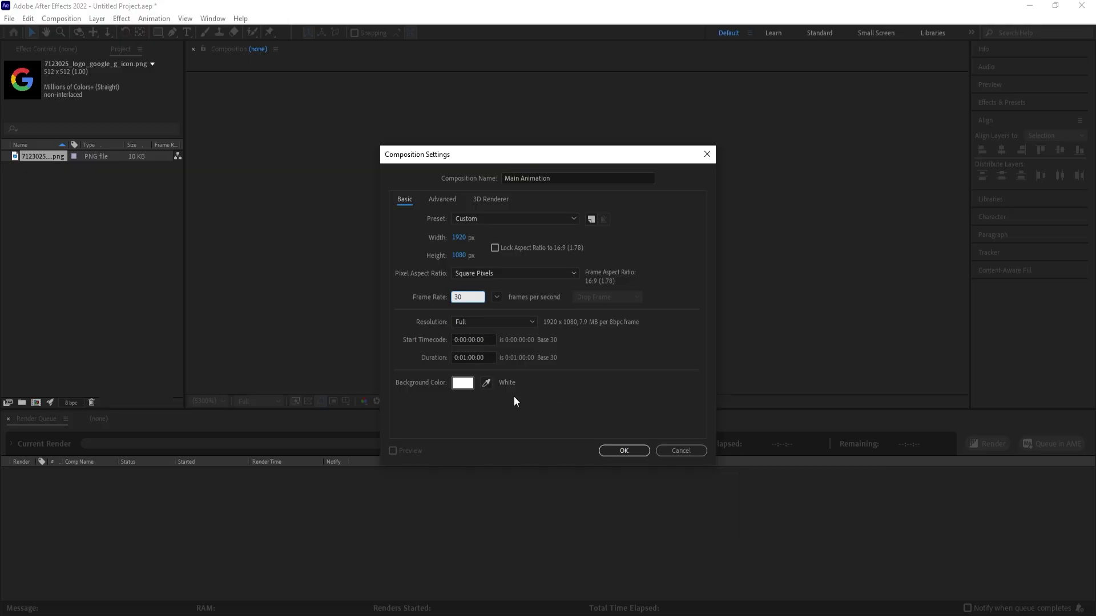
drag(639, 459, 590, 280)
drag(589, 280, 35, 464)
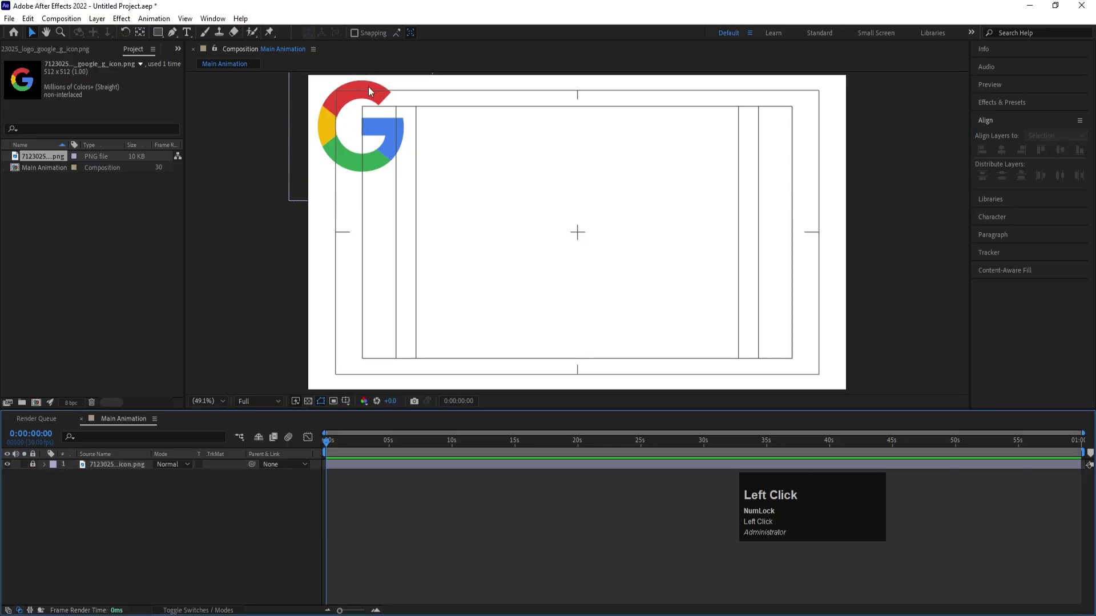
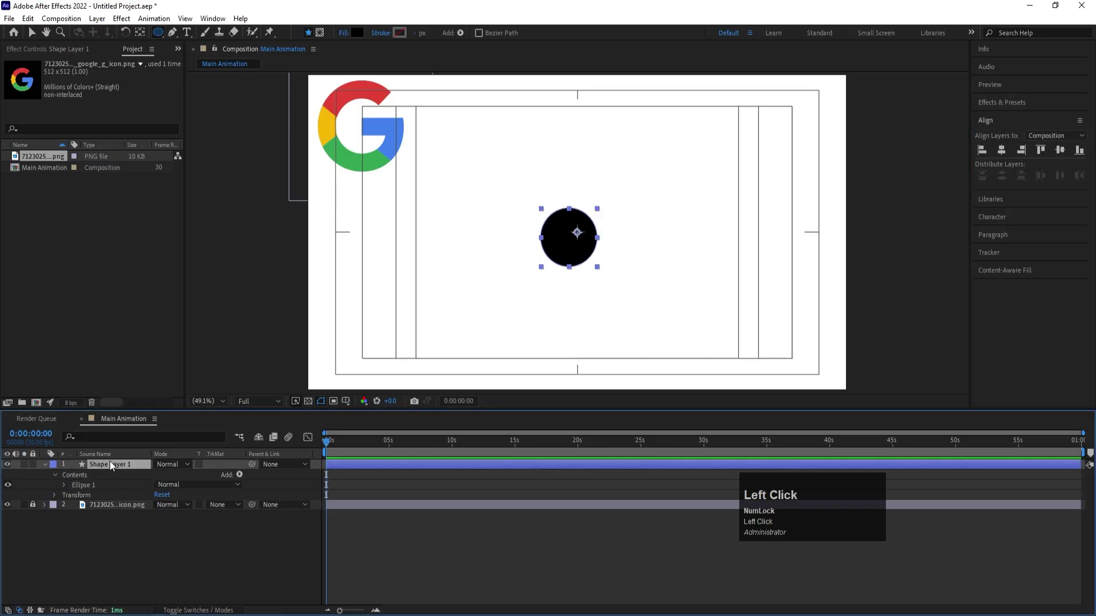
Centre the black circle's anchor and position, then convert its Ellipse Path to a Bezier path
key(ctrl+alt+Home)
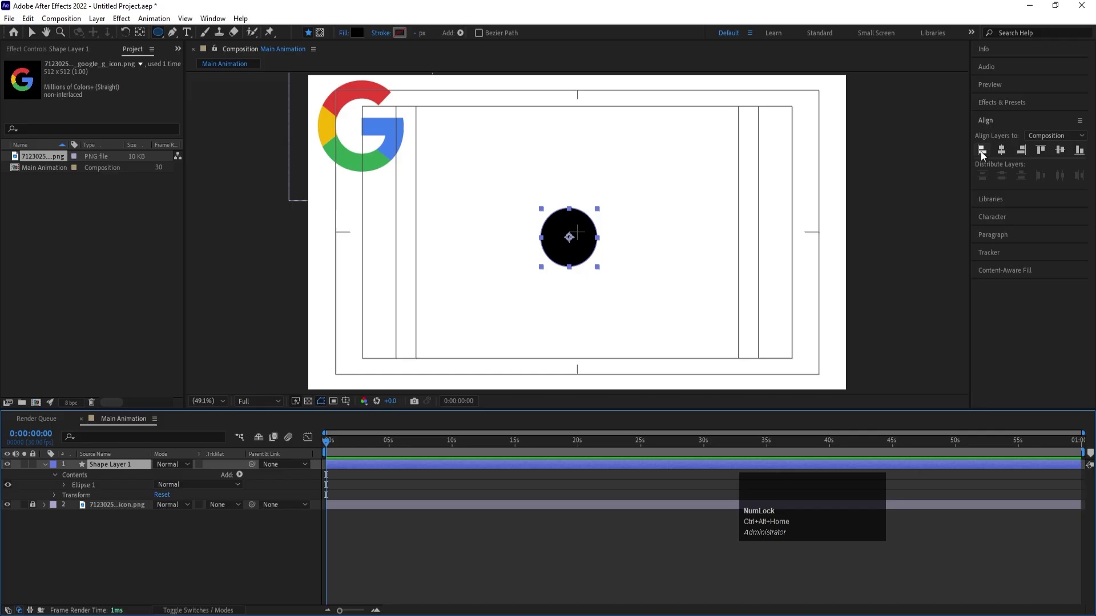
click(1005, 150)
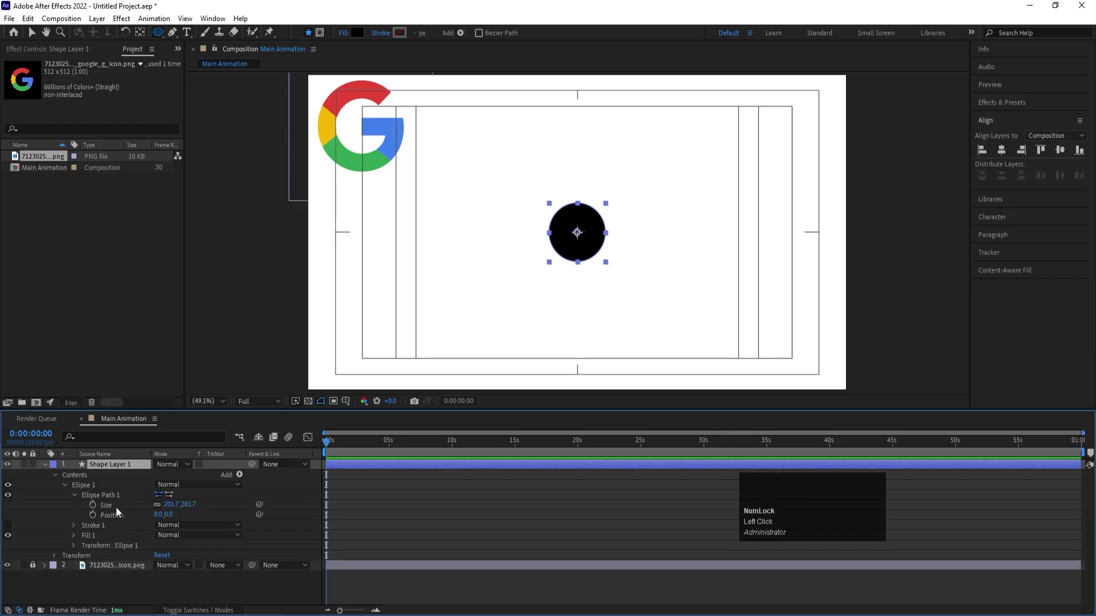
click(113, 504)
right_click(113, 504)
click(141, 540)
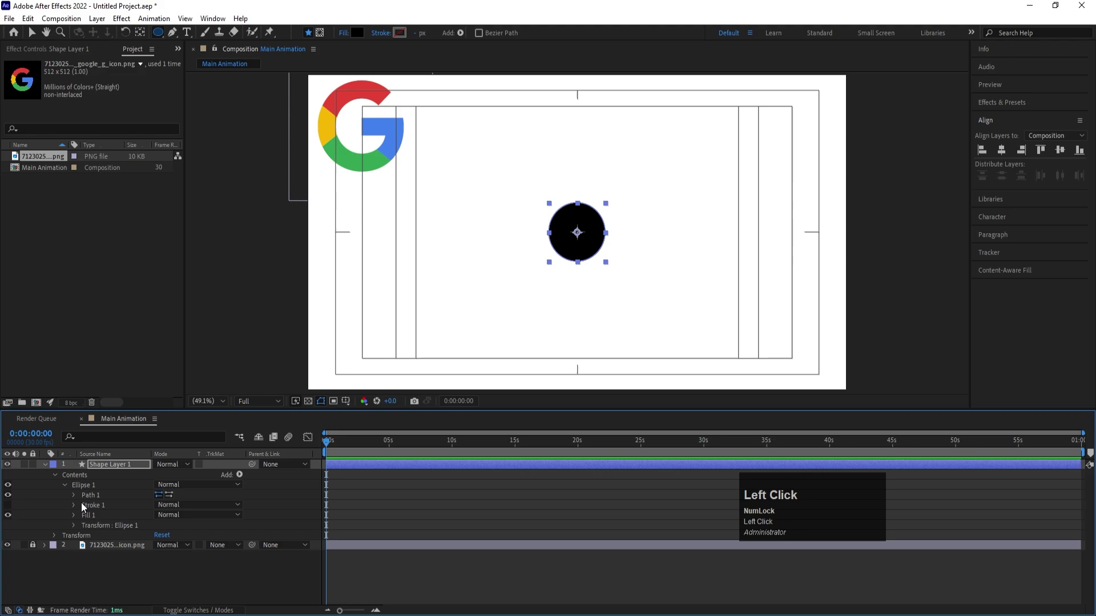
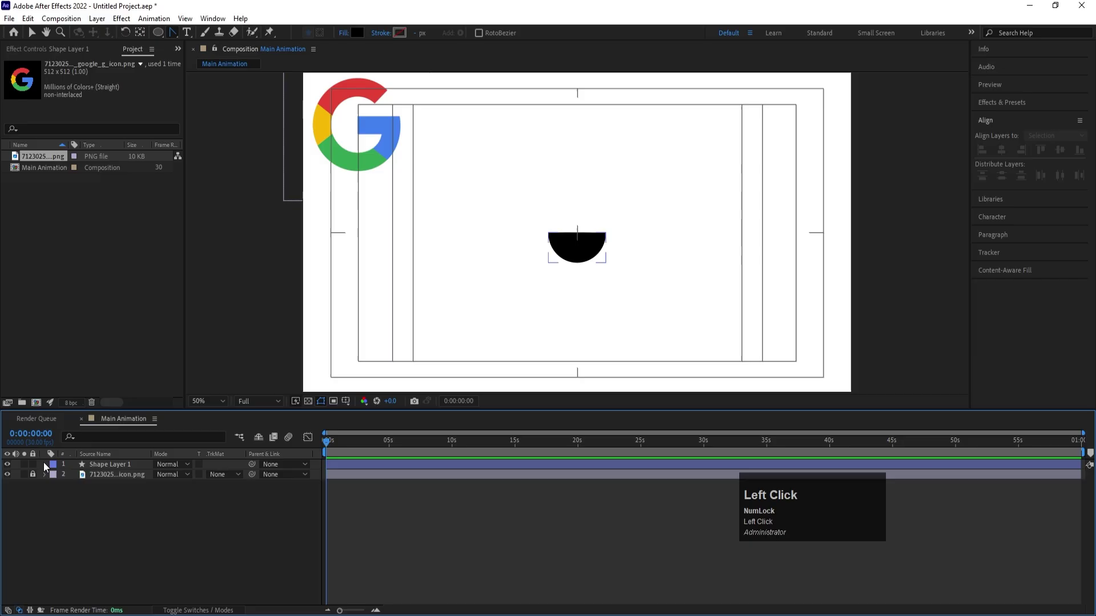
Reset the half-circle's anchor with the Pan Behind tool (Y) and zoom in on it
text(yu)
click(331, 482)
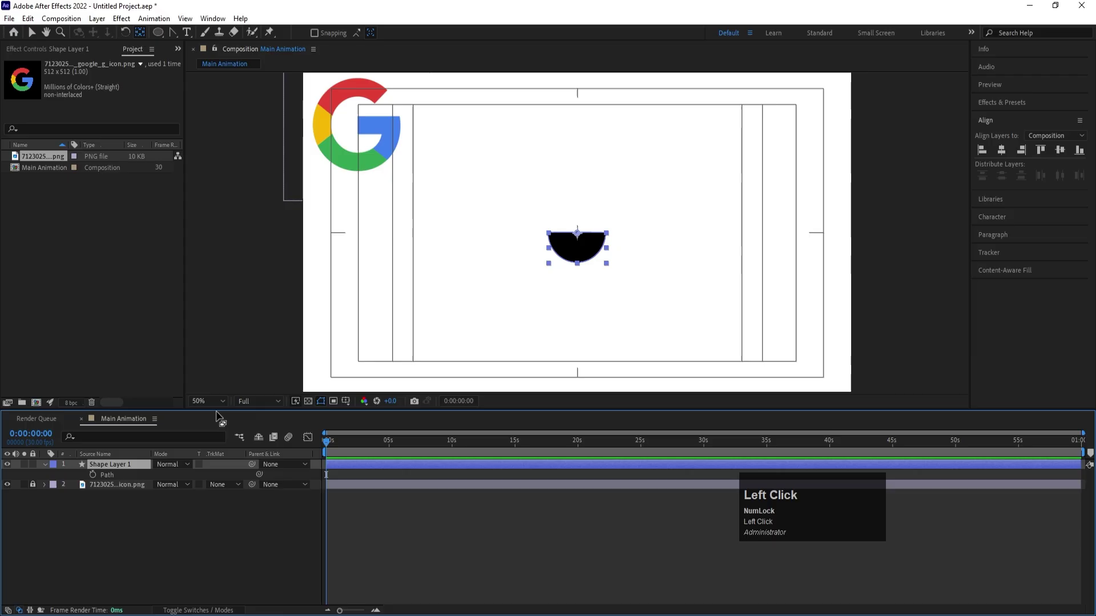
key(y)
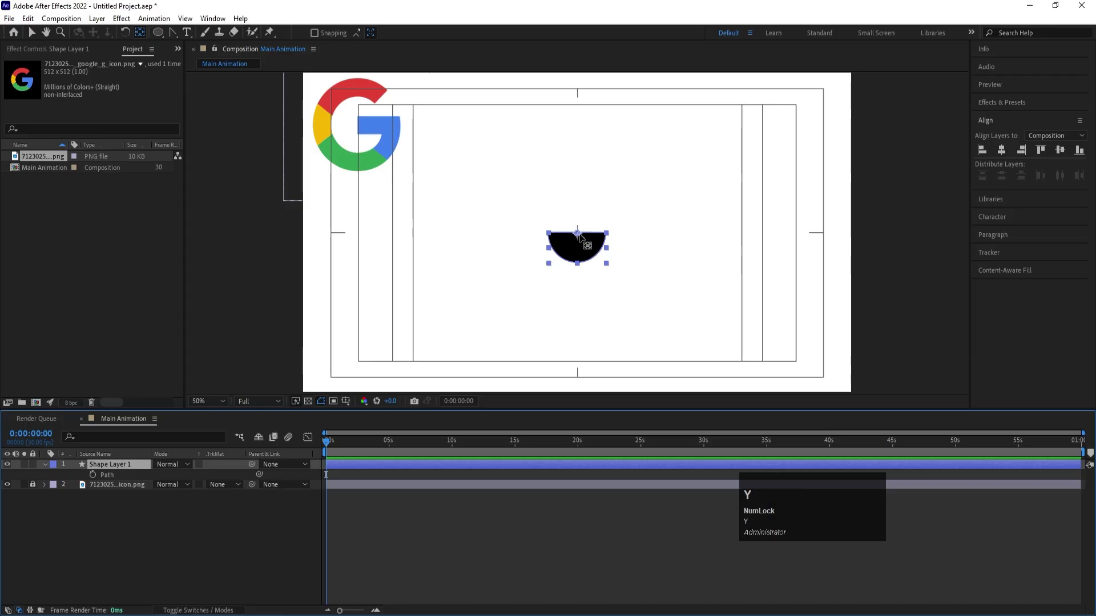
scroll(up, 3)
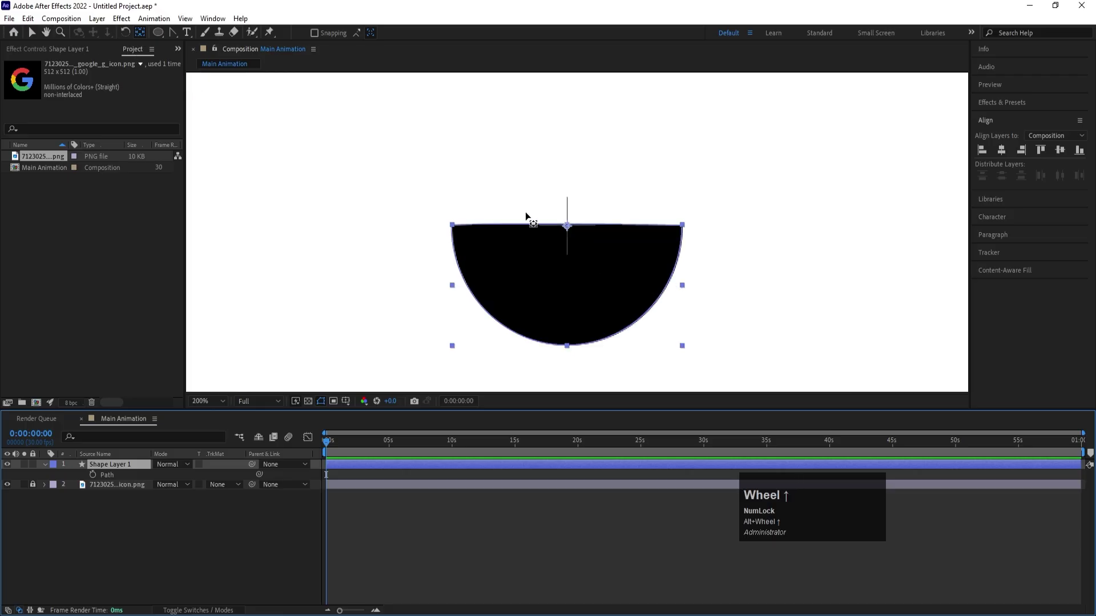
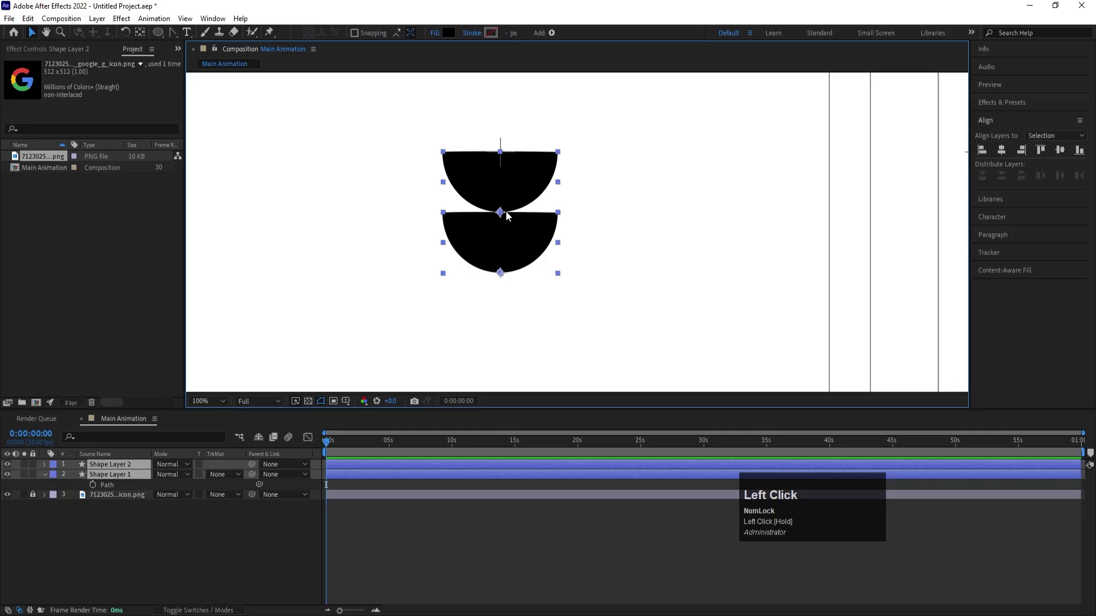
Duplicate both half-circles, place the copies below the pair and discard the temporary null
key(ctrl+d)
drag(120, 489, 652, 245)
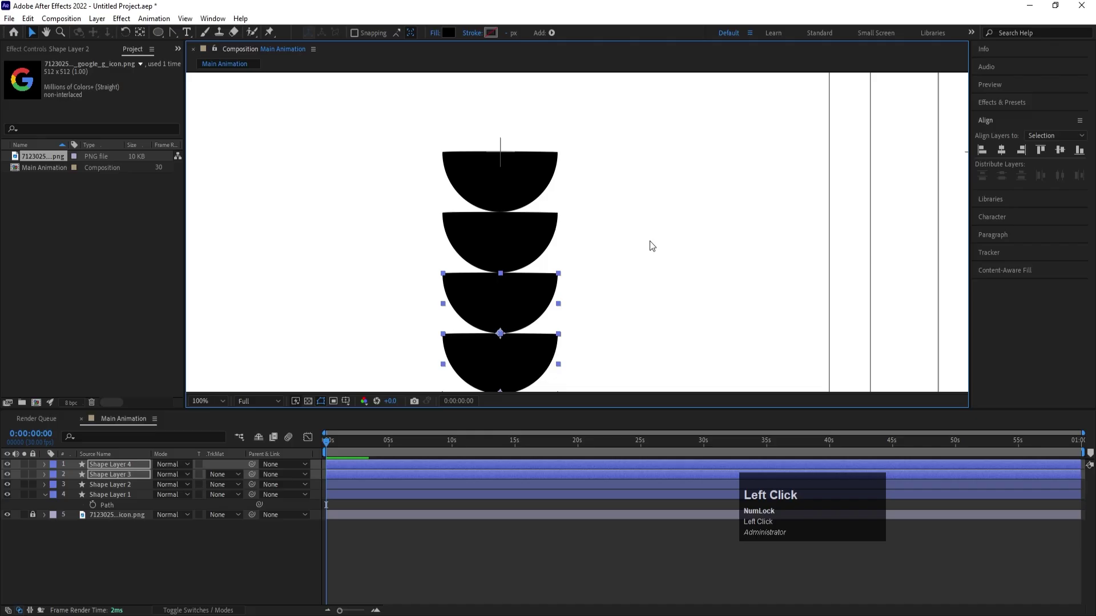
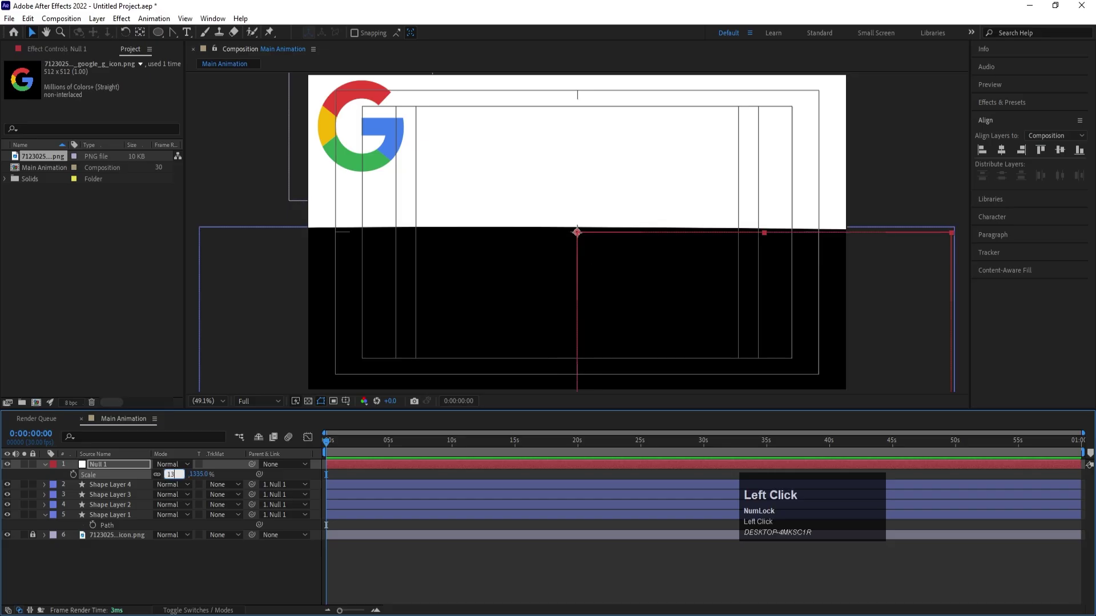
key(Return)
click(170, 562)
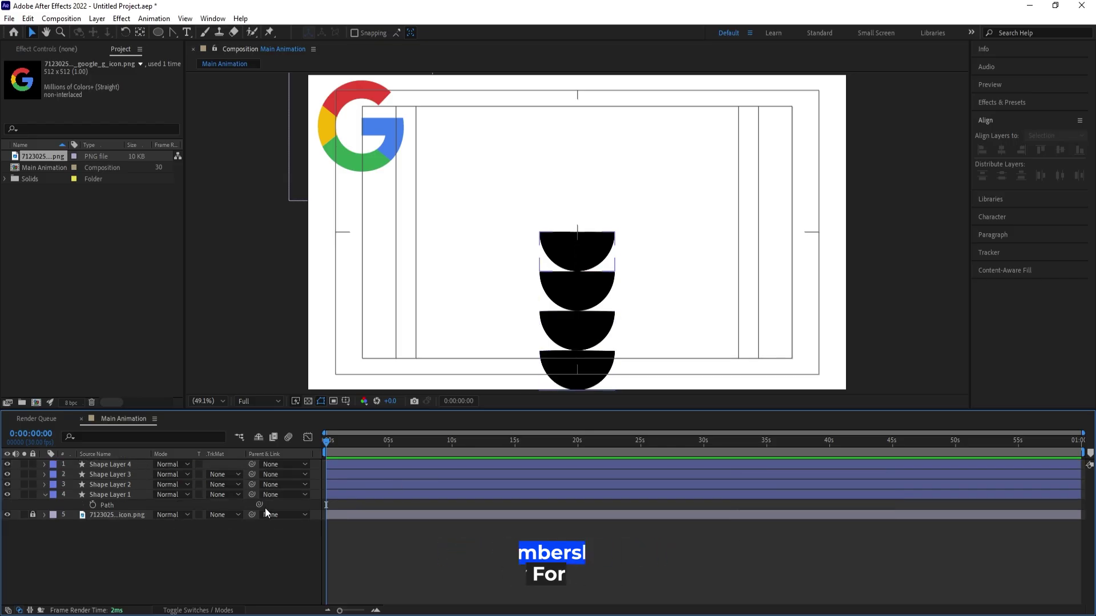
Select all four half-circles and start Position keyframes for the drop-in
click(122, 499)
click(109, 470)
key(p)
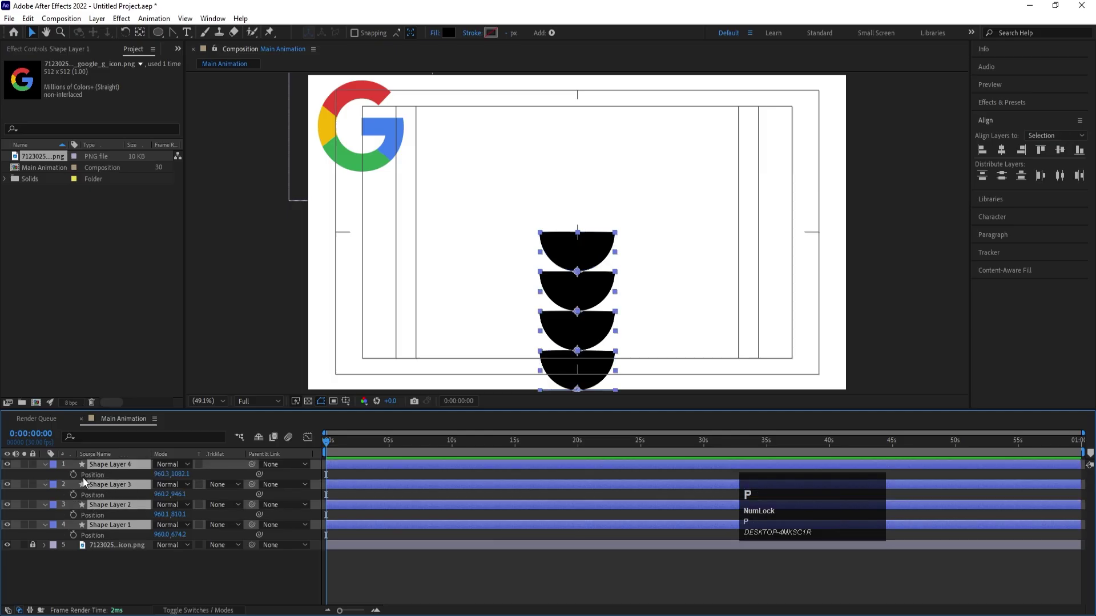
click(75, 477)
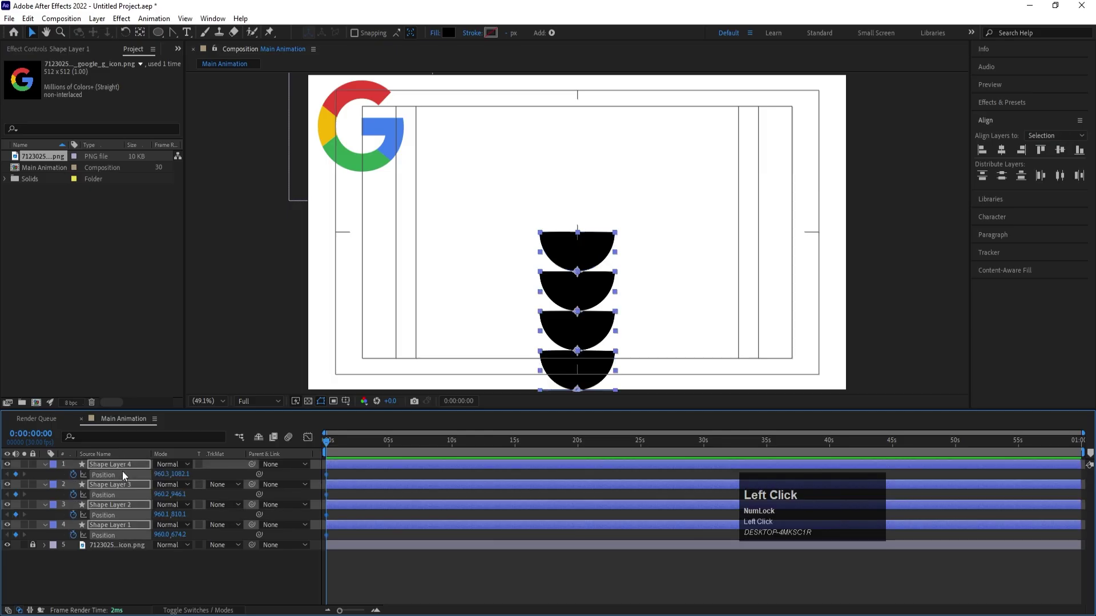
key(=)
key(=)
key(=)
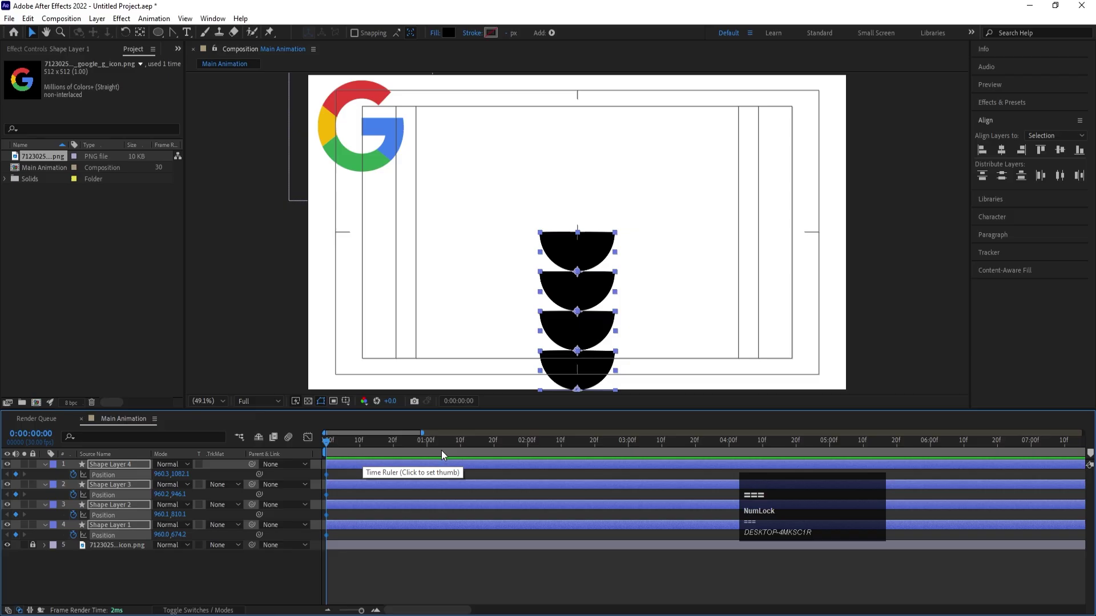
Move the start positions above the frame and Easy Ease the offset keyframes
drag(431, 448, 505, 575)
drag(505, 575, 271, 413)
key(F9)
click(312, 442)
Switch to the speed graph, ease the Position keys and steepen the curve for a sharp settle
right_click(377, 541)
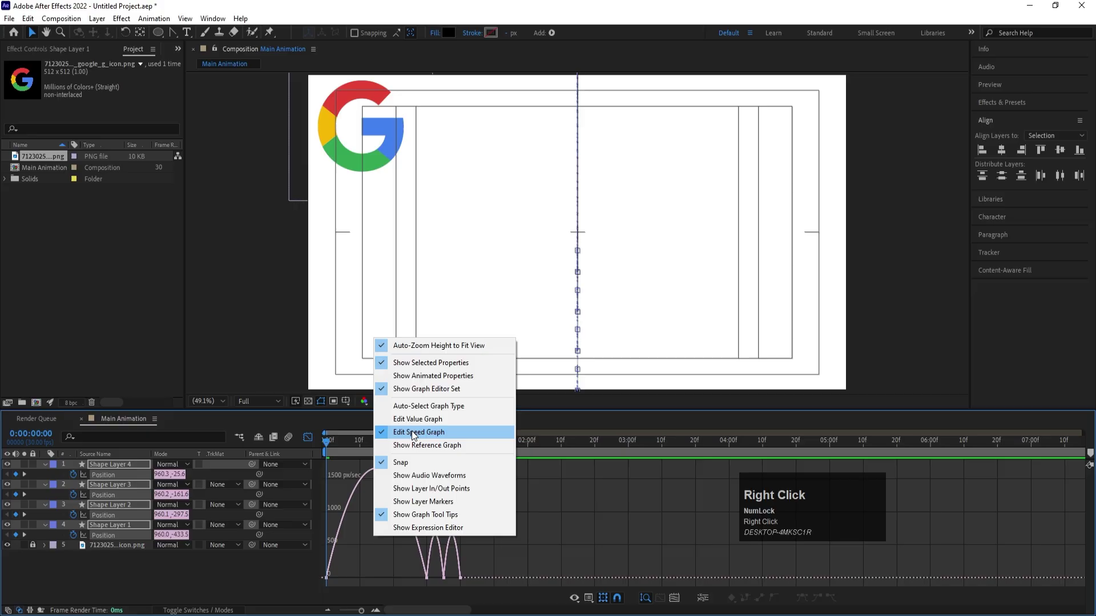
click(564, 515)
key(=)
key(=)
text(===========--)
drag(421, 544, 508, 563)
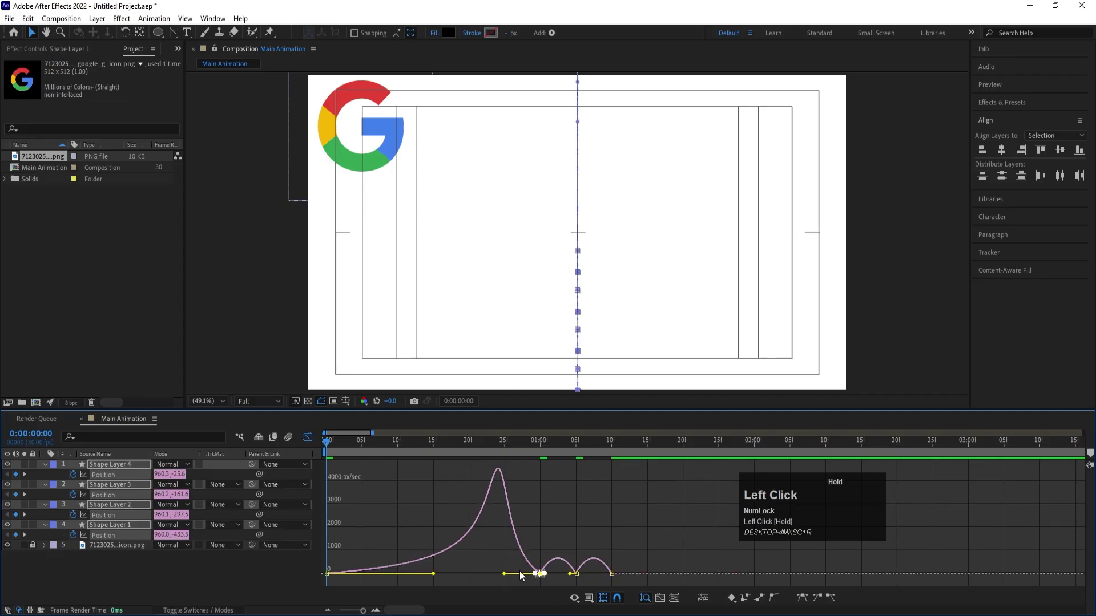
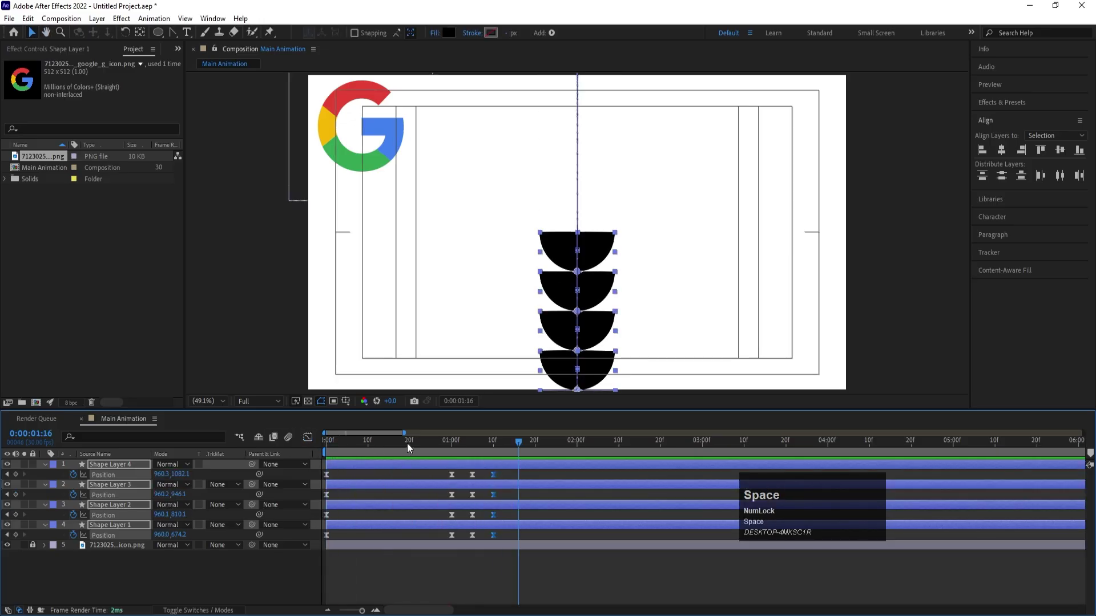
Scrub to an earlier drop frame and confirm the −10° Rotation keyframe on the half-circles
drag(413, 446, 440, 449)
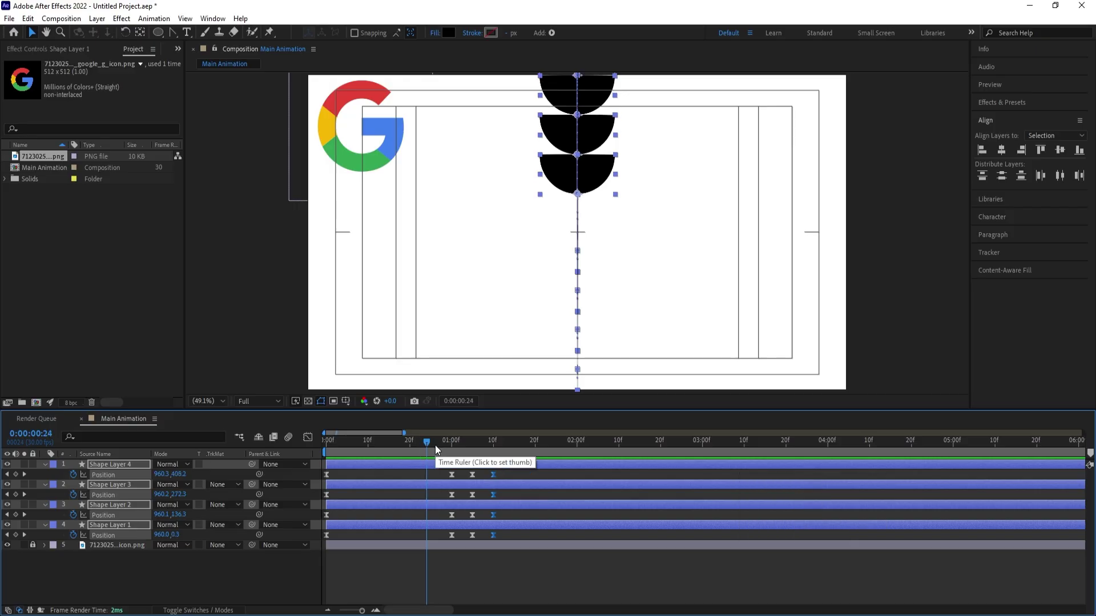
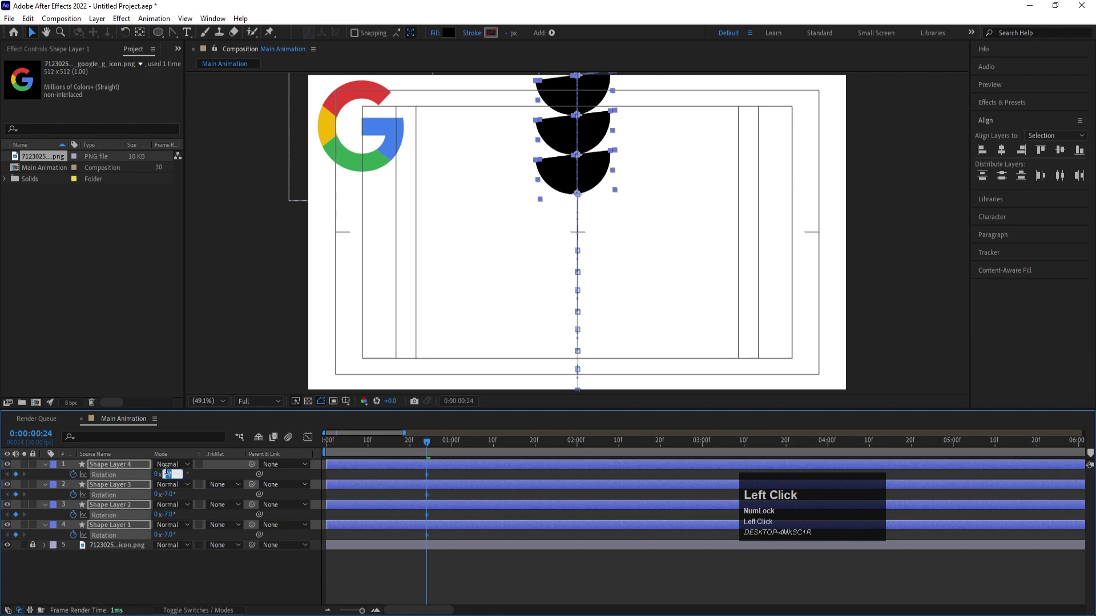
key(Return)
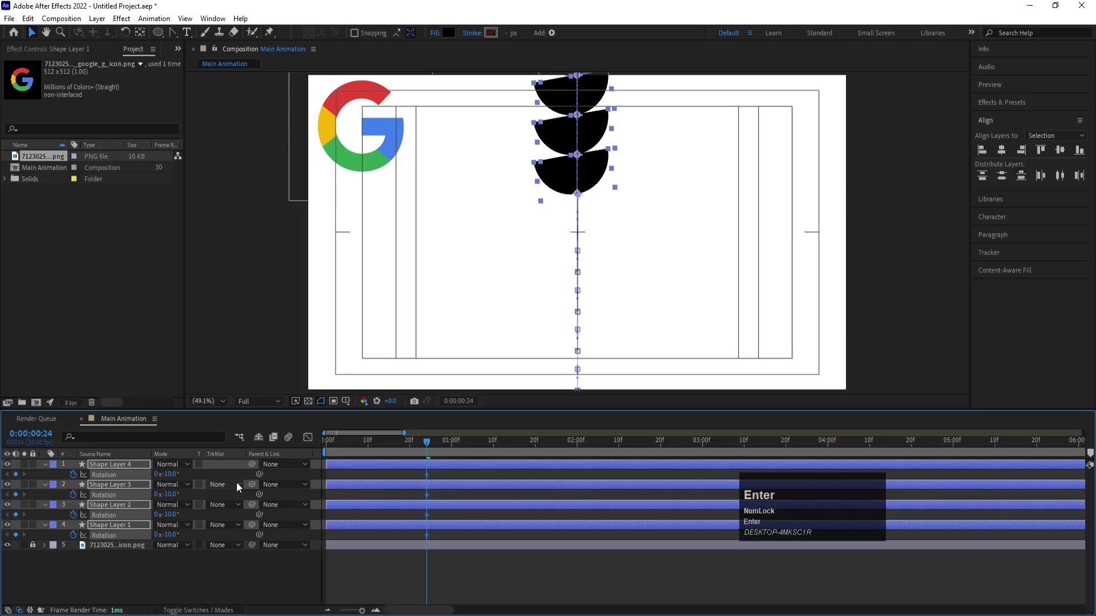
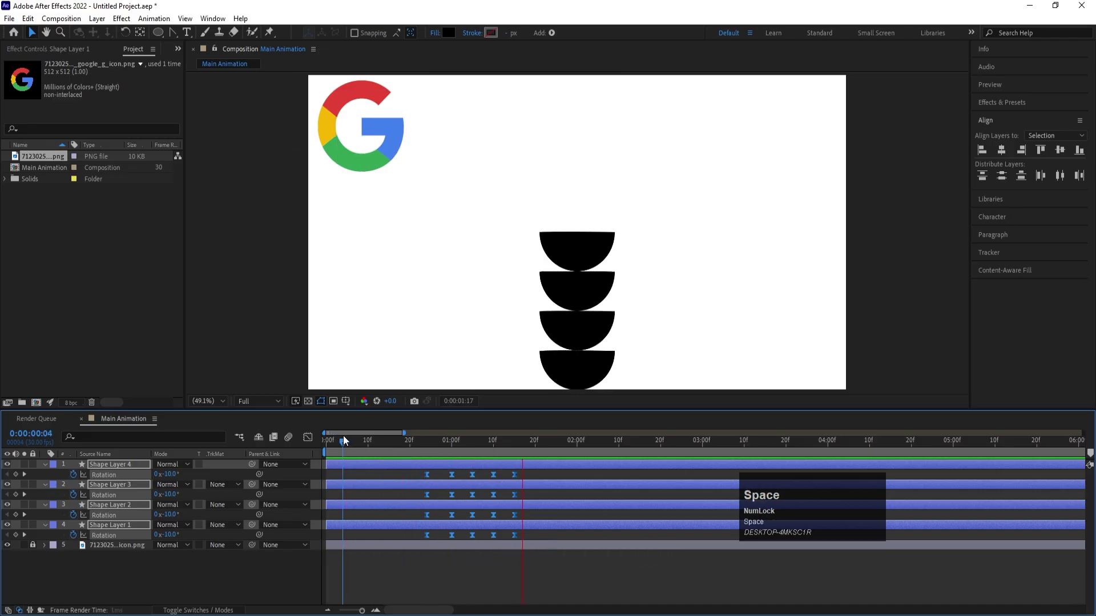
key(space)
click(314, 439)
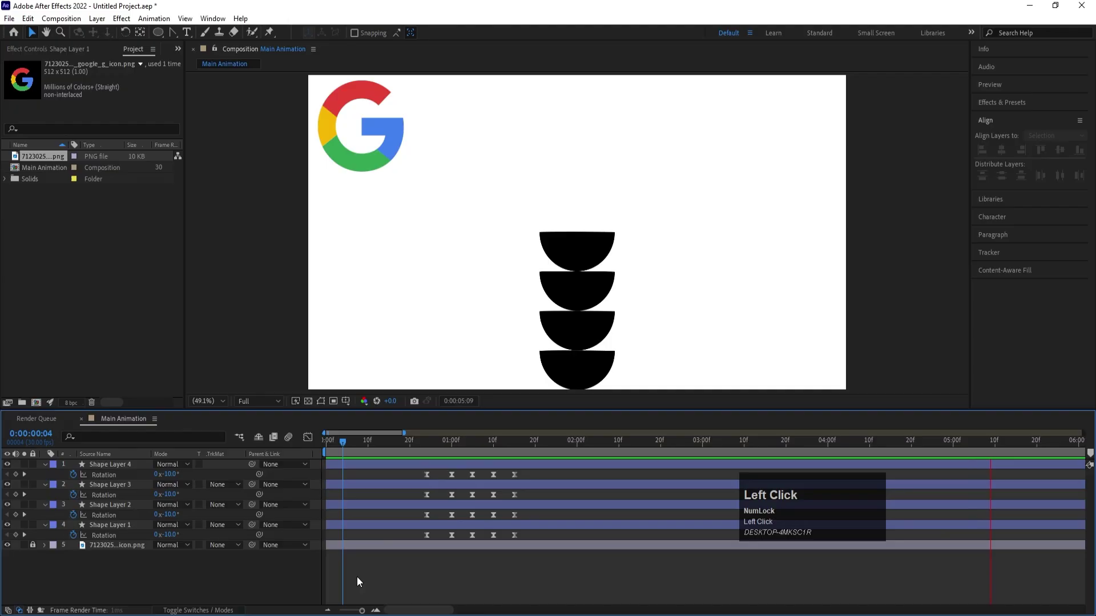
key(u)
key(u)
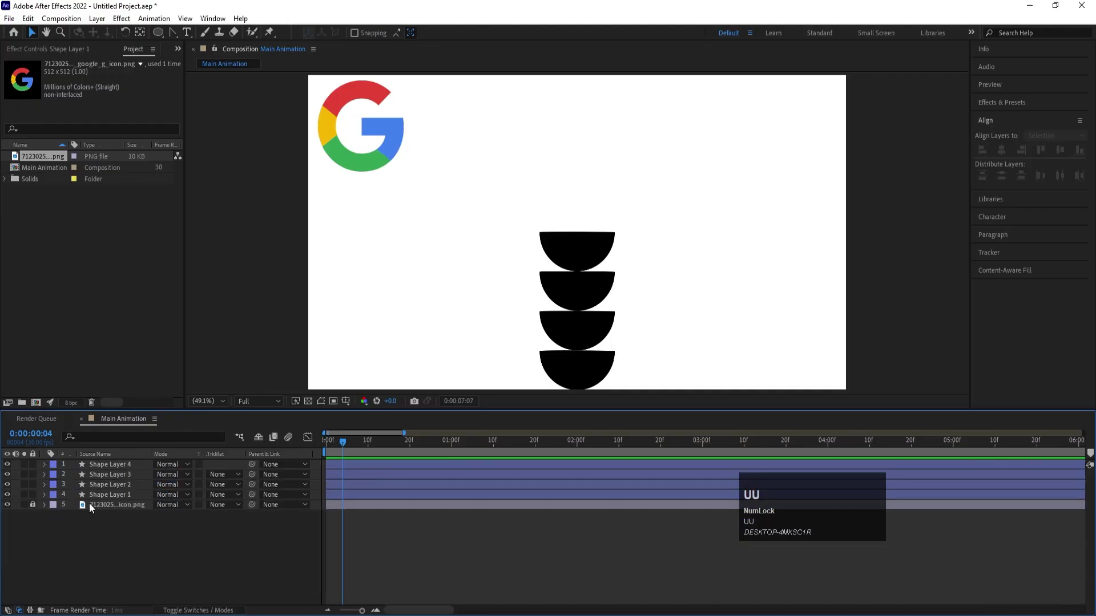
click(132, 496)
click(114, 469)
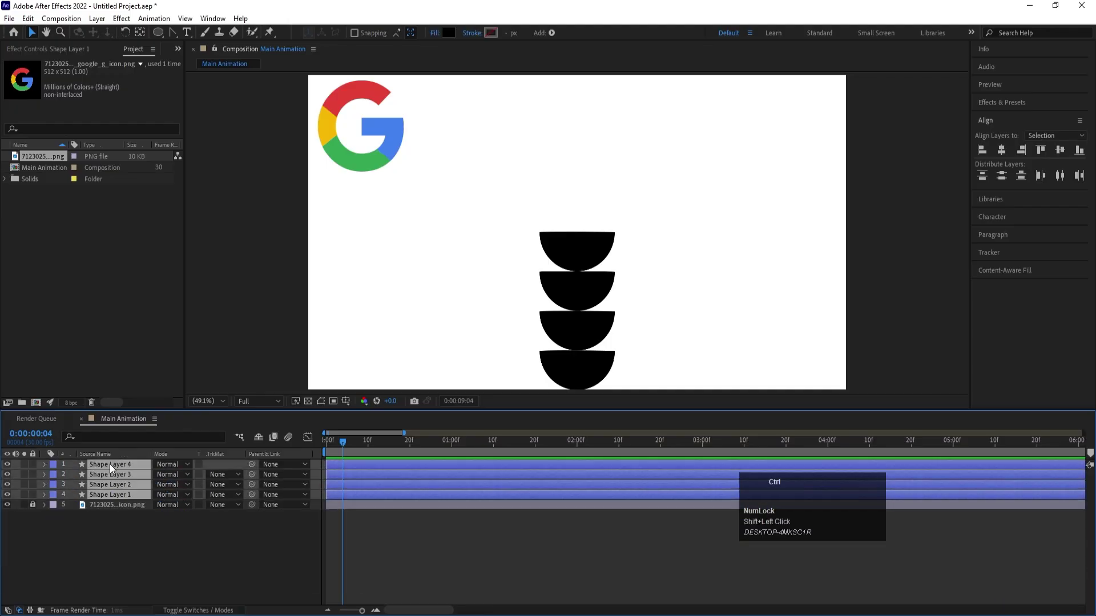
key(ctrl+d)
drag(116, 491, 580, 449)
key(u)
drag(553, 474, 401, 541)
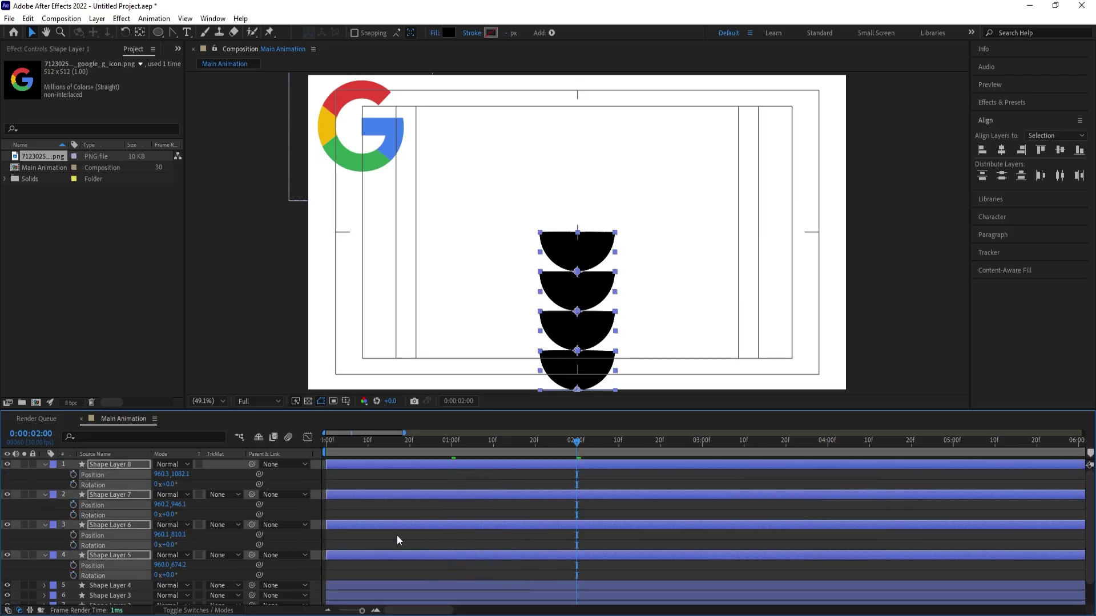
click(386, 561)
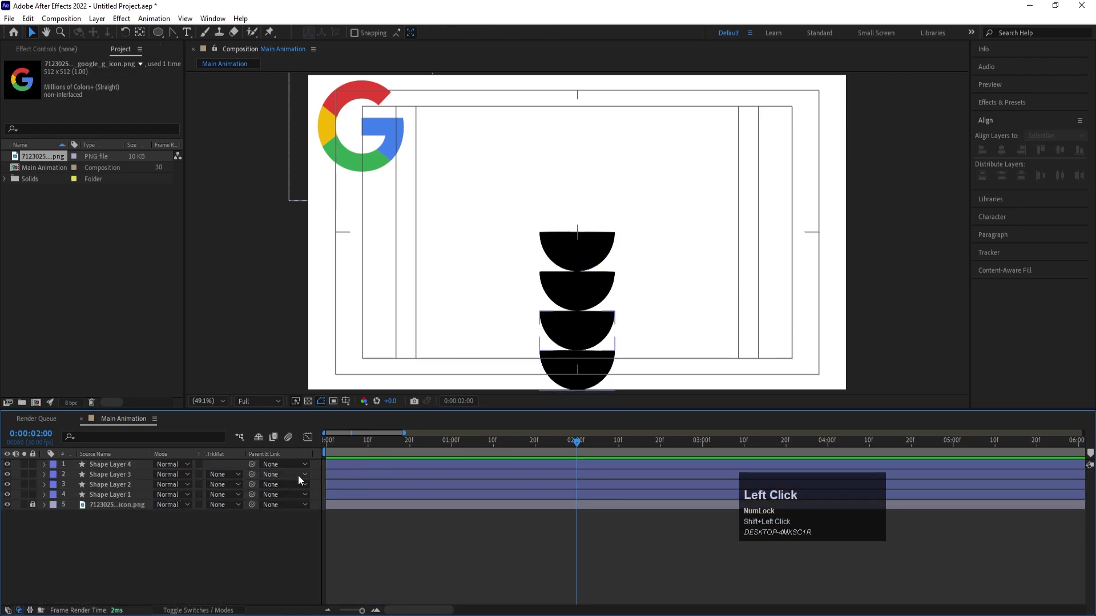
click(115, 498)
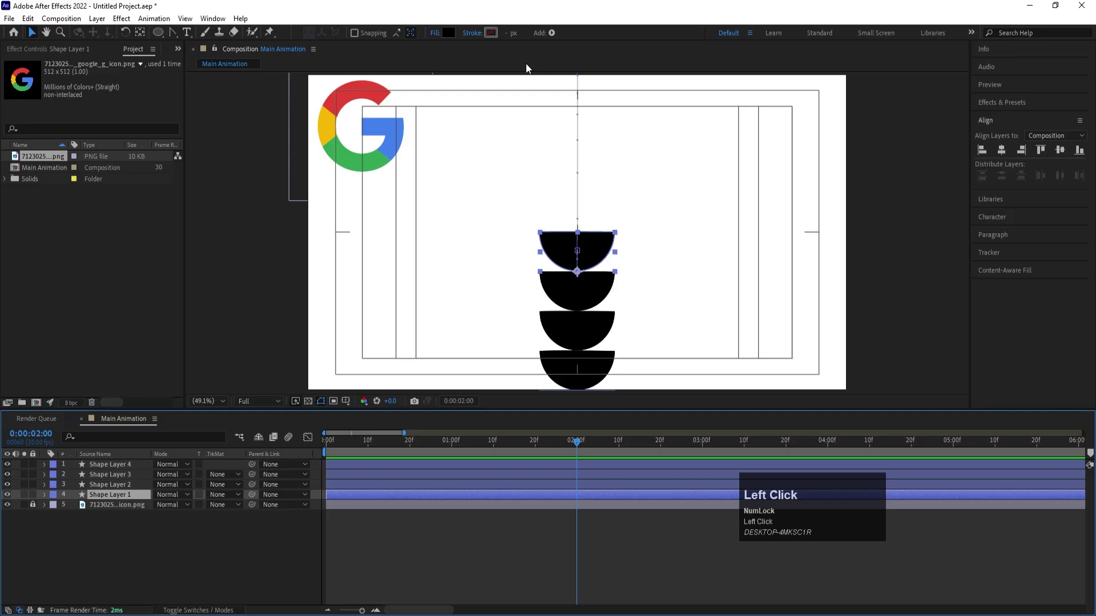
Preview the coloured stack, select all four half-circles and duplicate them with Ctrl+D
click(456, 40)
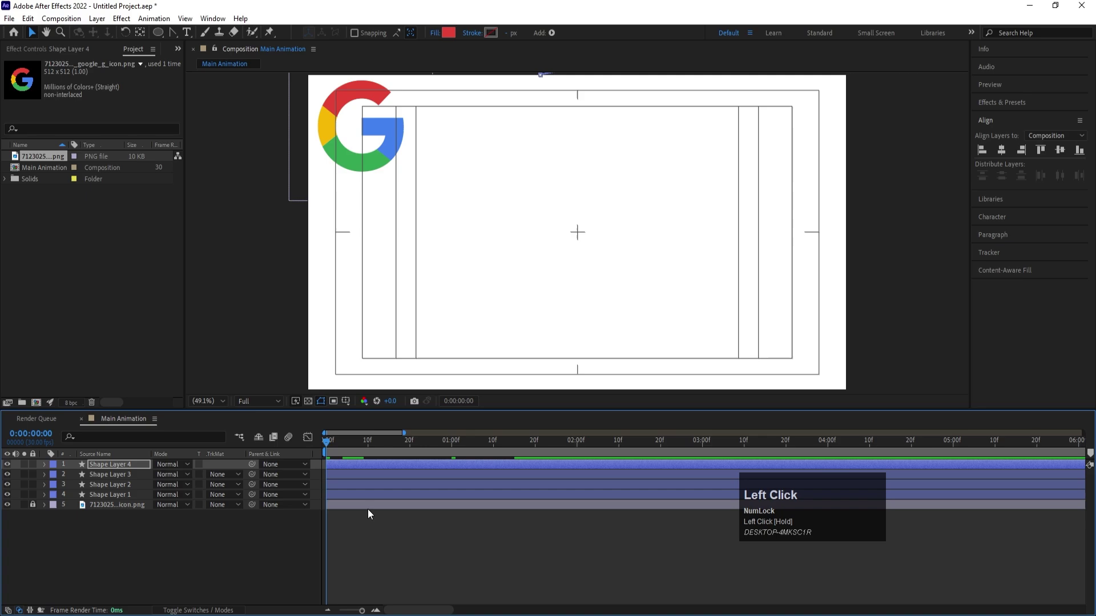
key(space)
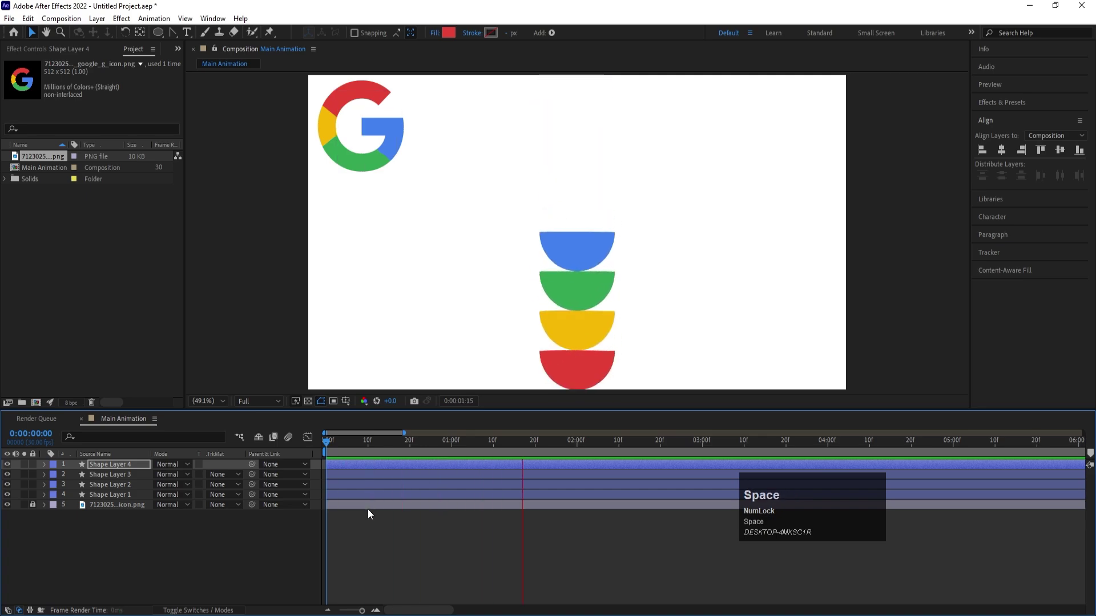
click(153, 528)
click(124, 499)
click(118, 469)
key(ctrl+d)
Raise the copied stack's start position above the frame and preview the slide-in
drag(124, 488, 136, 481)
key(u)
drag(563, 478, 258, 461)
key(space)
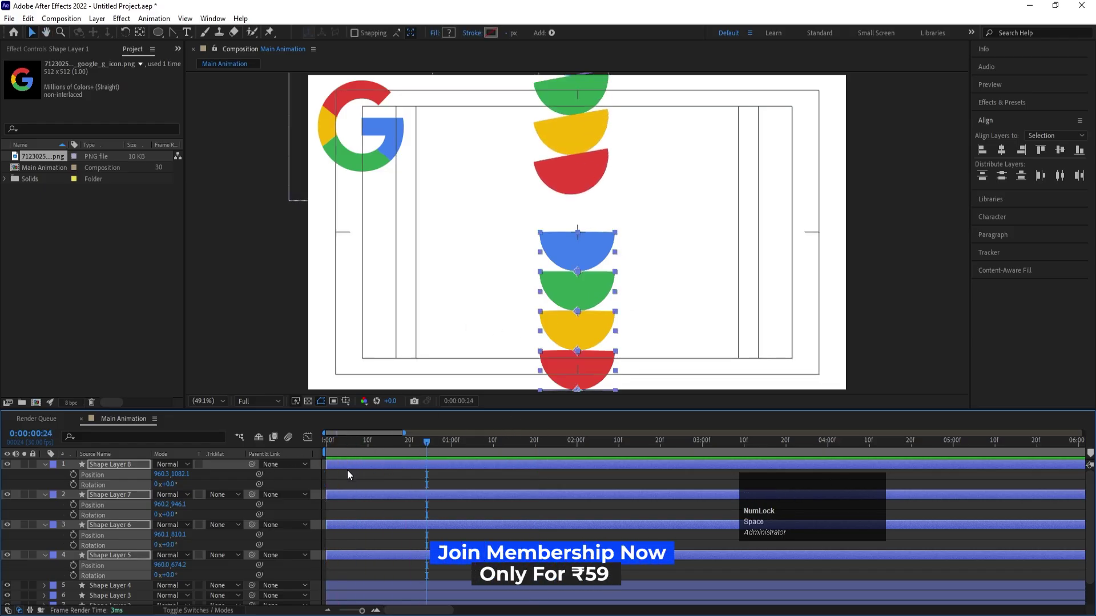
Collapse the revealed properties on all eight half-circle layers
click(341, 479)
key(u)
key(u)
drag(351, 448, 128, 505)
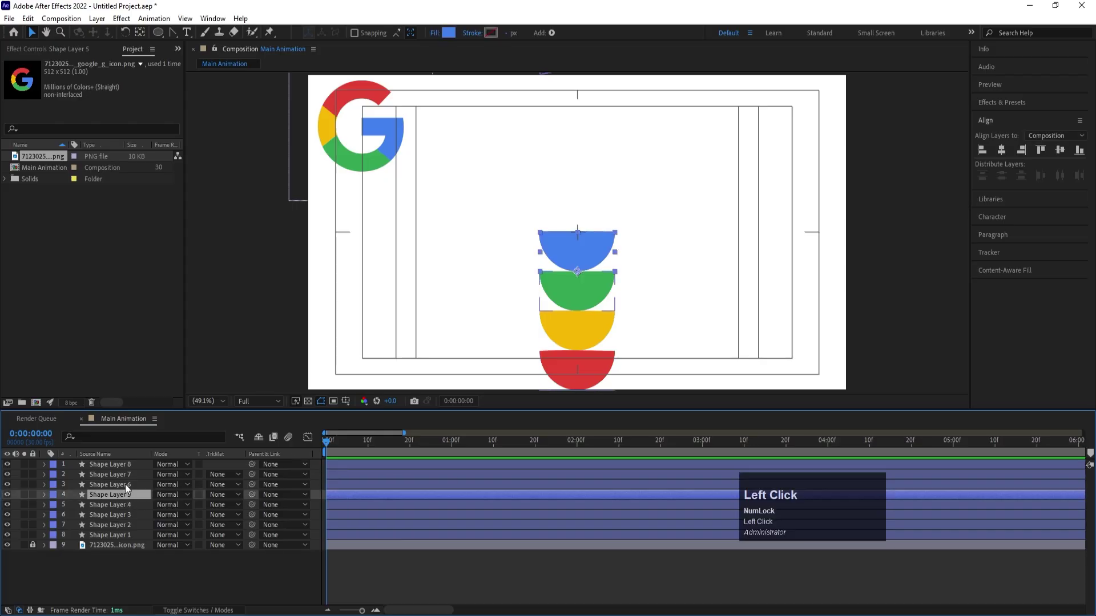
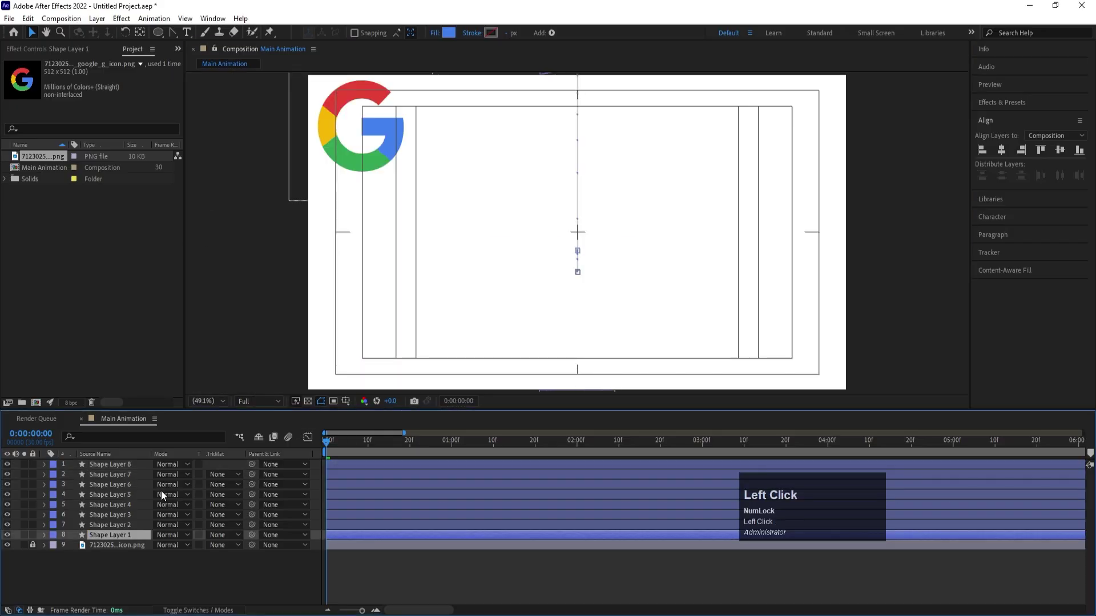
Offset Shape Layers 2 and 3 to start at later frames, undoing a misplaced change on Layer 4
key(space)
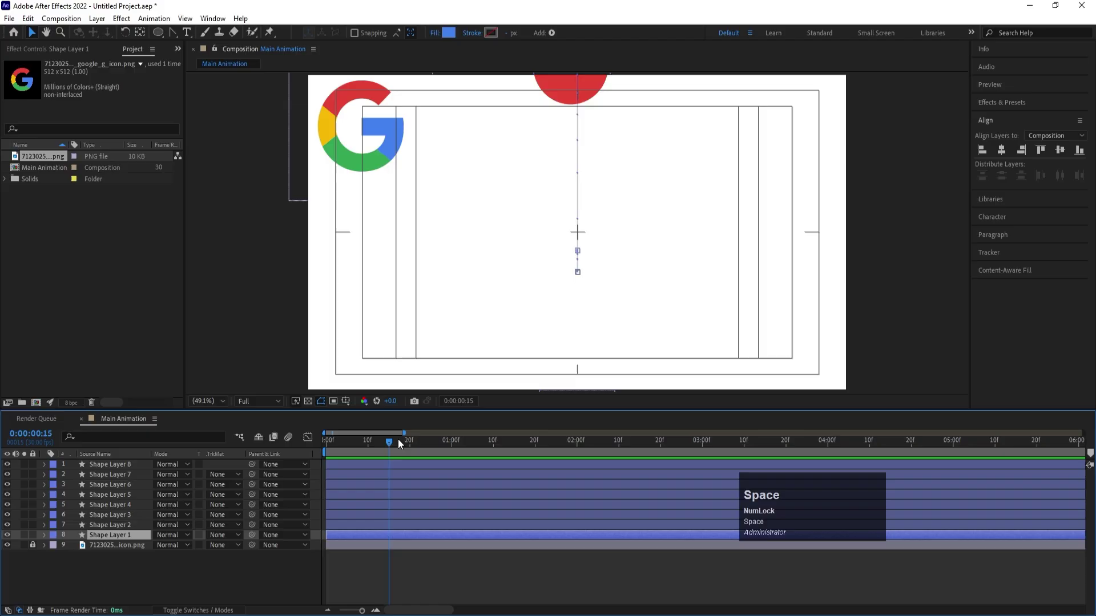
drag(393, 446, 118, 529)
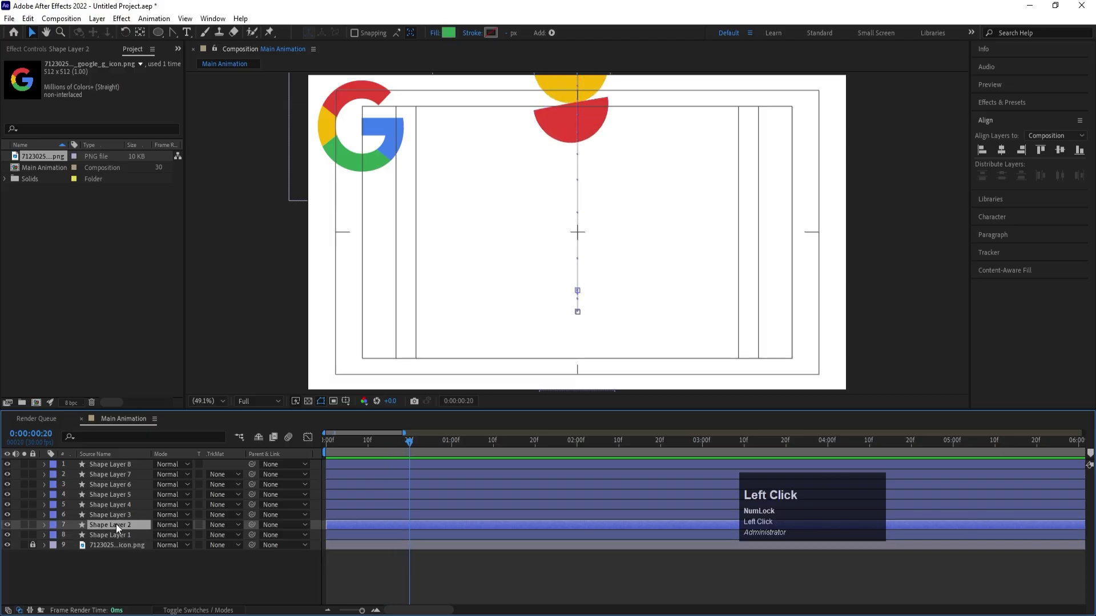
key([)
drag(497, 448, 488, 520)
key([)
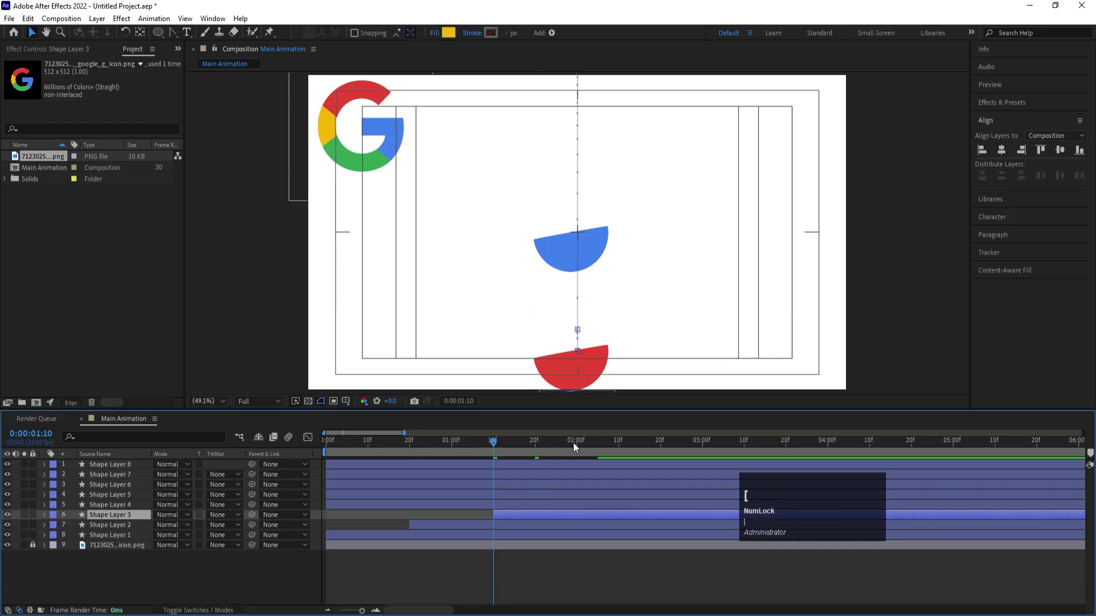
click(582, 447)
key([)
key(space)
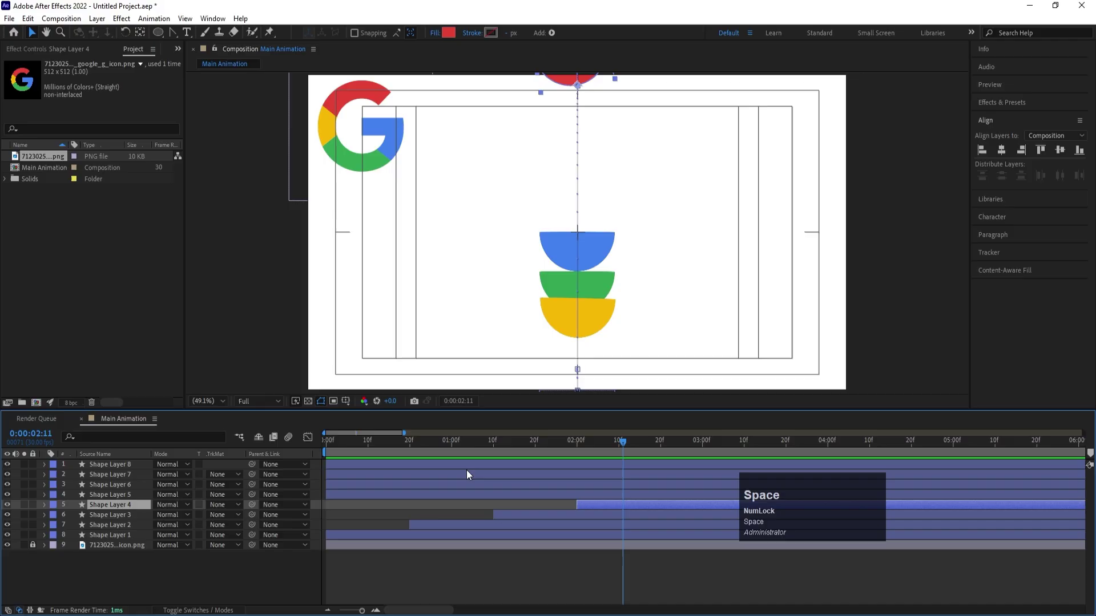
key(ctrl+z)
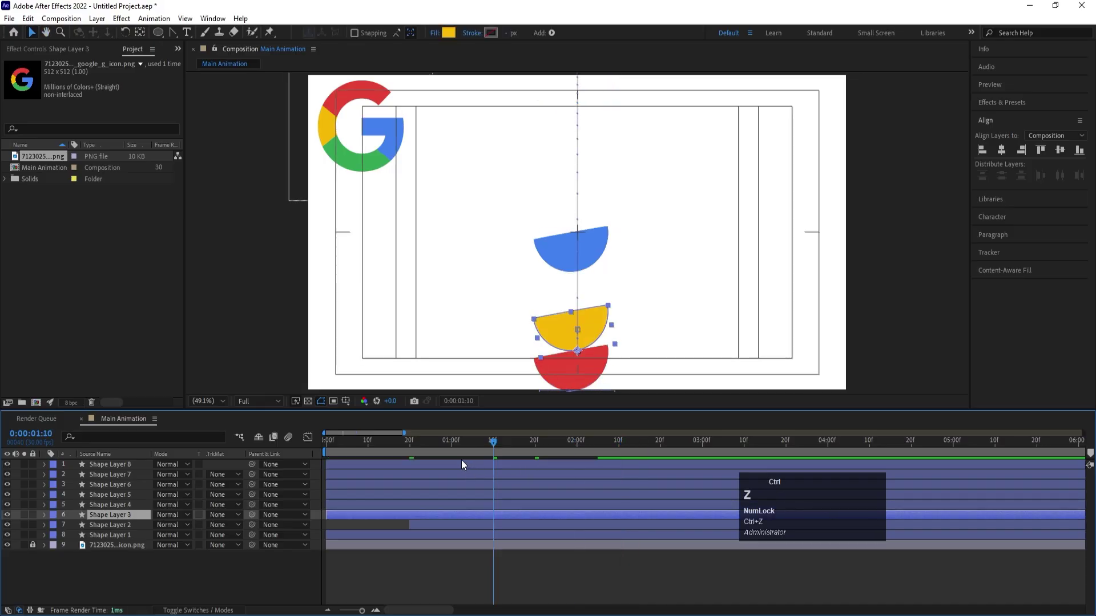
key(ctrl+z)
Label the copied layers yellow and stagger Shape Layers 3 and 4 to start later still
click(412, 449)
click(105, 465)
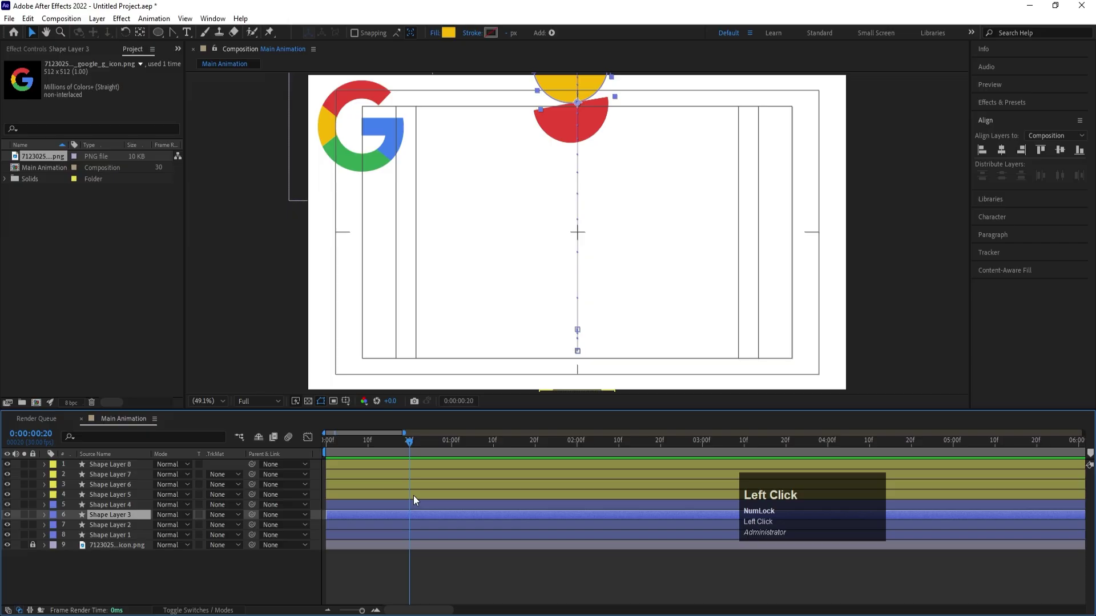
click(498, 450)
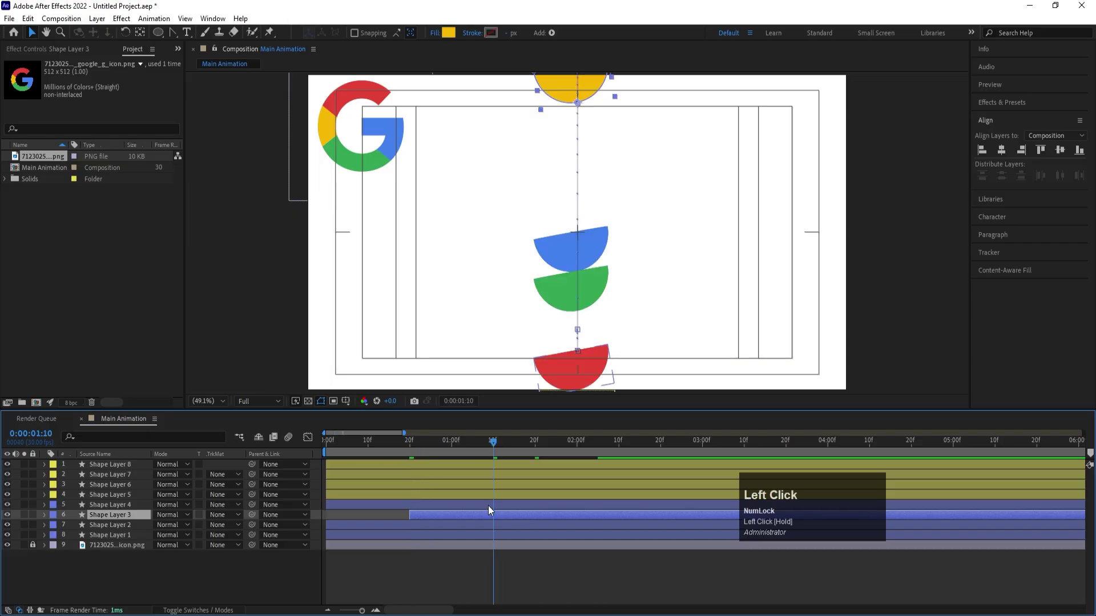
key([)
click(582, 449)
key([)
key(space)
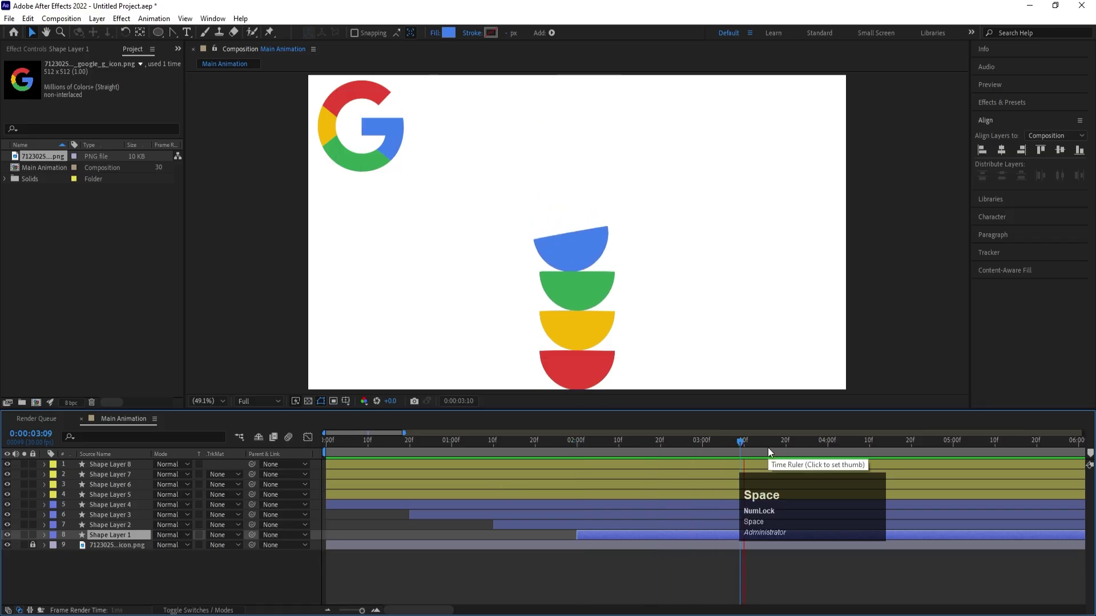
Scrub through the staggered drop and collapse all layers' properties
drag(825, 448, 795, 449)
key(u)
drag(770, 453, 767, 457)
key(u)
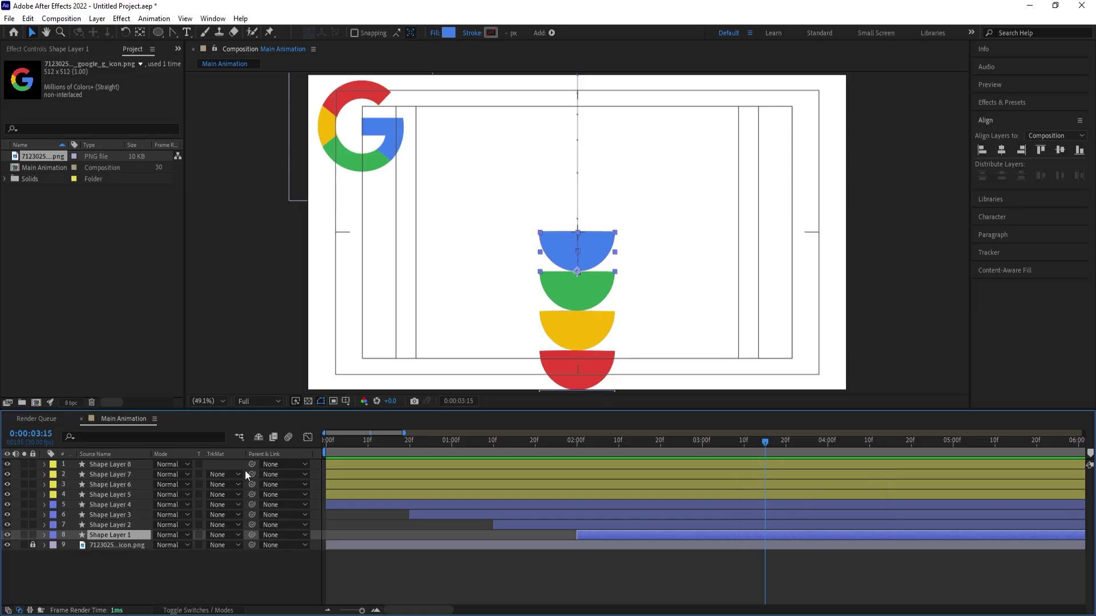
Add Null 2 and parent all eight half-circle layers to it
click(175, 580)
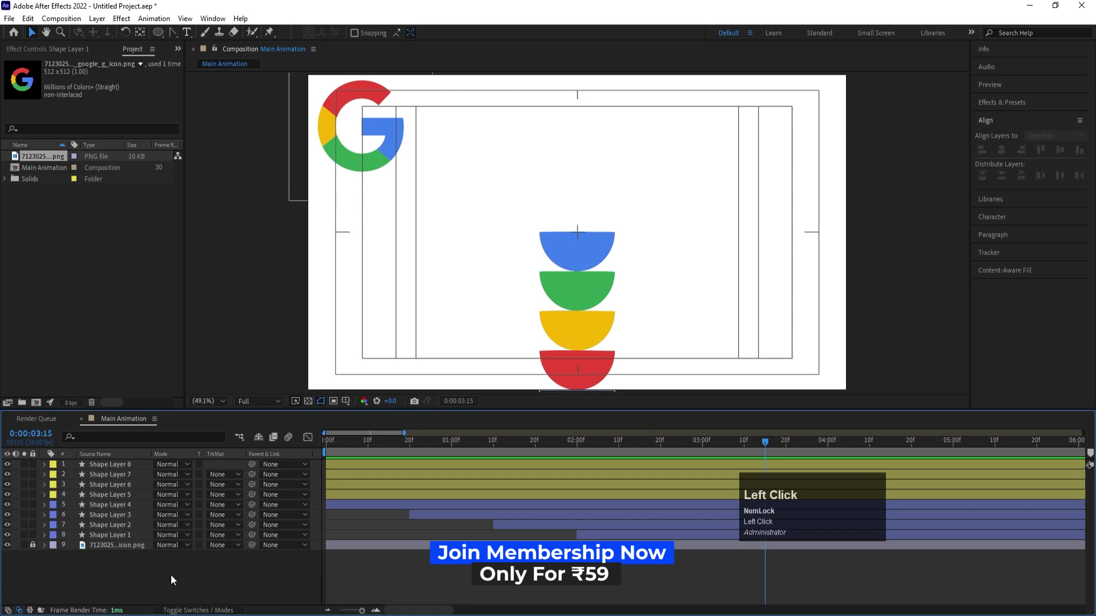
right_click(174, 580)
click(218, 440)
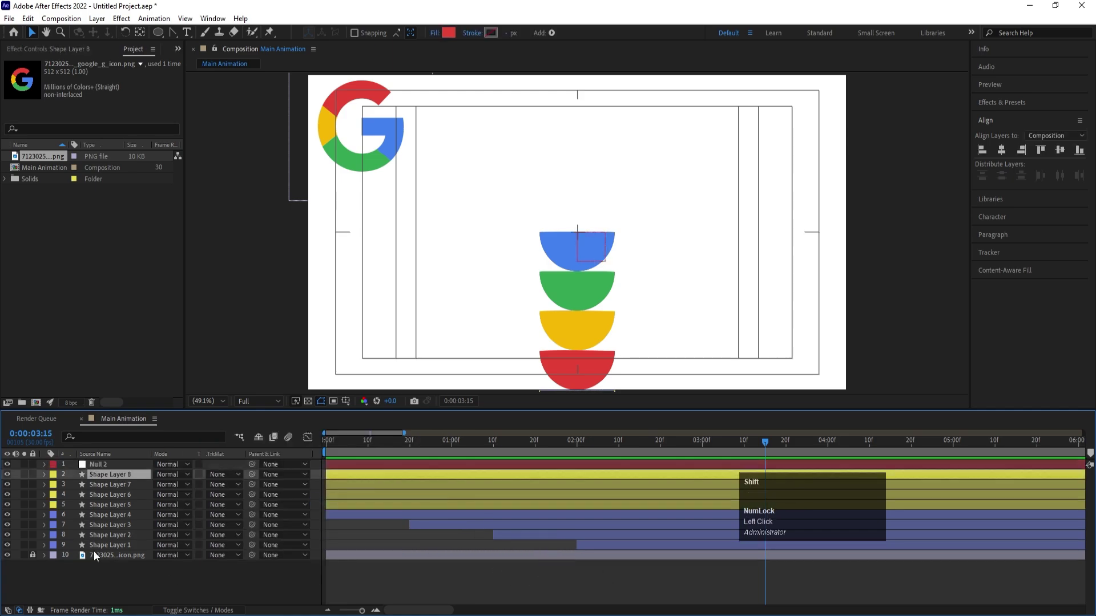
click(102, 546)
drag(255, 483, 135, 566)
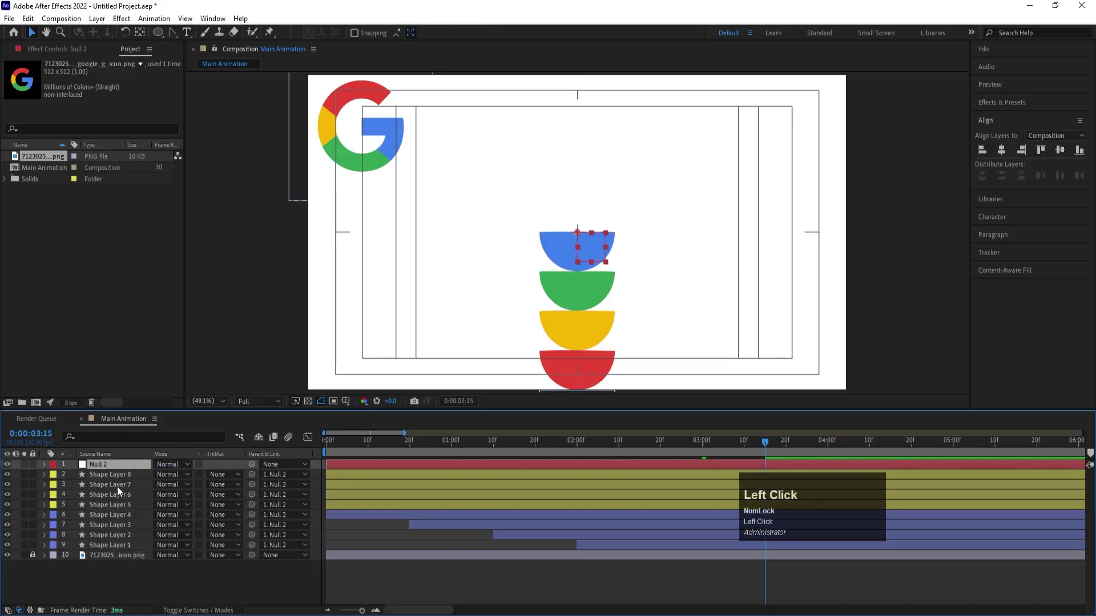
Reveal Null 2's Position property
key(p)
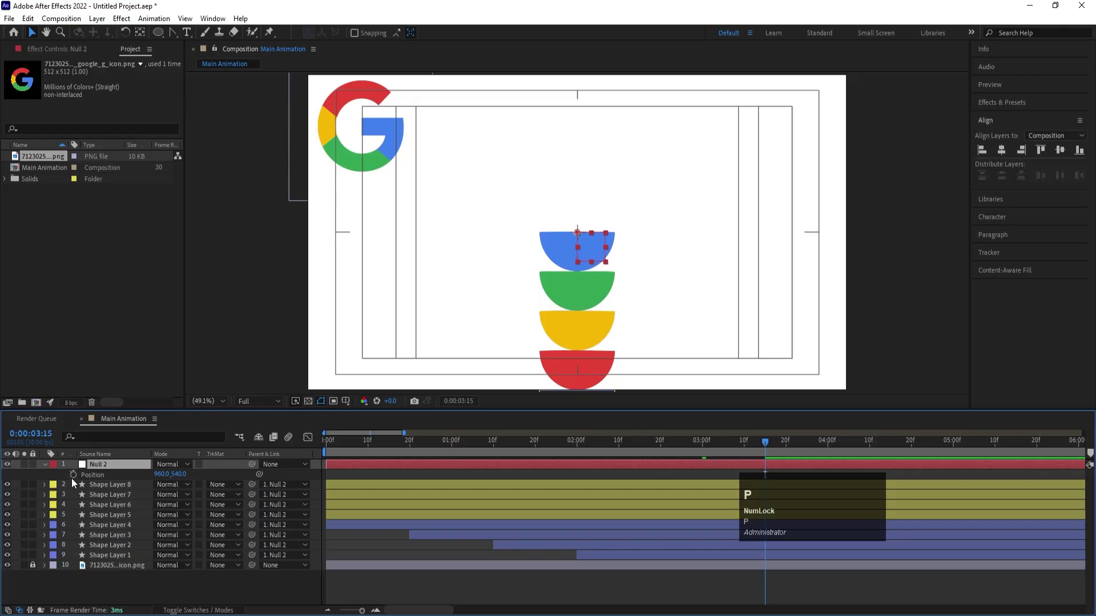
click(75, 484)
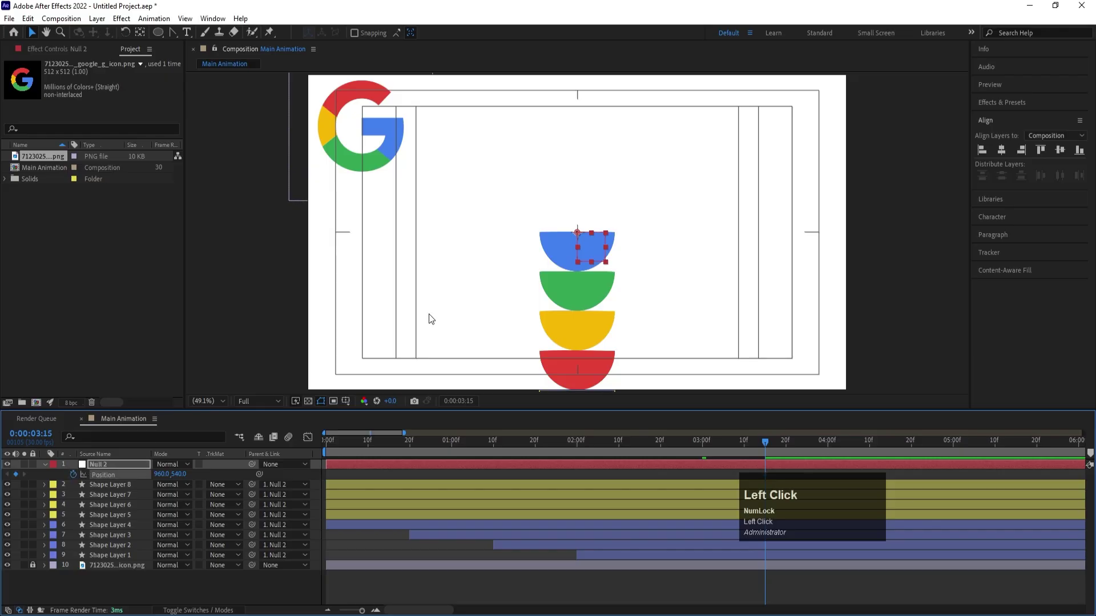
key(ctrl+r)
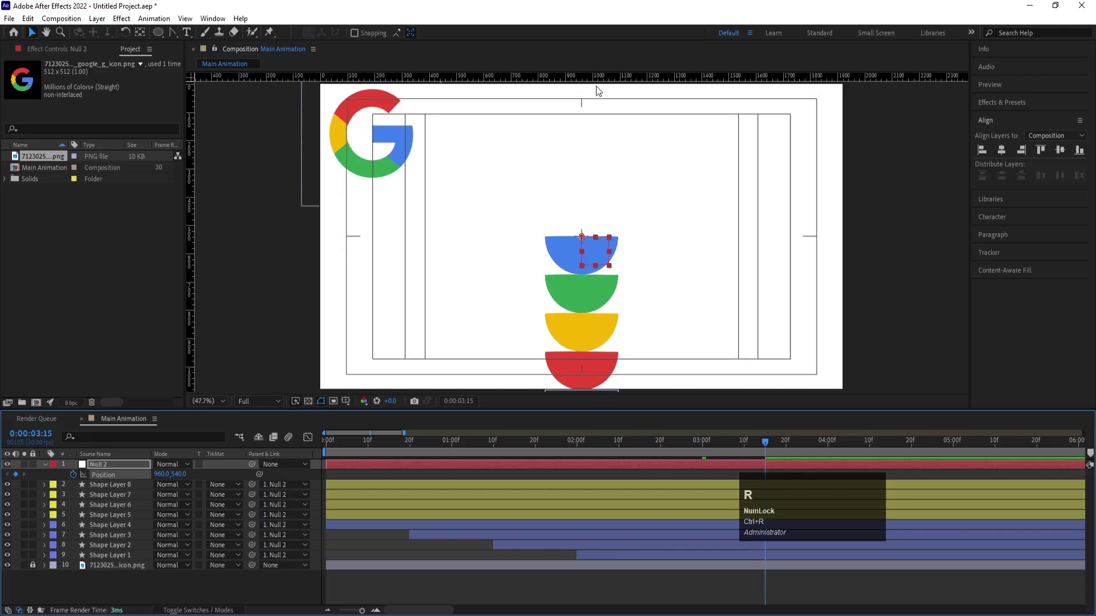
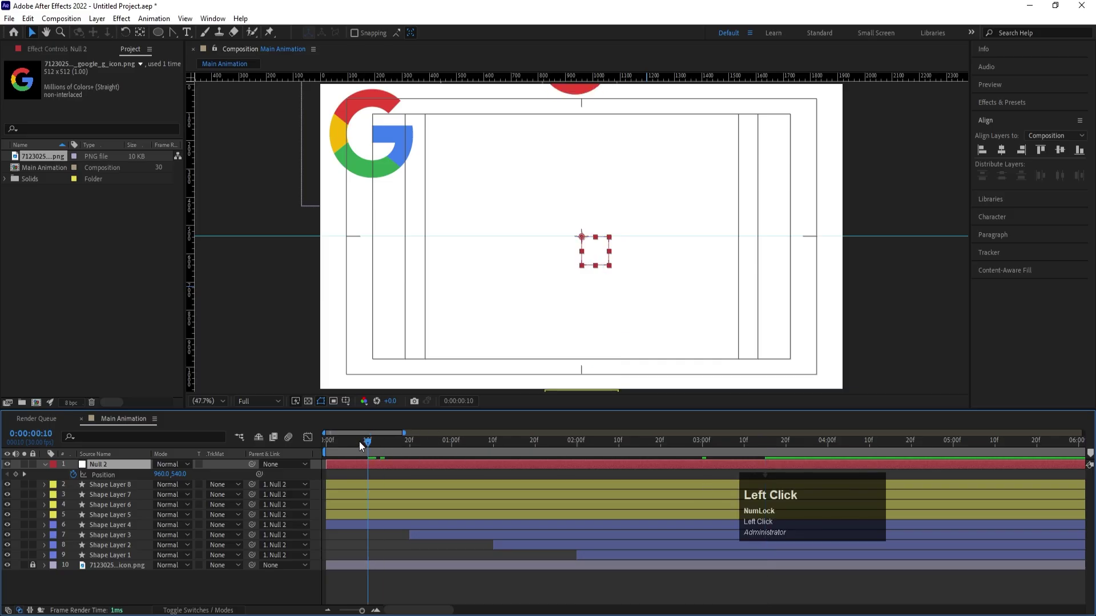
Keyframe Null 2's Position above the frame so the stack drops to 960,540
drag(319, 444, 399, 474)
key(space)
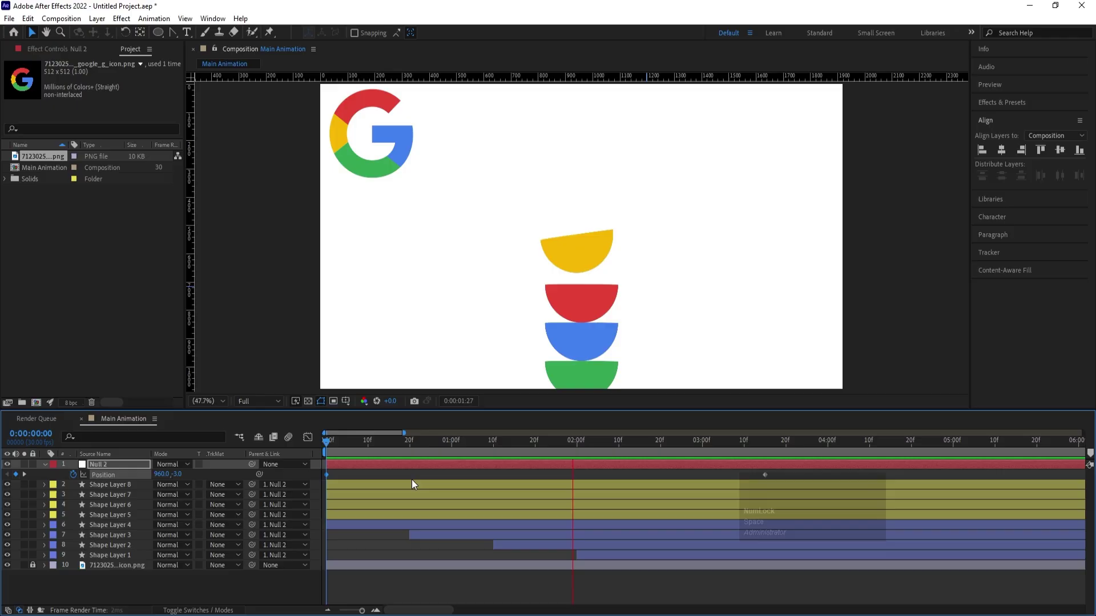
key(space)
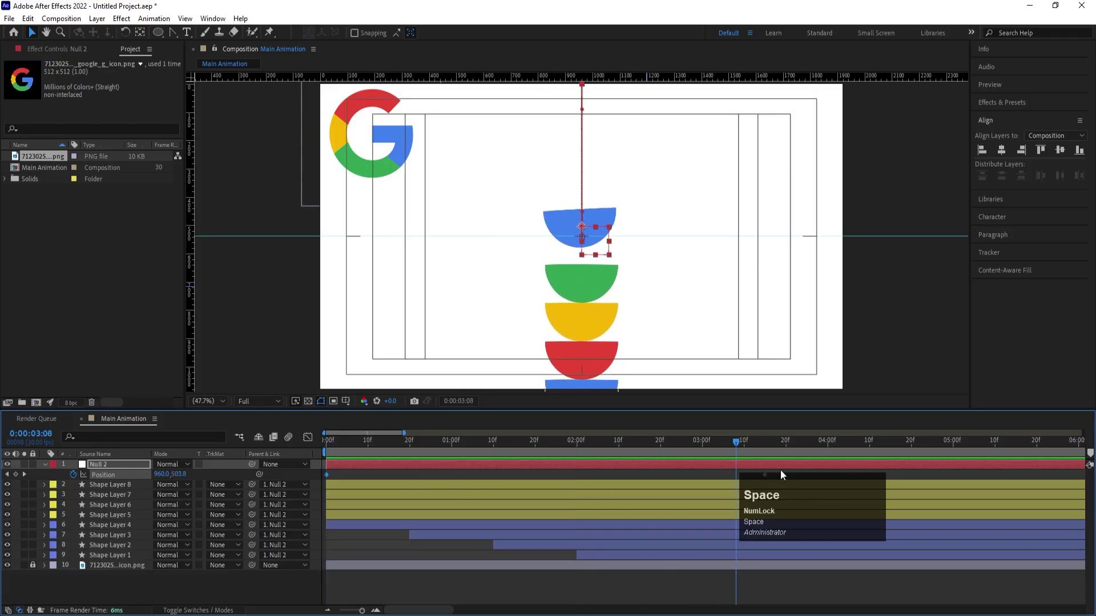
Preview the drop animation and deselect all layers
drag(768, 451, 769, 458)
key(n)
key(space)
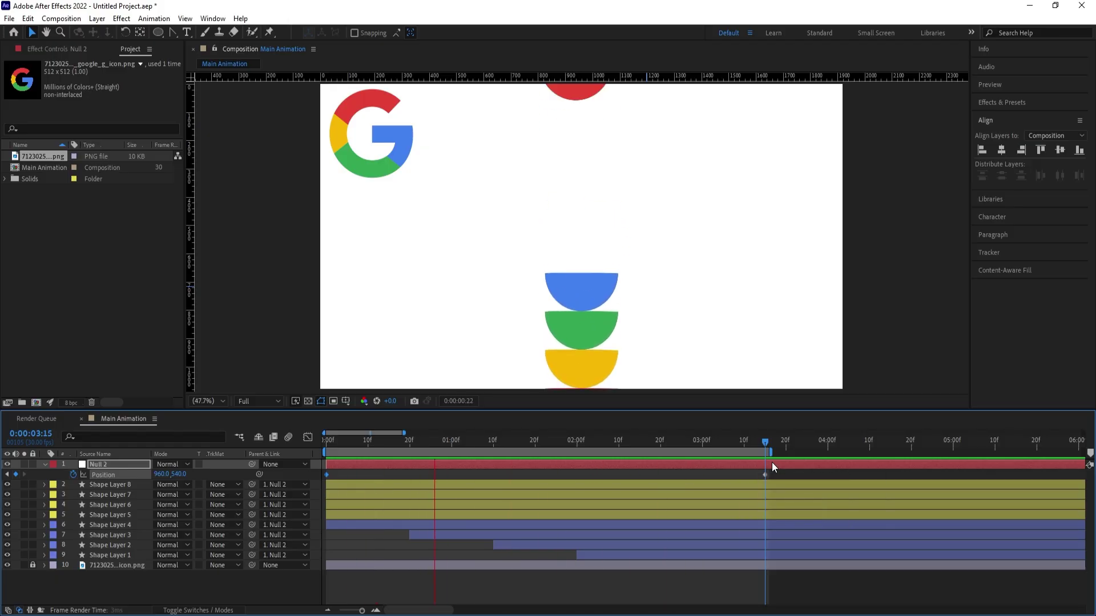
key(space)
click(51, 467)
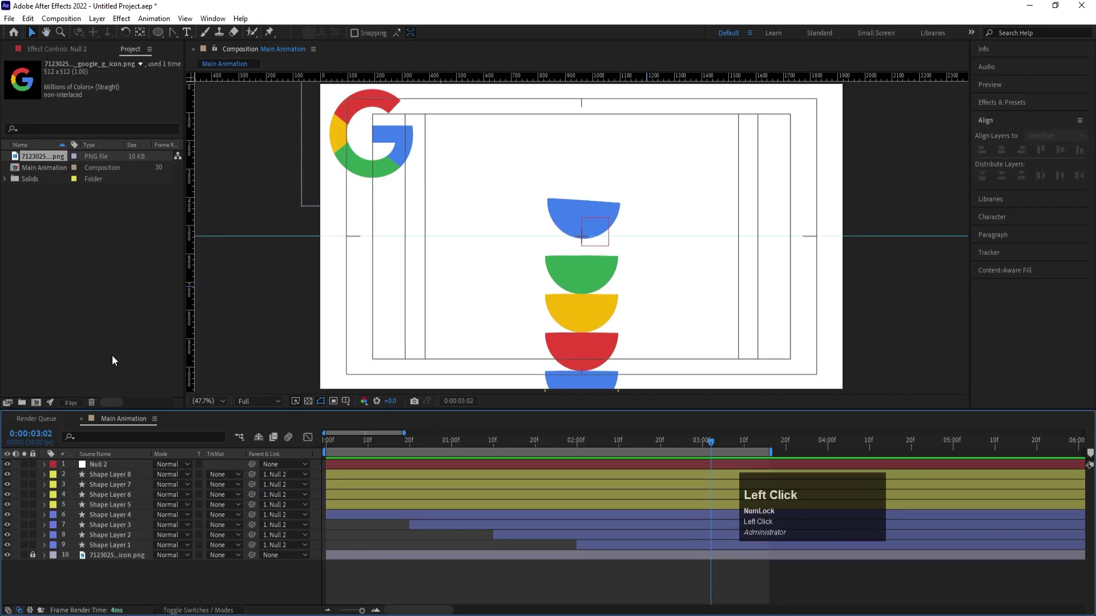
Pre-compose the null and half-circle layers into a composition named 'Animation 01'
drag(38, 559, 75, 468)
key(ctrl+shift+c)
text(nimation)
key(space)
key(1)
key(Return)
Set the work area end at the drop's finish and trim Animation 01 to it
scroll(up, 3)
click(104, 470)
right_click(363, 454)
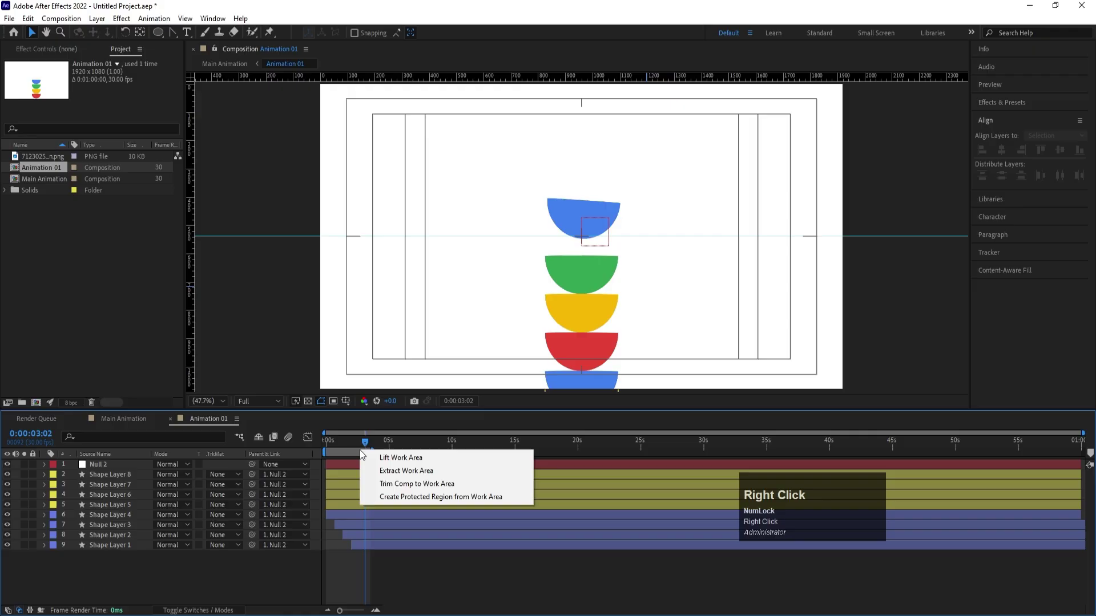
click(405, 491)
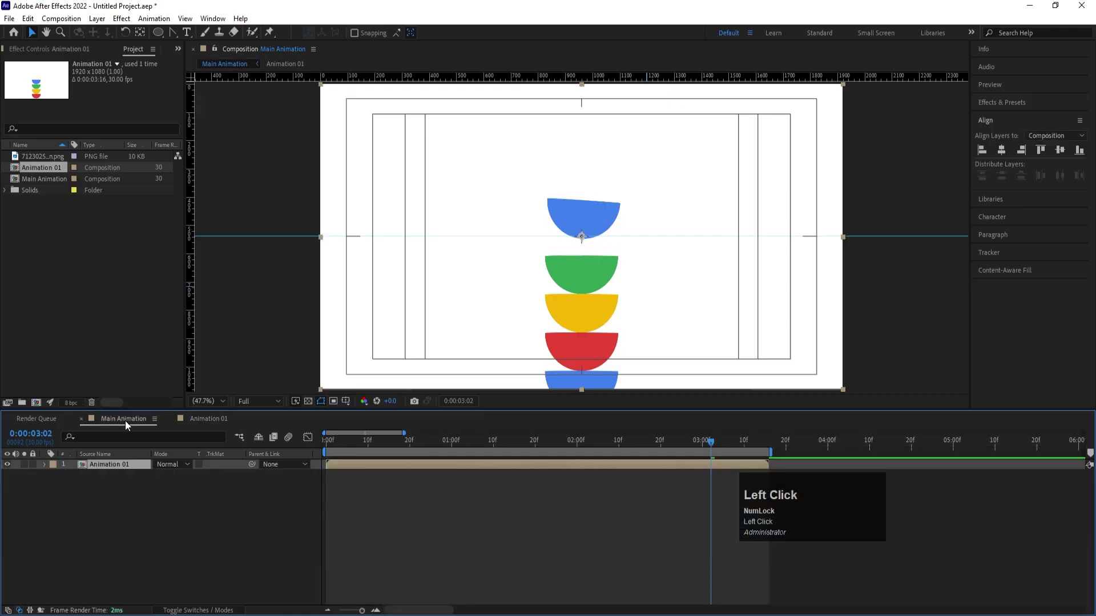
key(o)
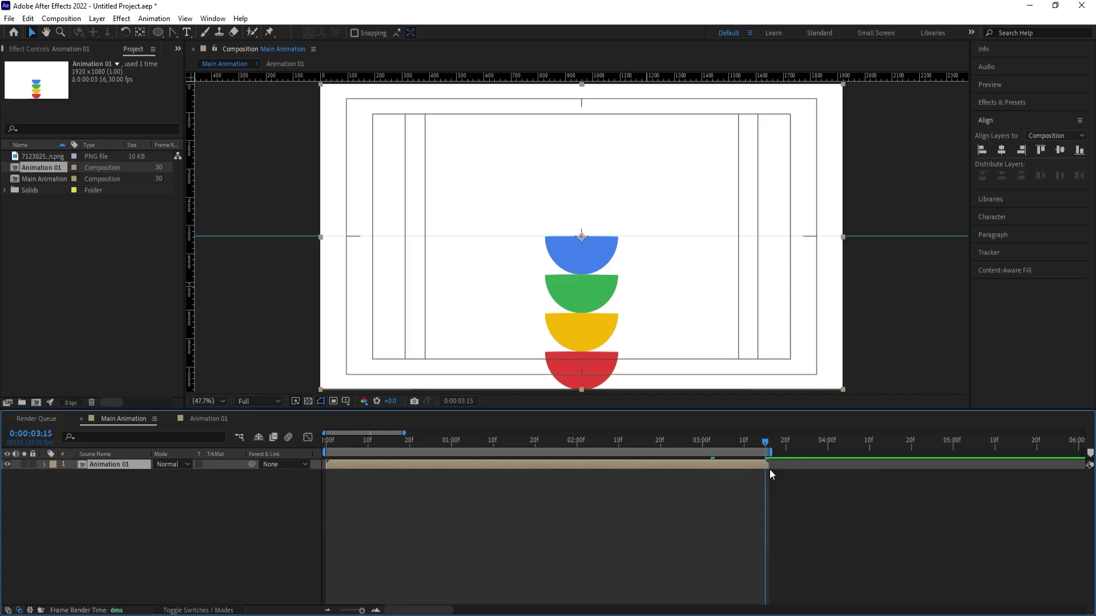
Enable Time Remapping on Animation 01 and give Time Remap a loopOut() expression
right_click(770, 469)
click(803, 200)
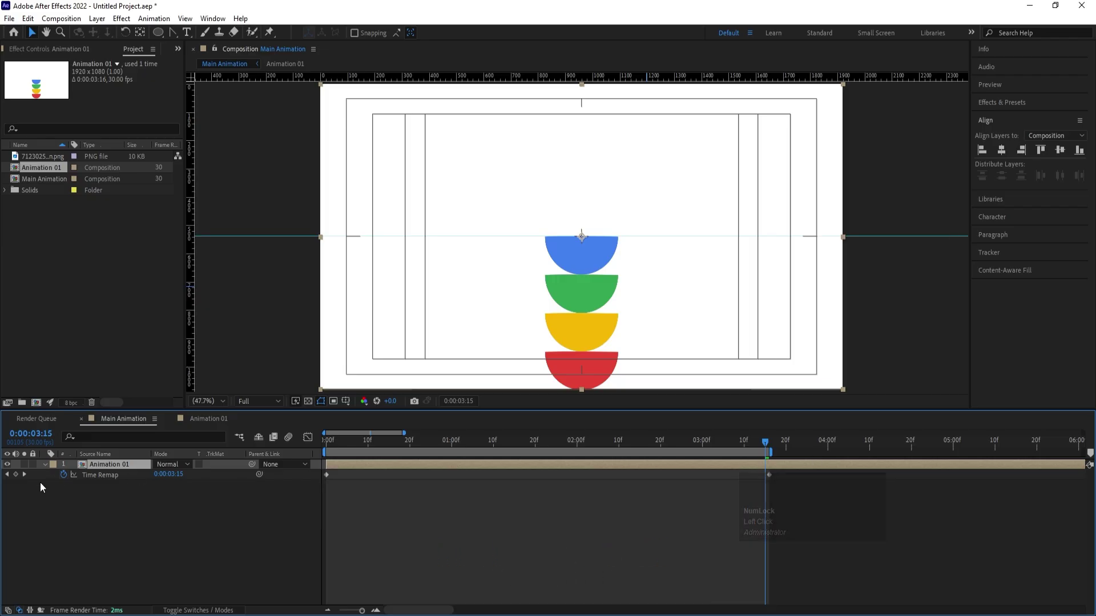
click(20, 480)
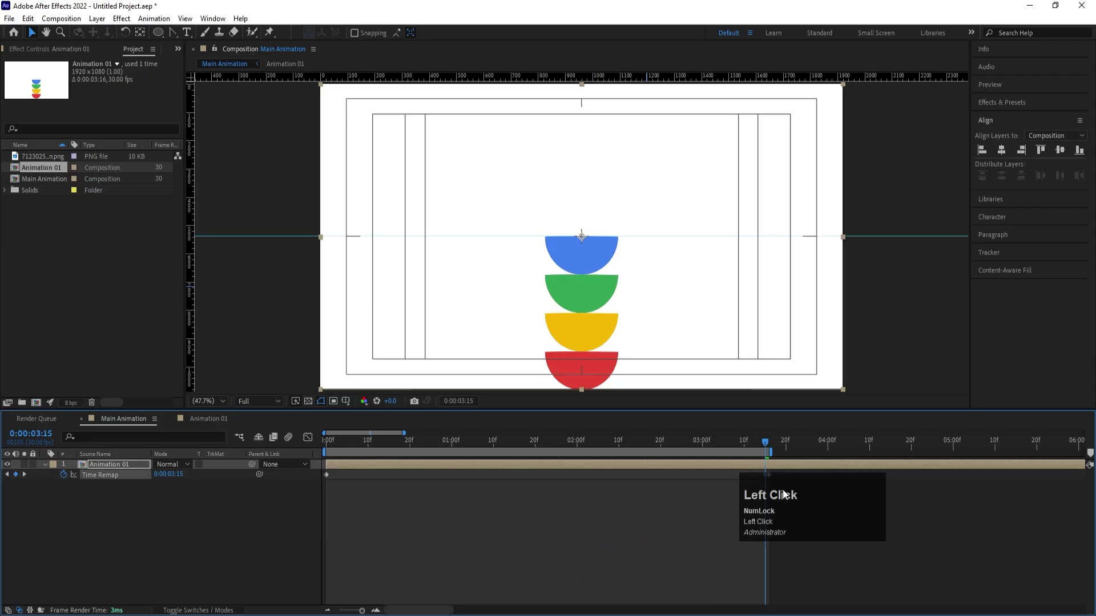
click(775, 478)
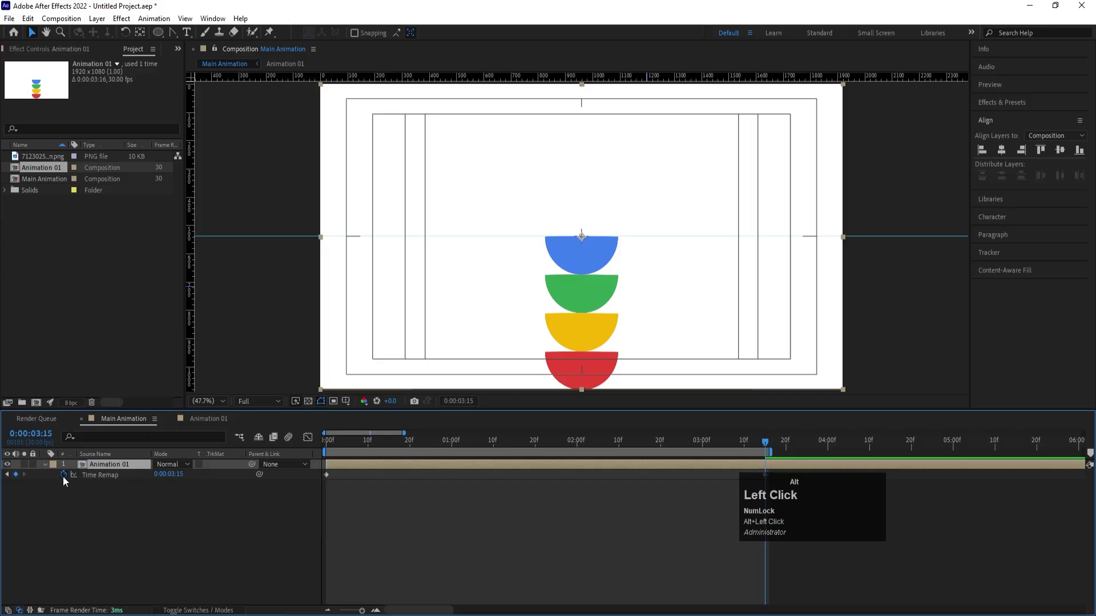
text(loo)
key(Down)
key(Return)
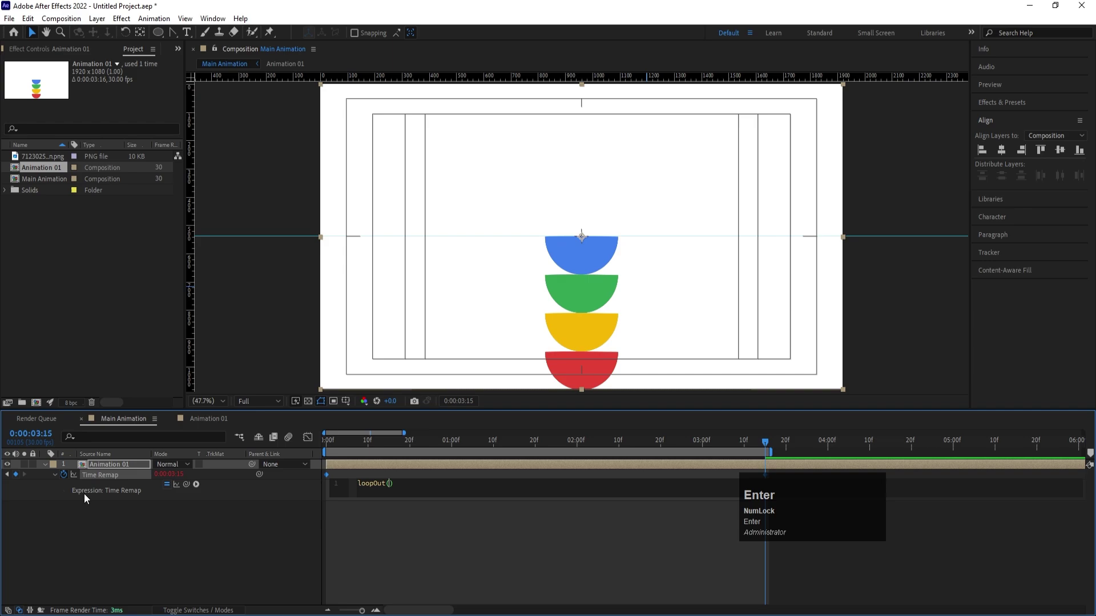
click(155, 566)
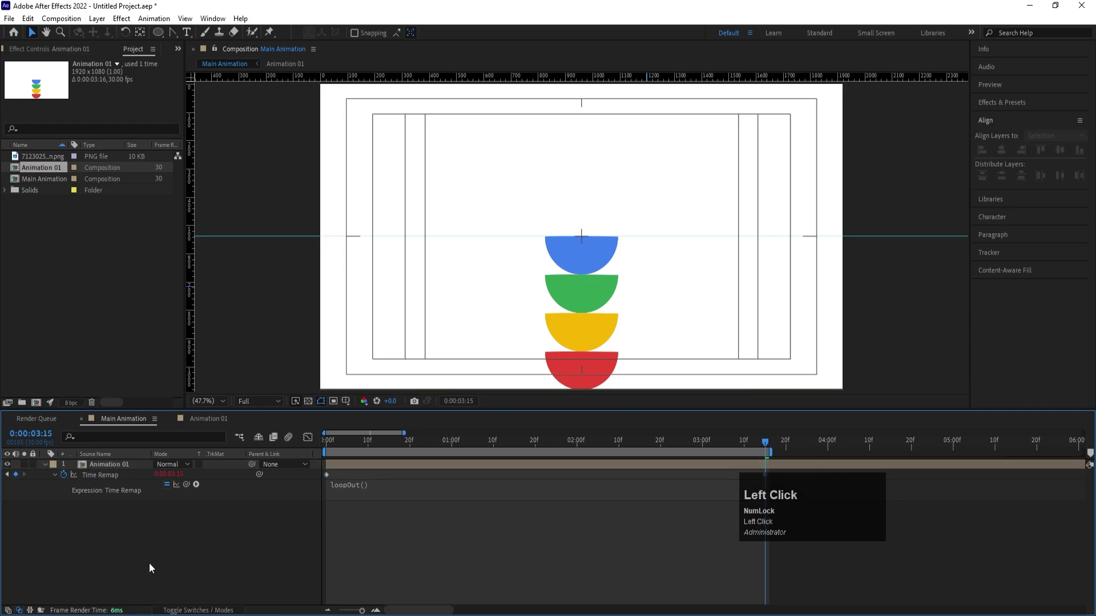
key(F4)
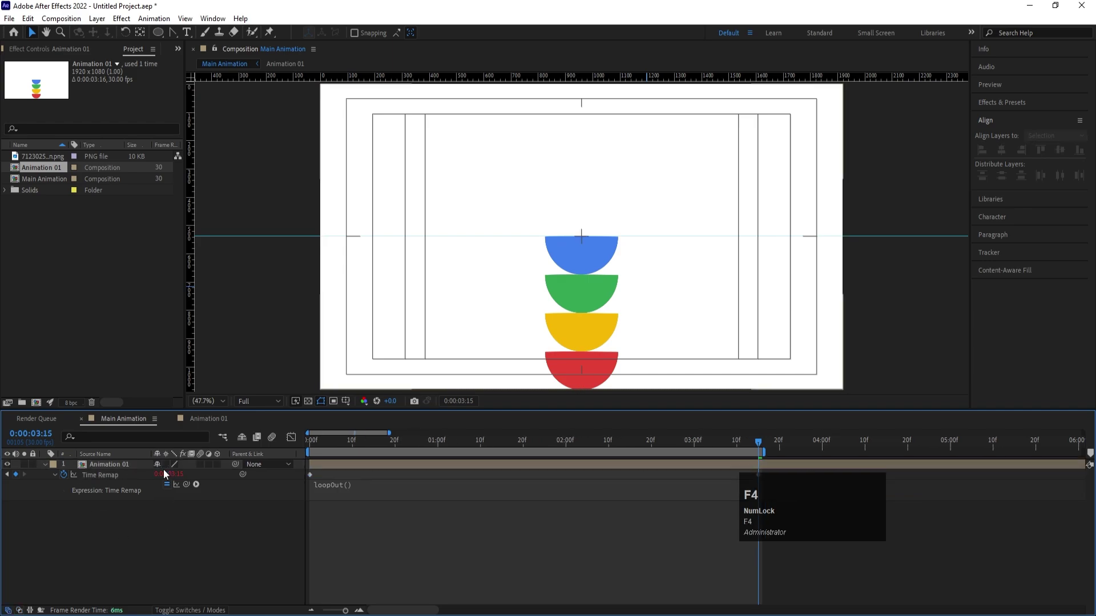
Align the Animation 01 stack to the frame's left edge and duplicate it
click(168, 469)
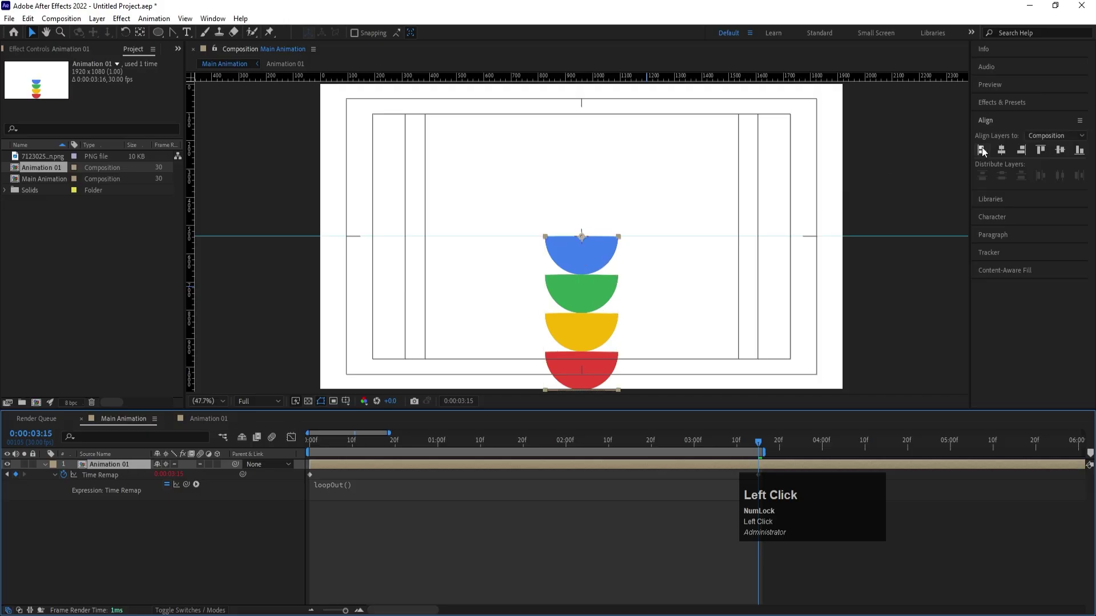
click(985, 155)
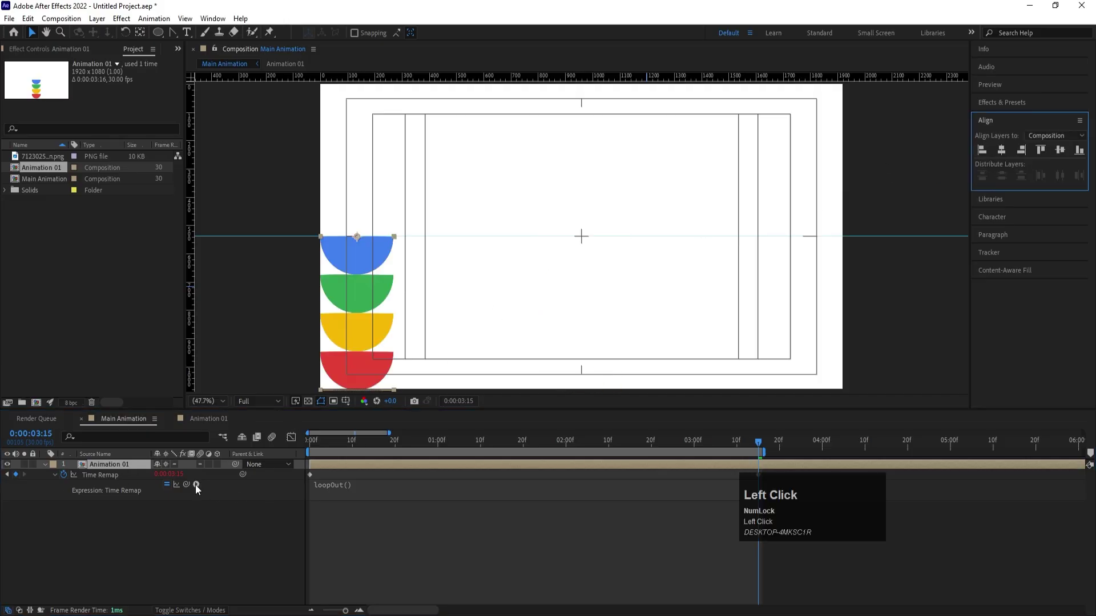
key(ctrl+d)
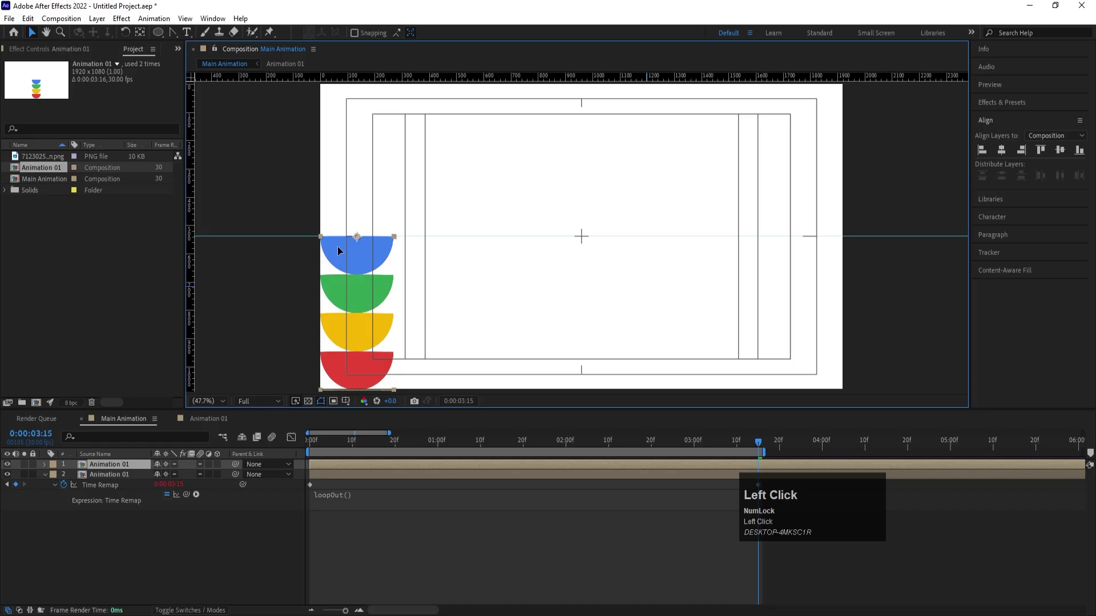
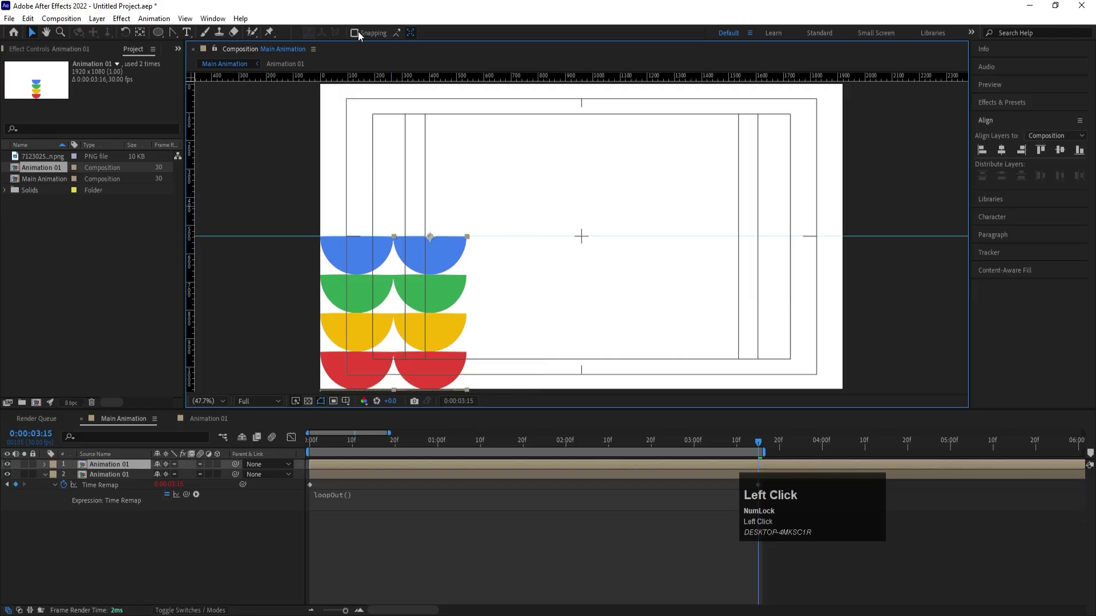
Duplicate the stack repeatedly, placing each copy further right until seven span the frame
key(ctrl+d)
drag(406, 249, 477, 248)
drag(477, 249, 128, 478)
key(ctrl+d)
drag(119, 489, 711, 176)
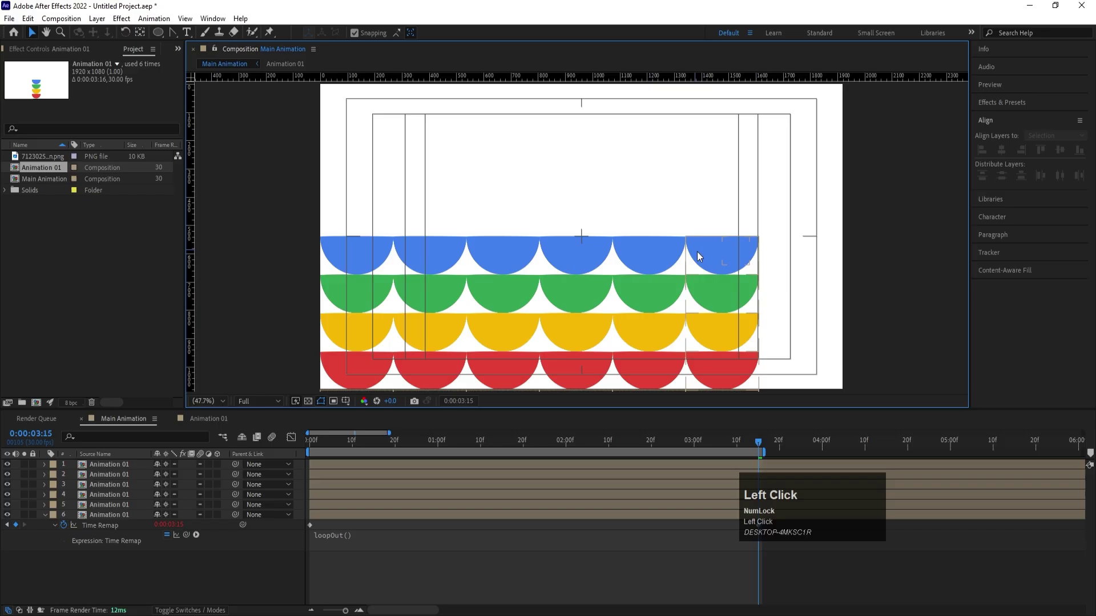
key(ctrl+d)
drag(696, 245, 849, 333)
key(Right)
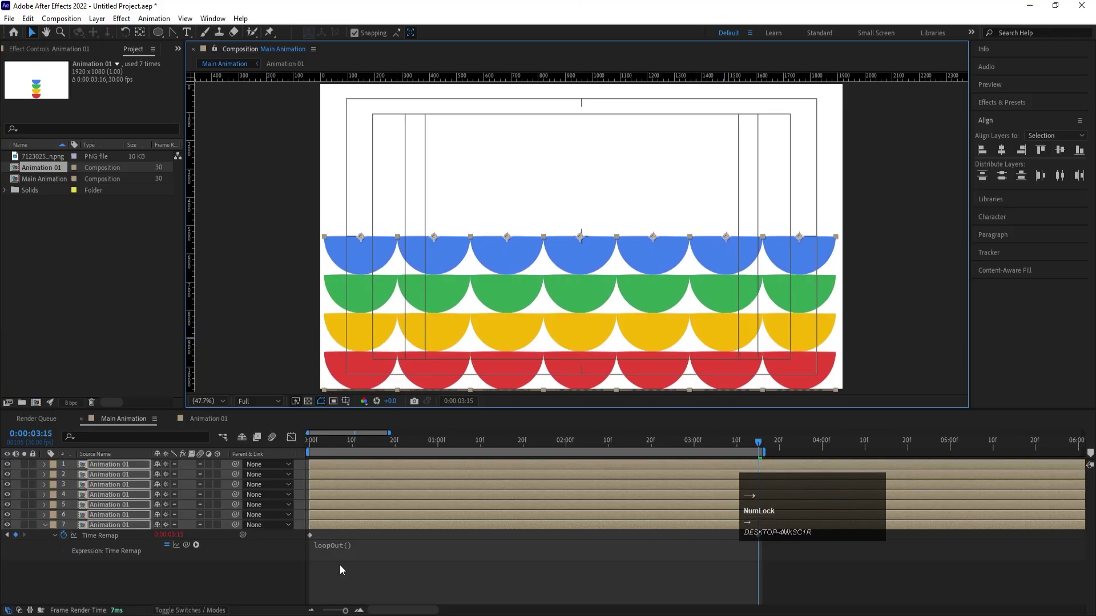
Reveal Time Remap on the stacks and shift a copy's timing later so it loops out of step
click(347, 596)
key(u)
key(-)
key(-)
drag(331, 490, 552, 564)
key(ctrl+a)
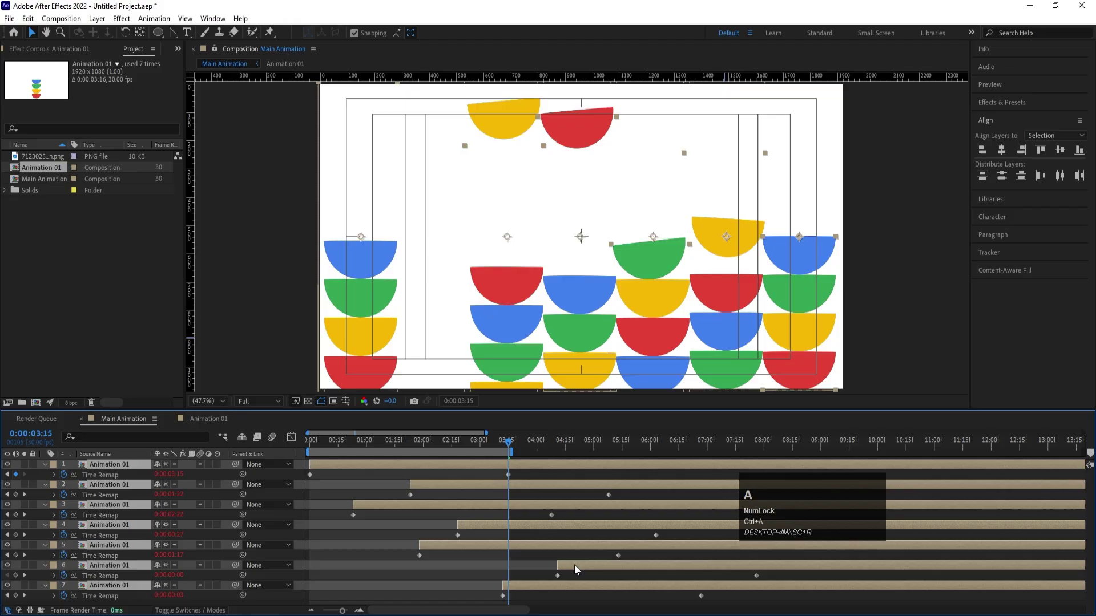
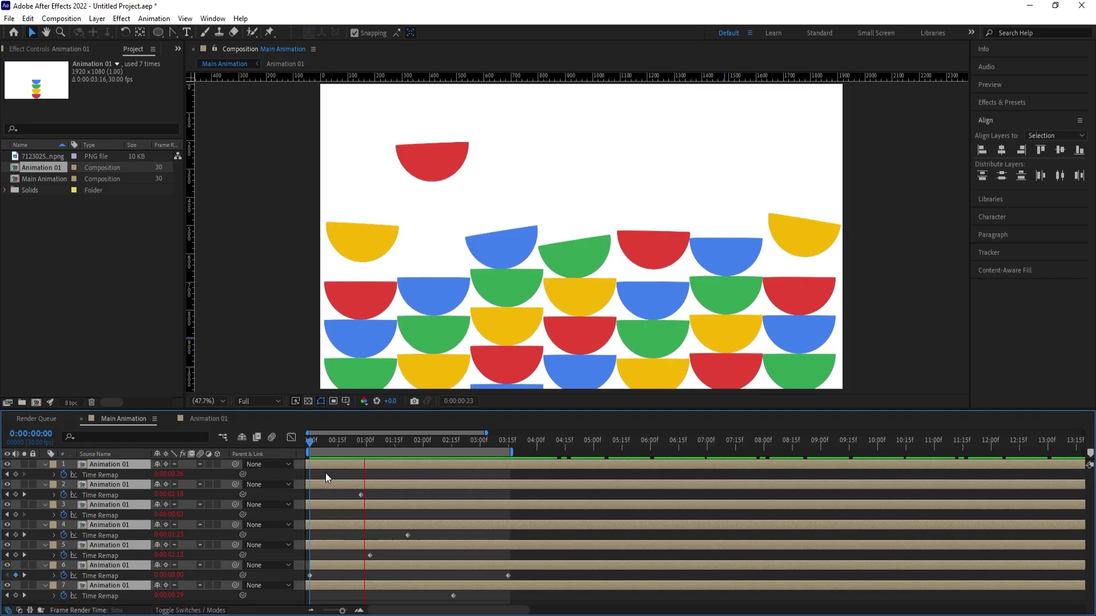
key(space)
click(329, 477)
key(u)
key(space)
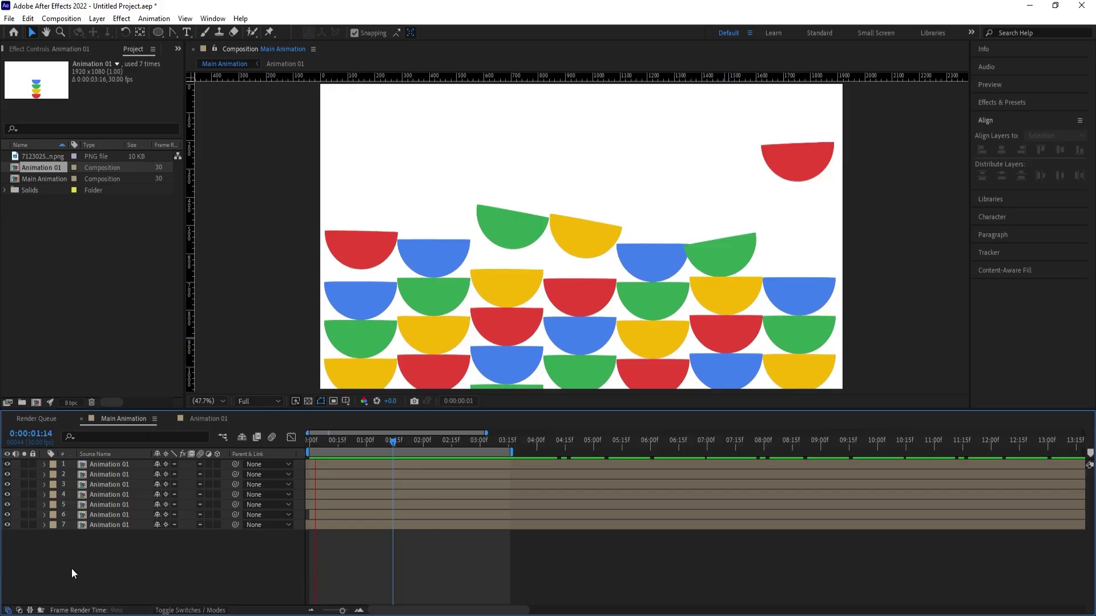
click(110, 468)
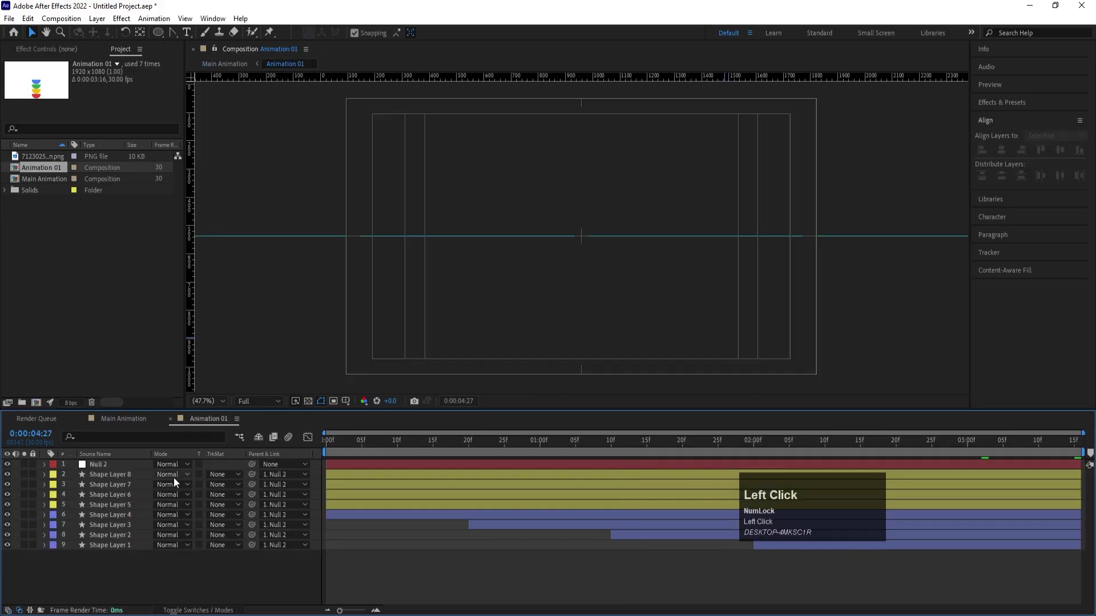
key(F4)
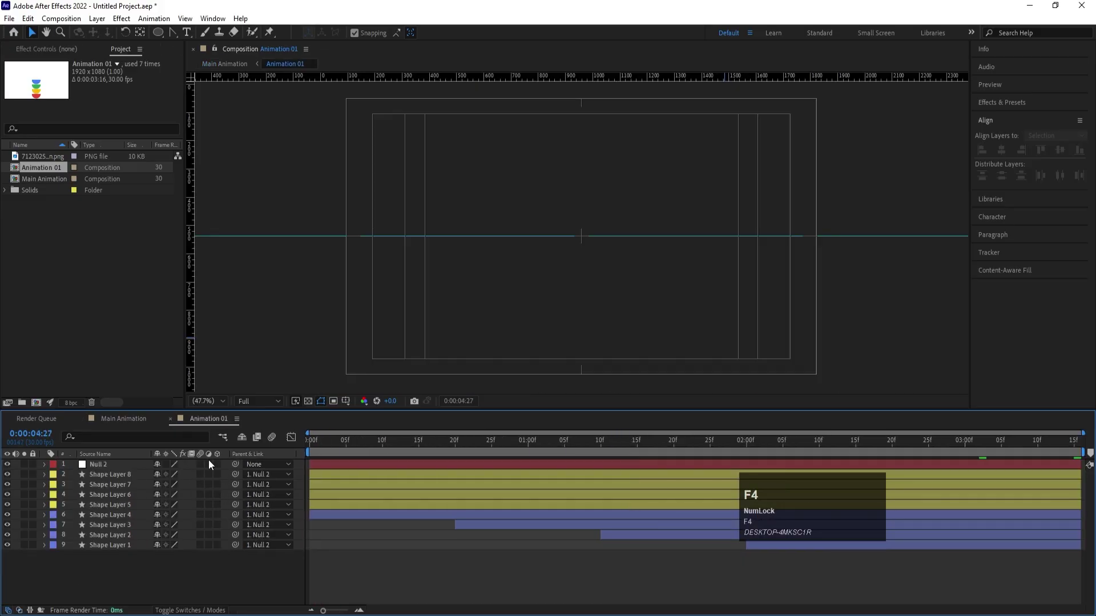
key(ctrl+a)
click(204, 470)
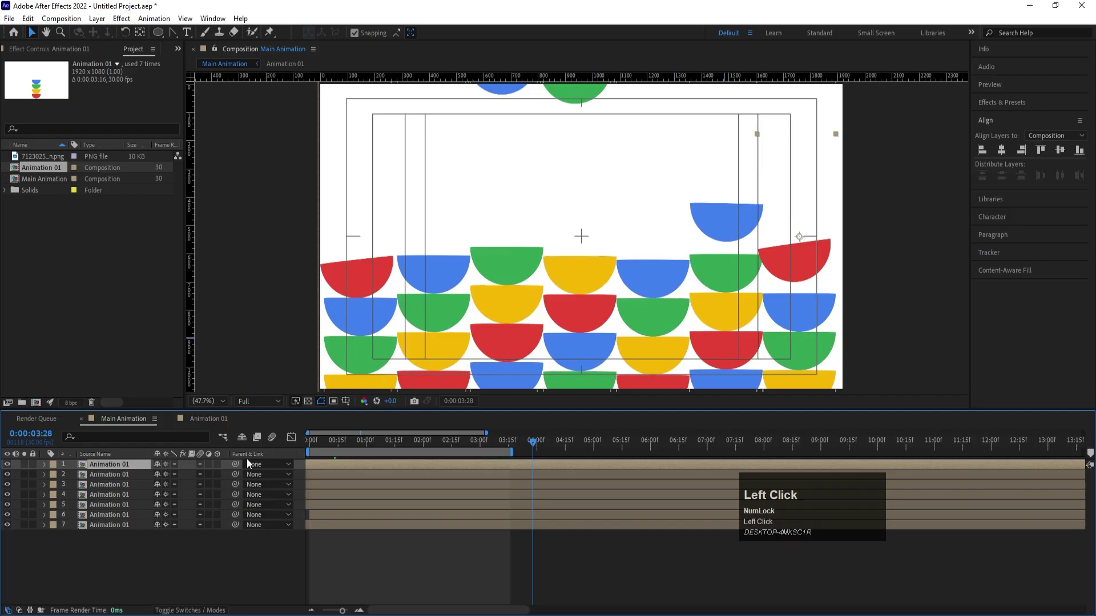
key(space)
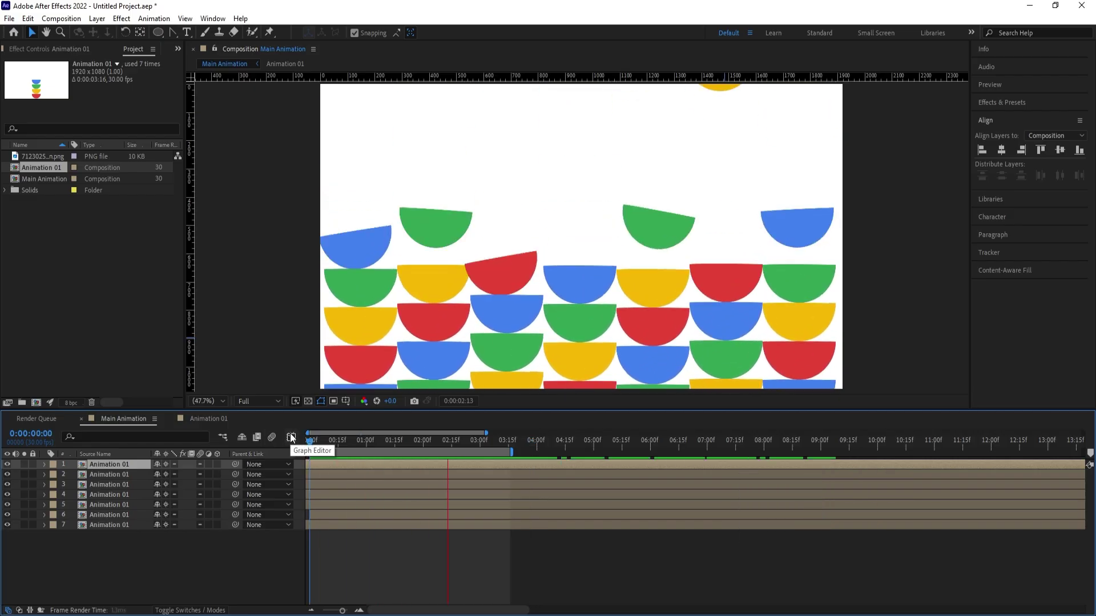
key(space)
key(ctrl+a)
click(170, 472)
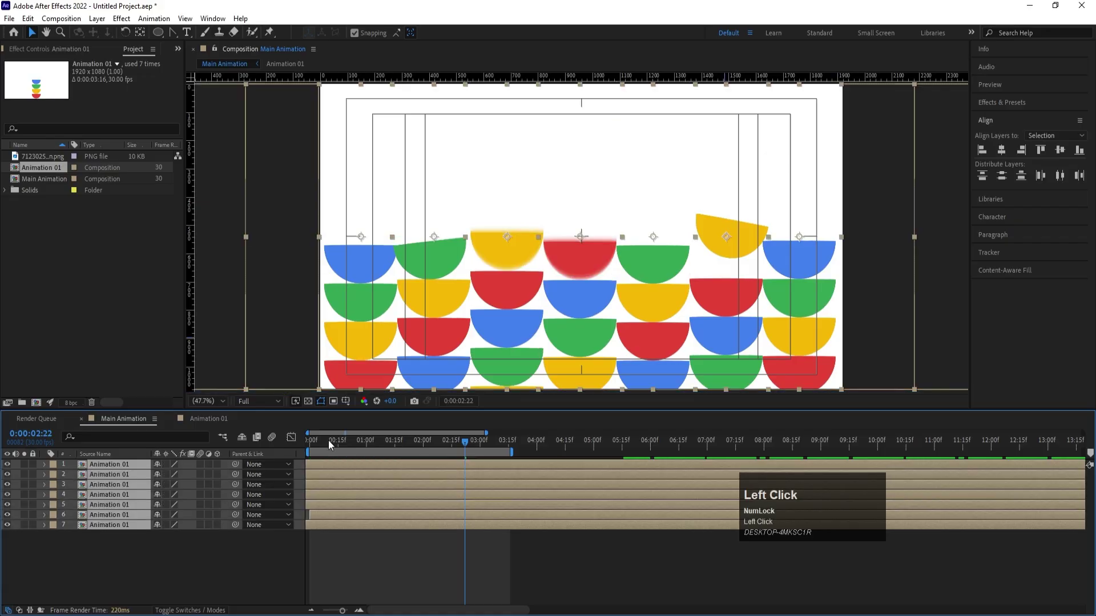
key(space)
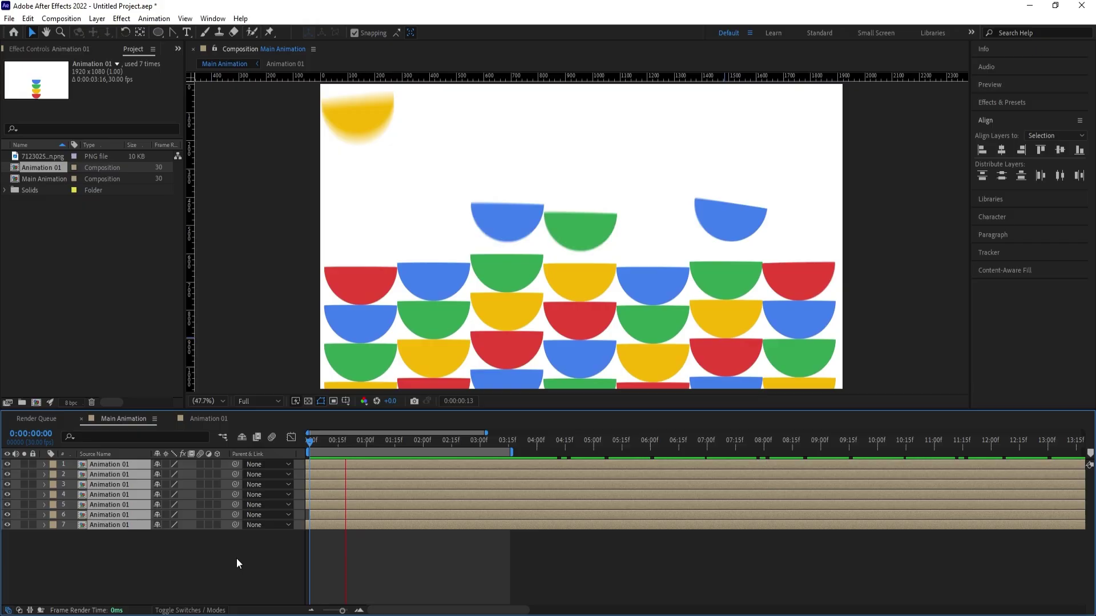
key(space)
click(214, 416)
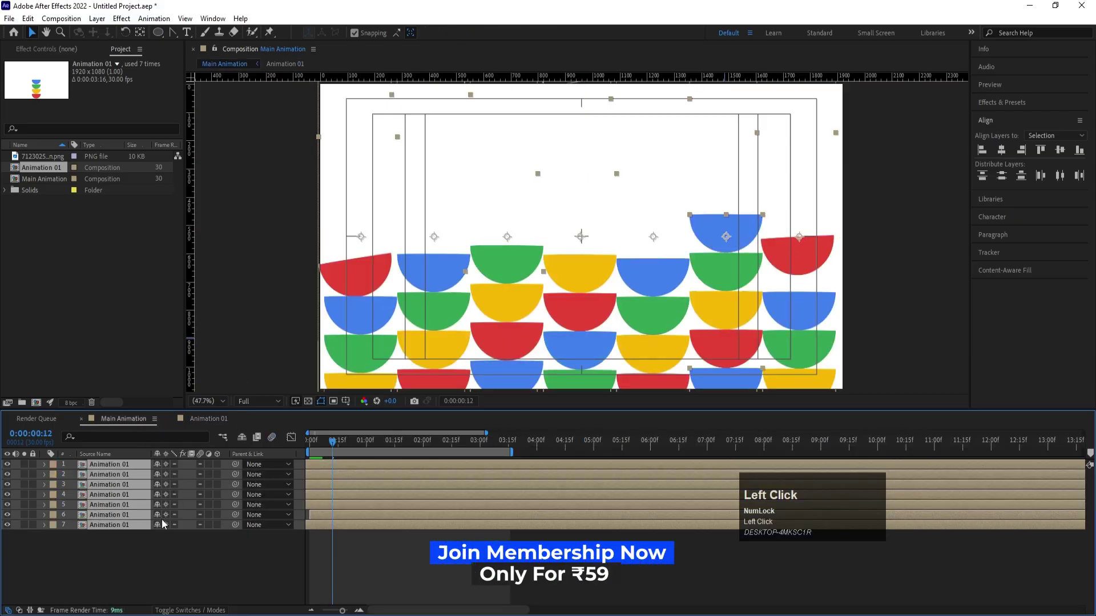
Add an adjustment layer on top with Pixel Motion Blur applied
right_click(170, 565)
click(193, 419)
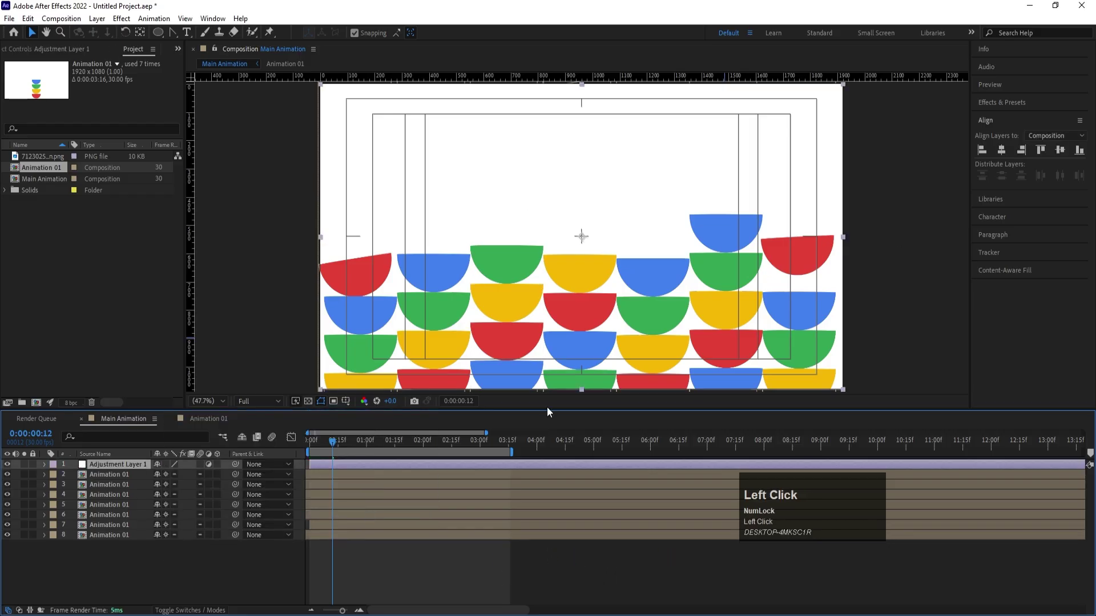
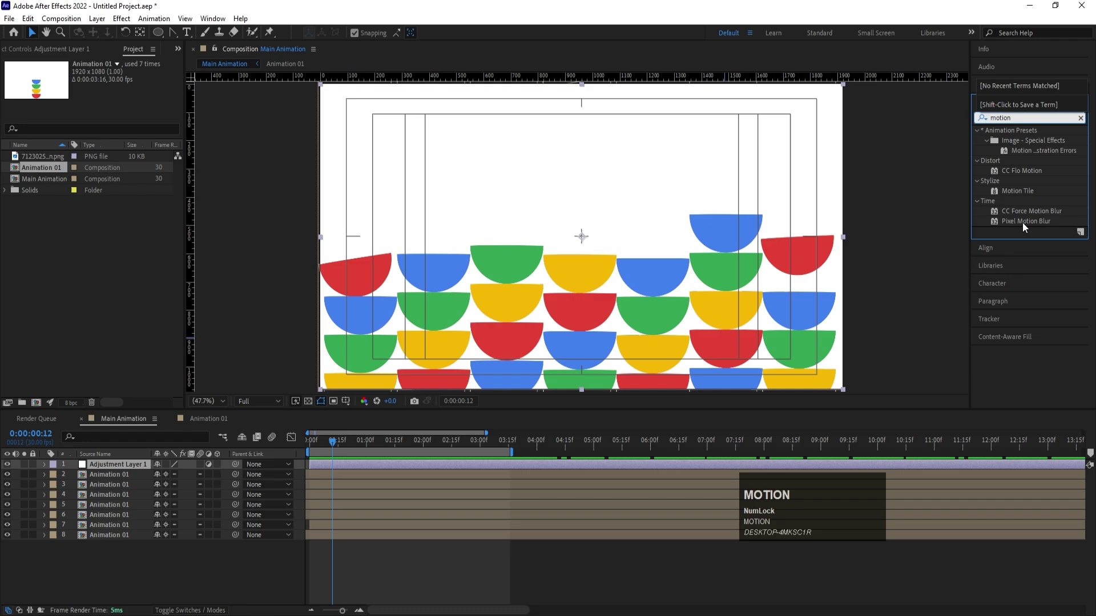
click(1026, 227)
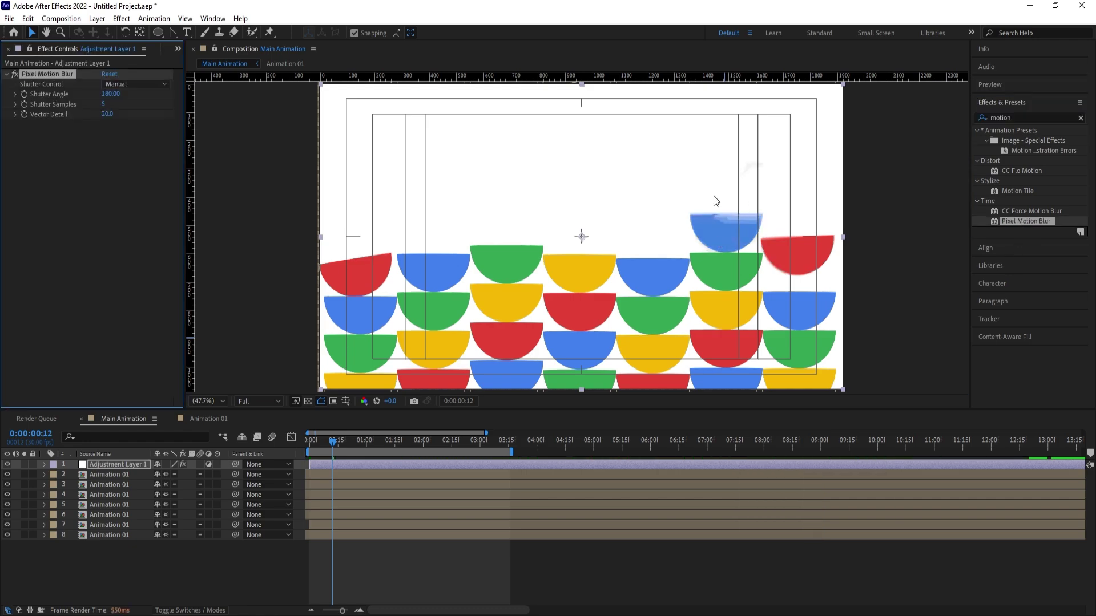
Trim the adjustment layer to start at 0:00 and end at 3:15
click(281, 444)
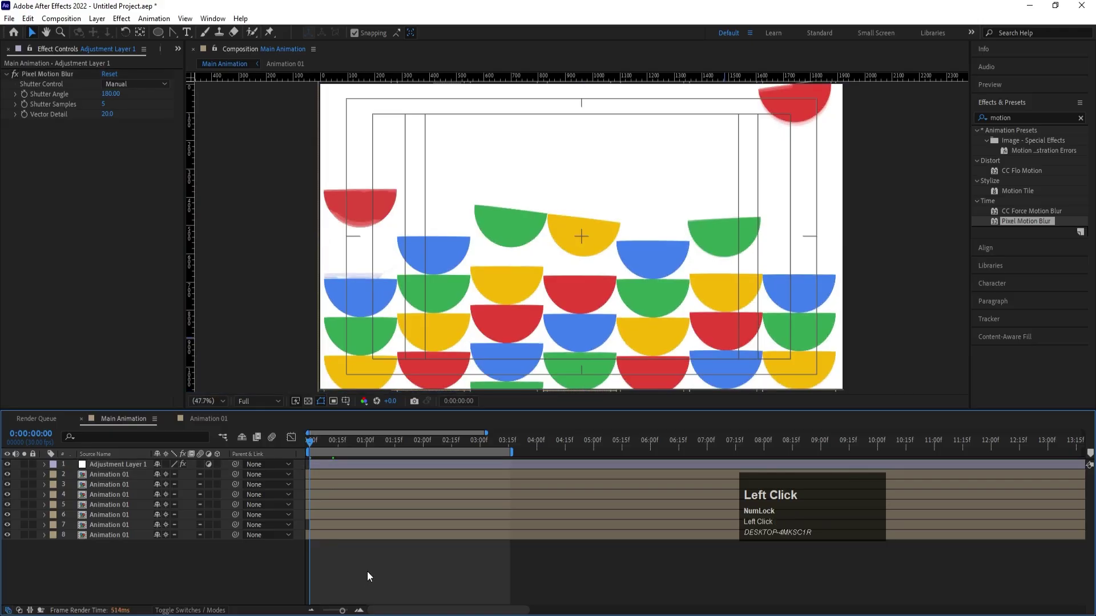
key(=)
key(Page_Down)
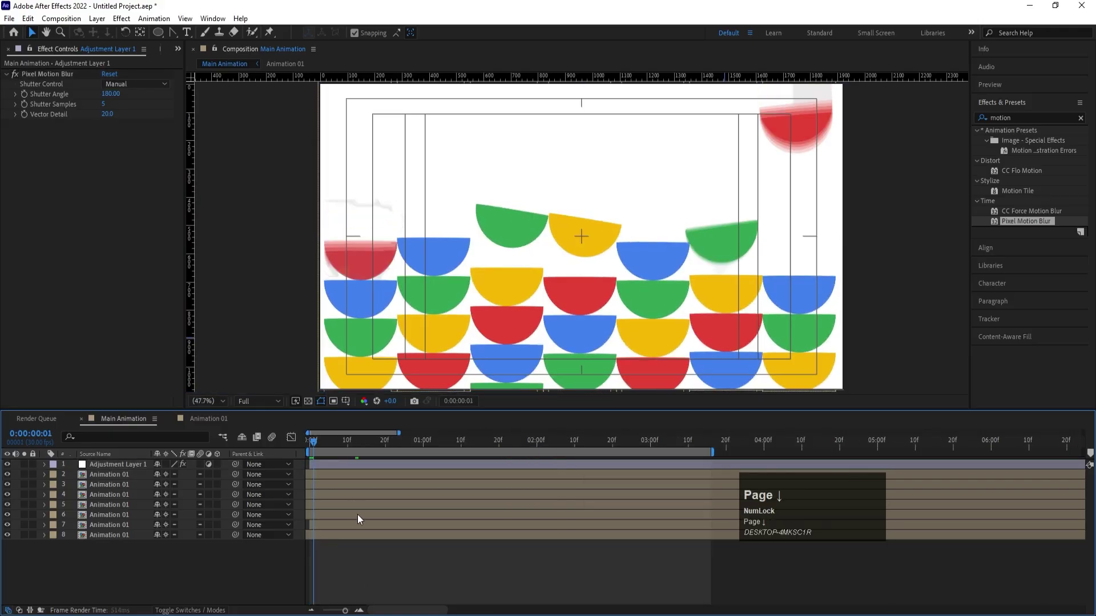
click(334, 473)
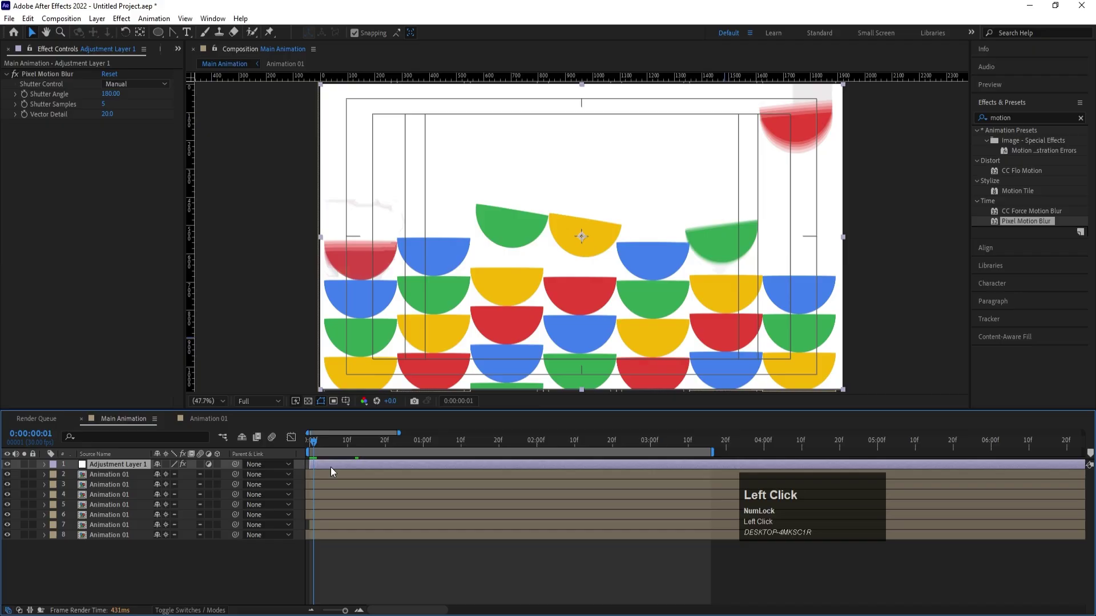
key([)
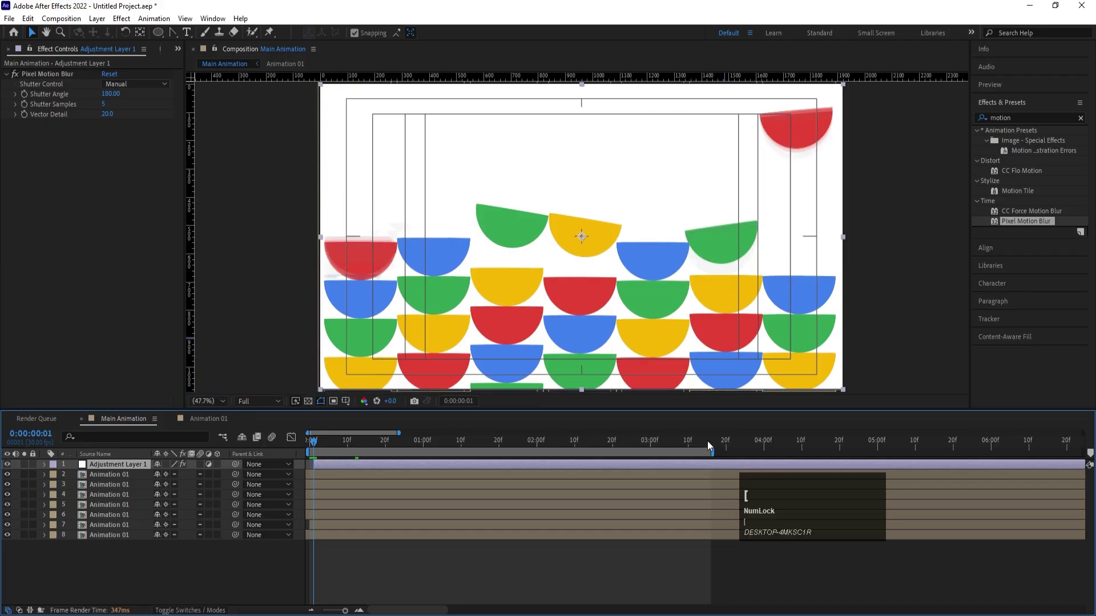
drag(711, 444, 713, 444)
key(alt+])
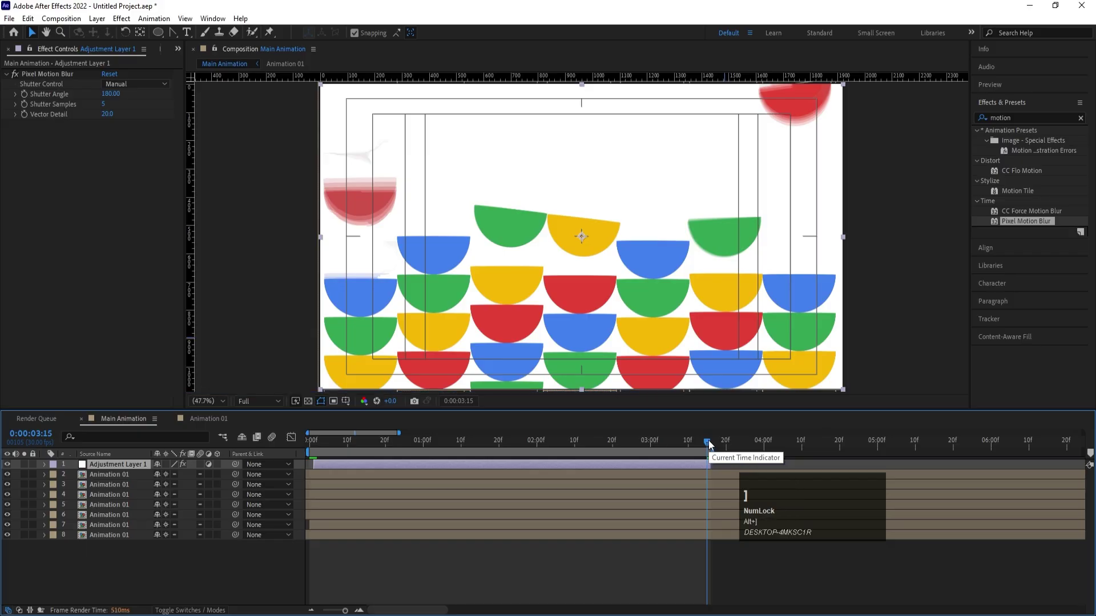
key(=)
key(=)
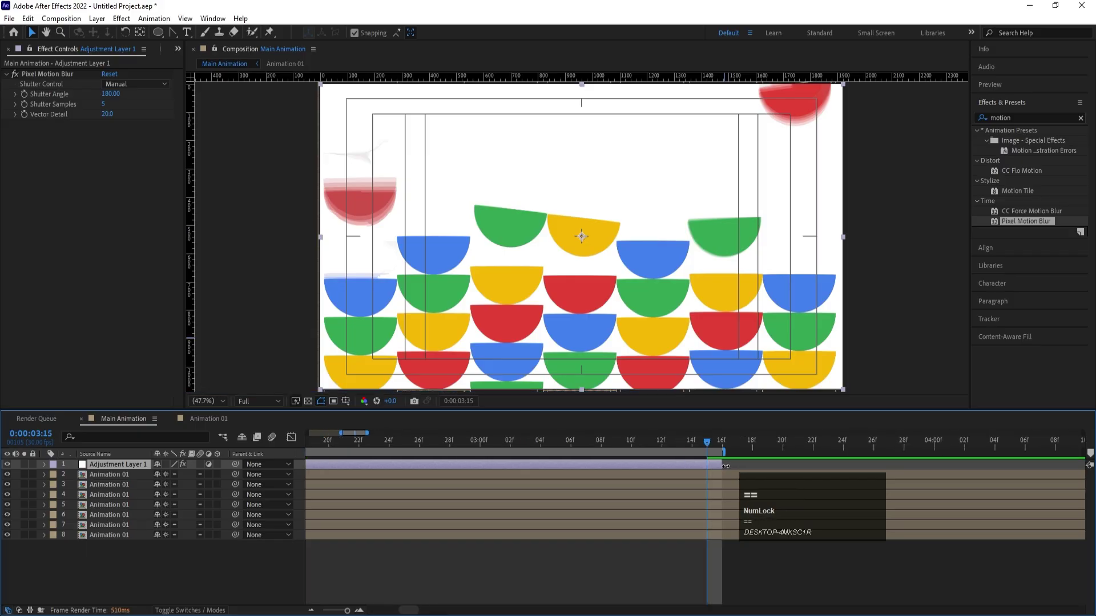
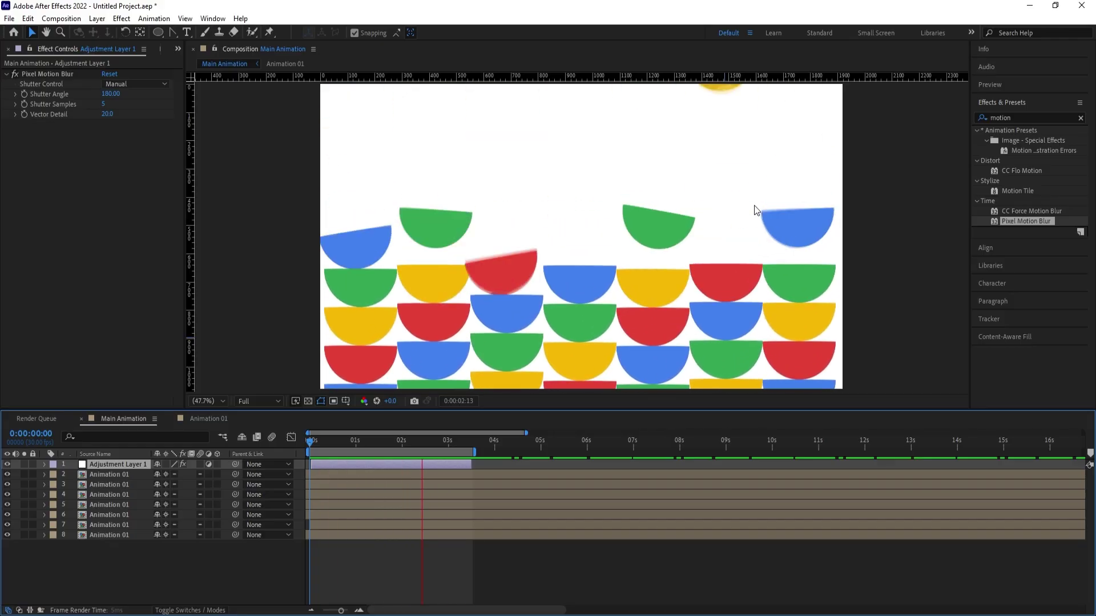
Preview the blur, then delete Adjustment Layer 1, leaving the seven stacks
key(space)
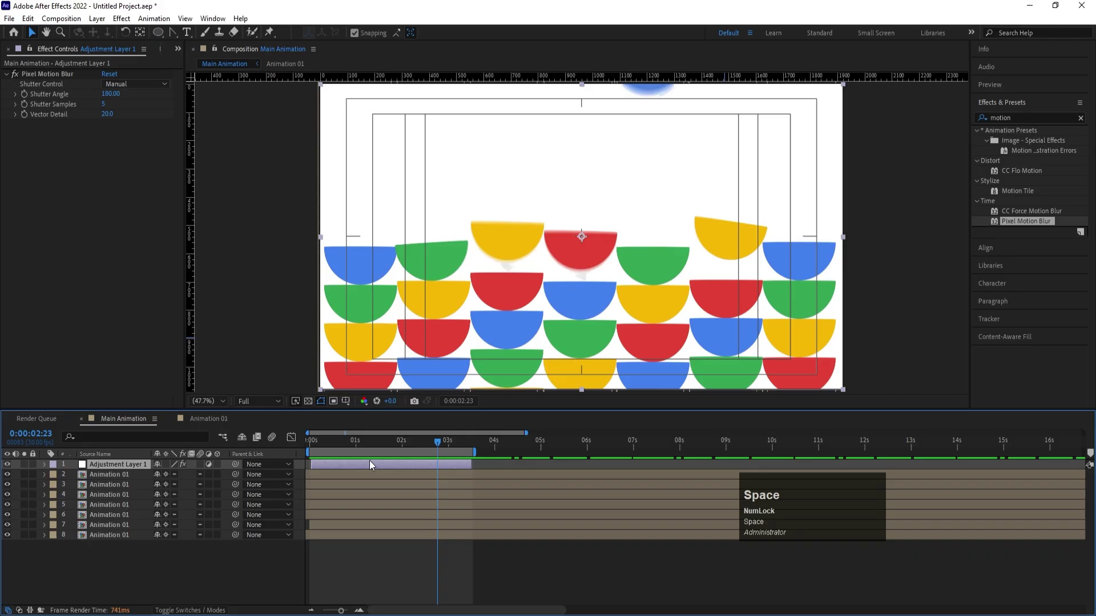
click(374, 465)
key(space)
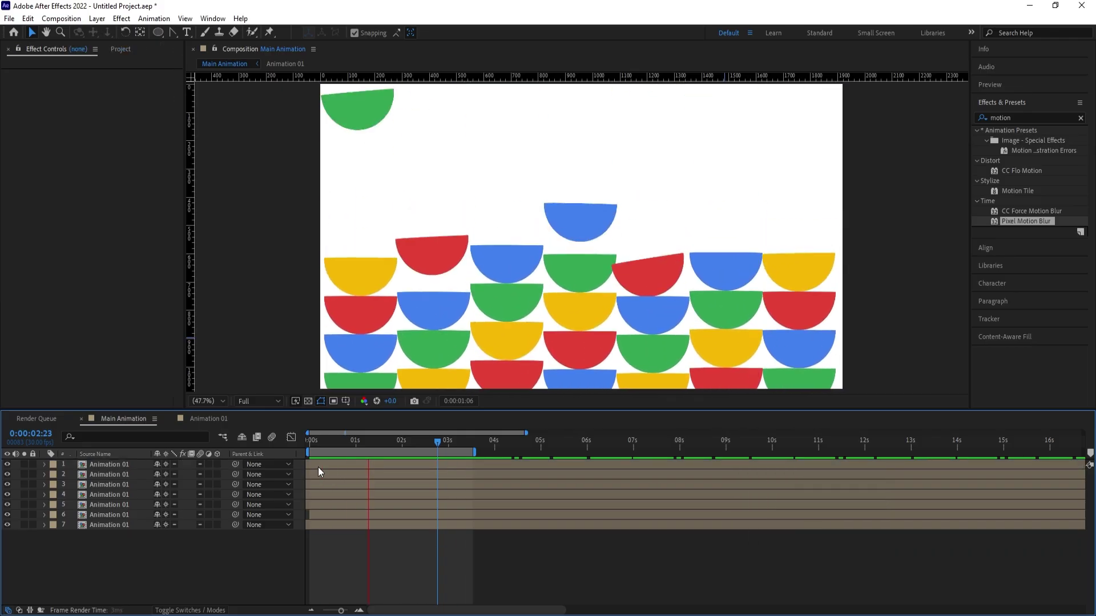
key(space)
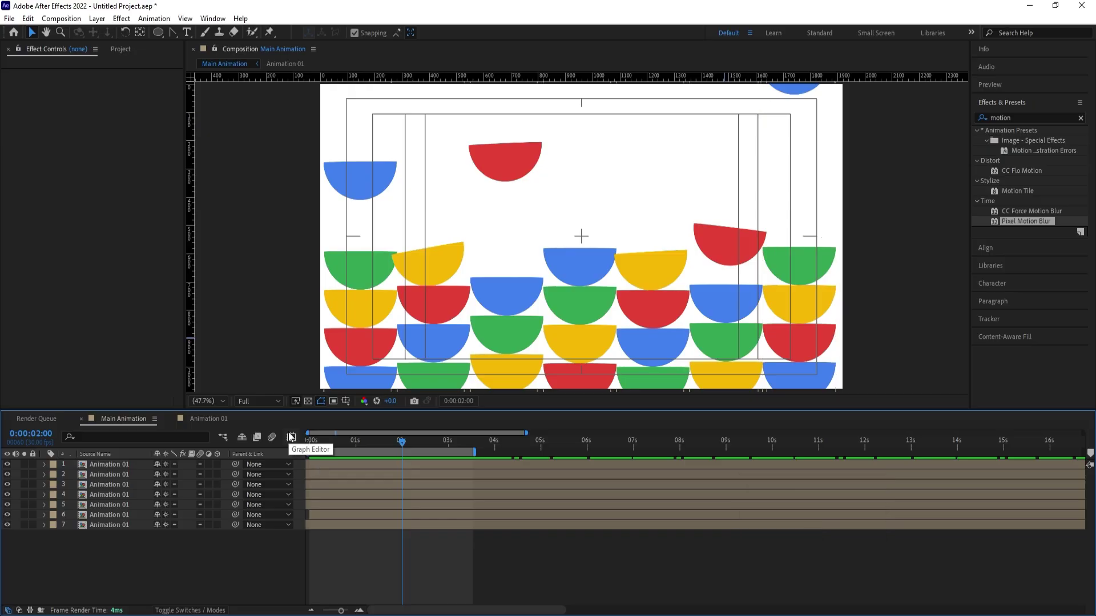
Set Main Animation's frame rate to 59.94 fps in Composition Settings and preview
key(ctrl+k)
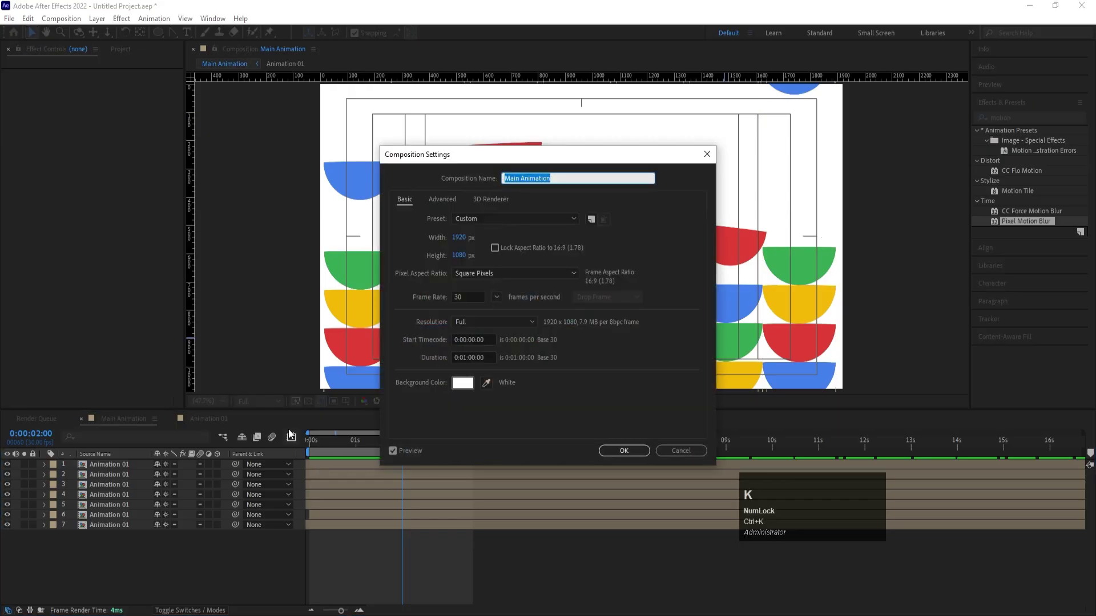
click(508, 429)
key(space)
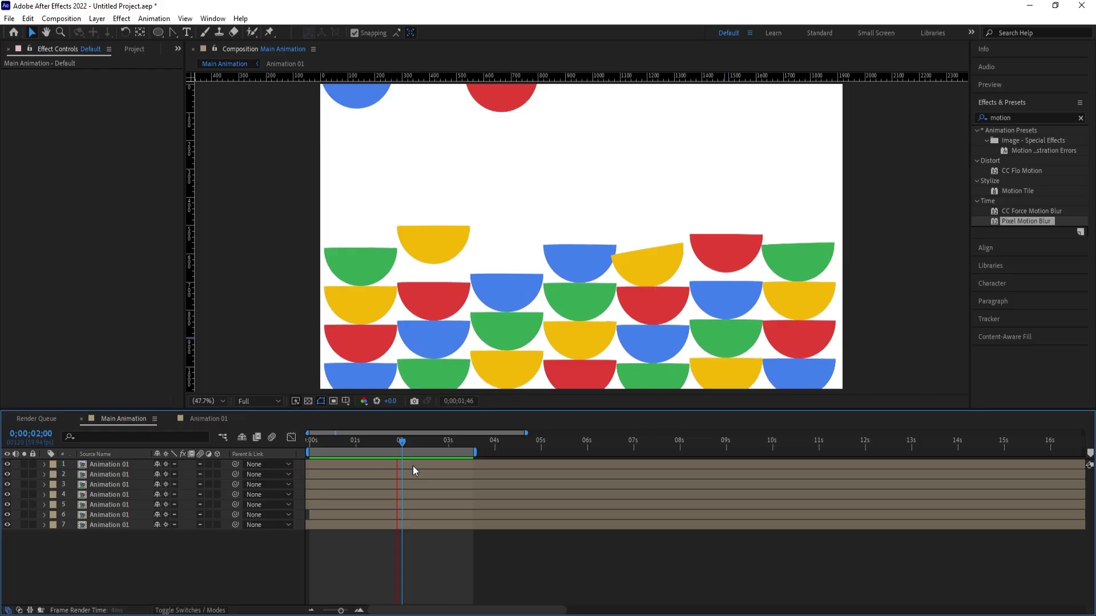
key(space)
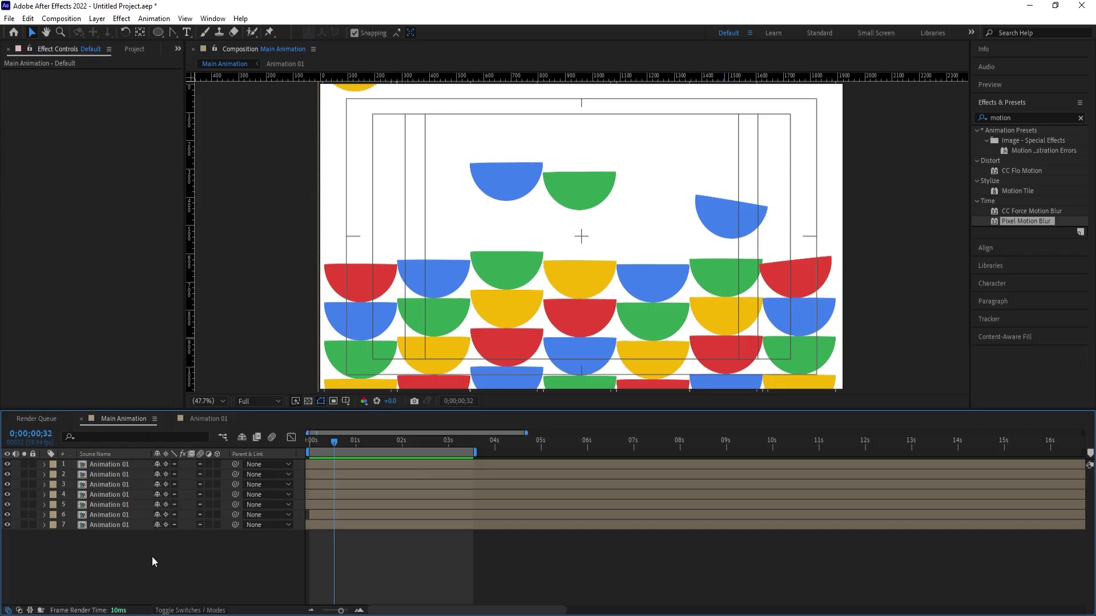
Create a new adjustment layer and apply the Noise effect at 25% to the stacks
right_click(157, 561)
click(186, 416)
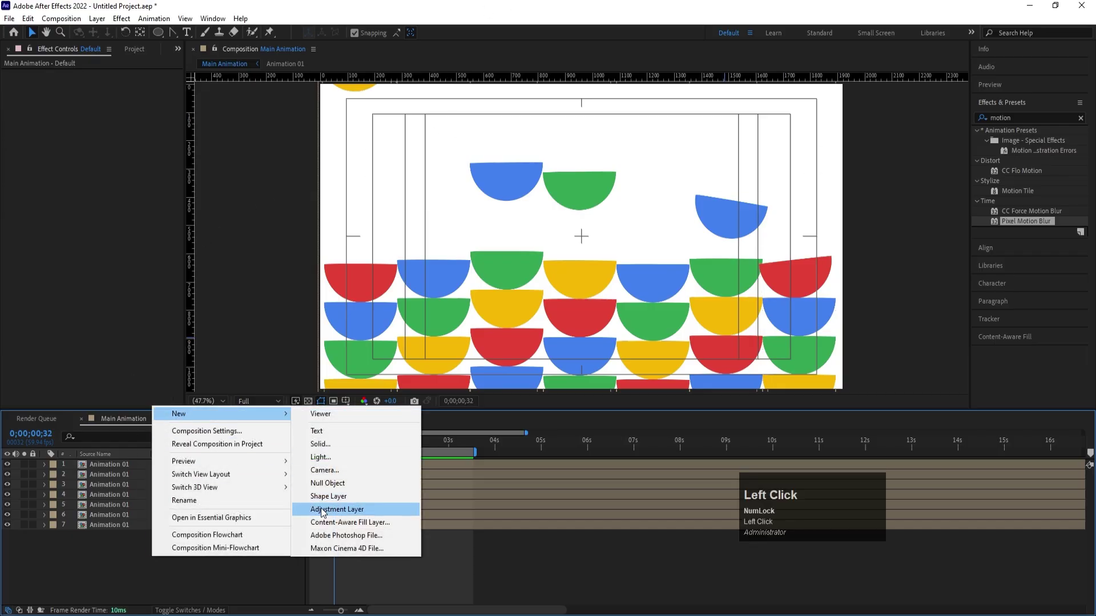
key(ctrl+a)
text(nois)
drag(1024, 182, 439, 379)
Add Posterize Time at 15 fps and preview the grainy, choppy animation
key(space)
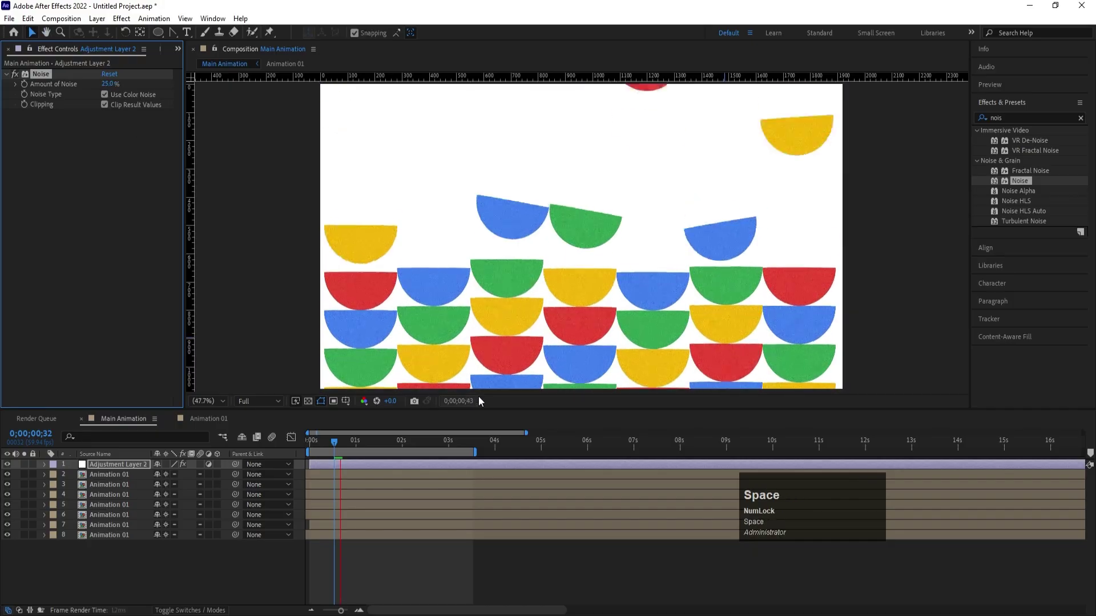
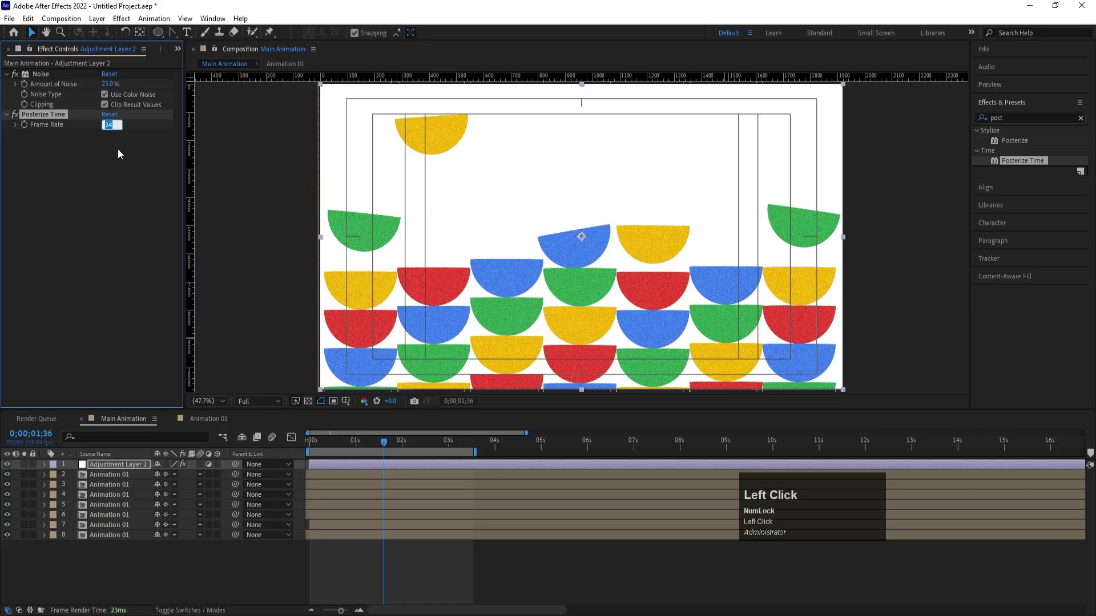
key(Return)
click(337, 441)
key(space)
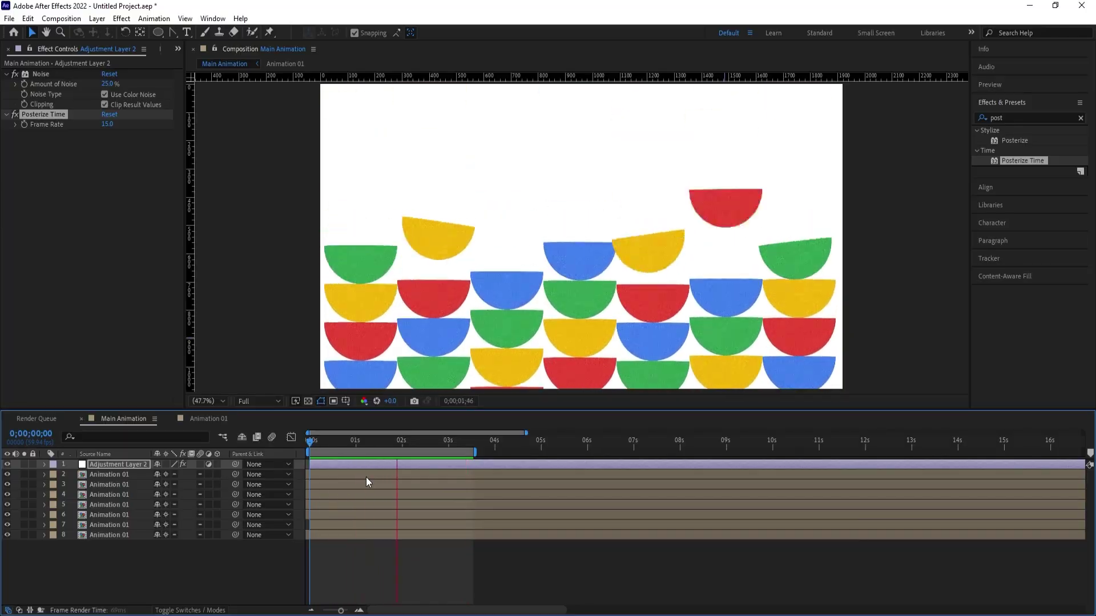
key(space)
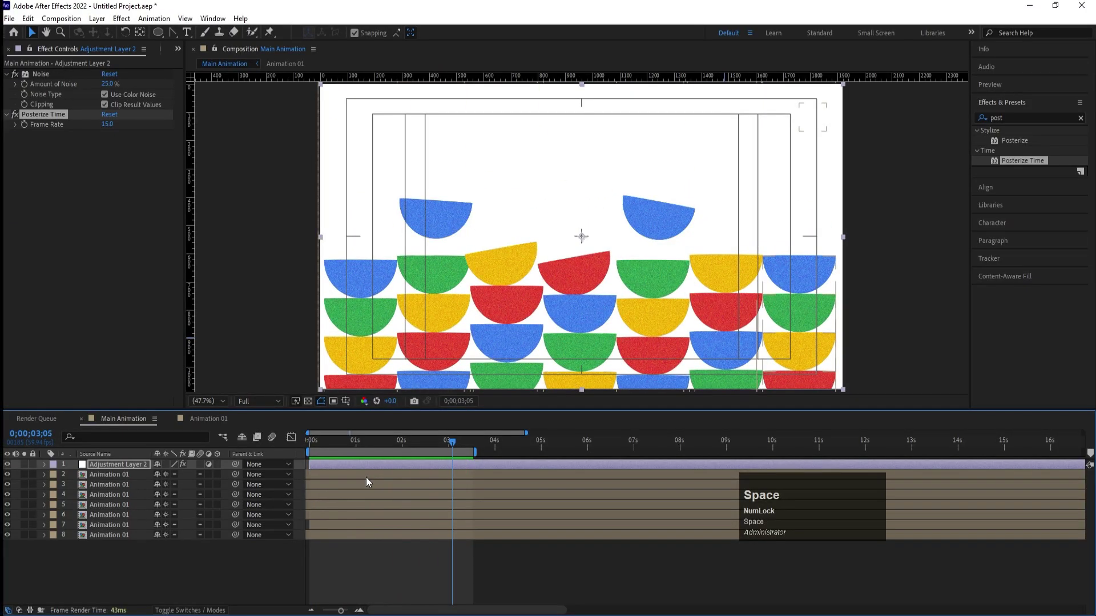